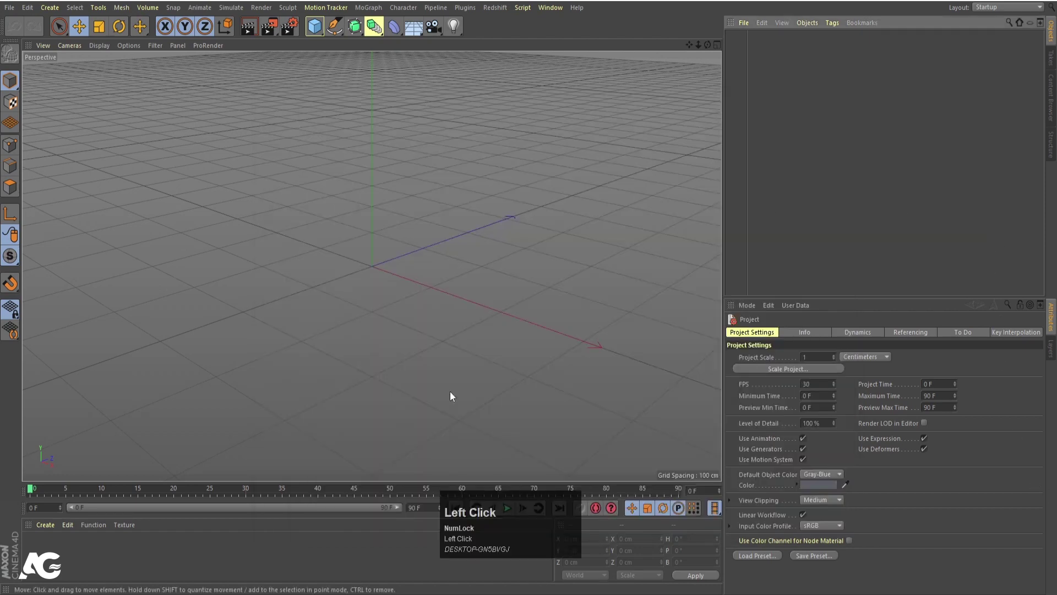
Set the project's Maximum Time to 180 F and extend the timeline preview range to 180 F
drag(636, 439, 391, 511)
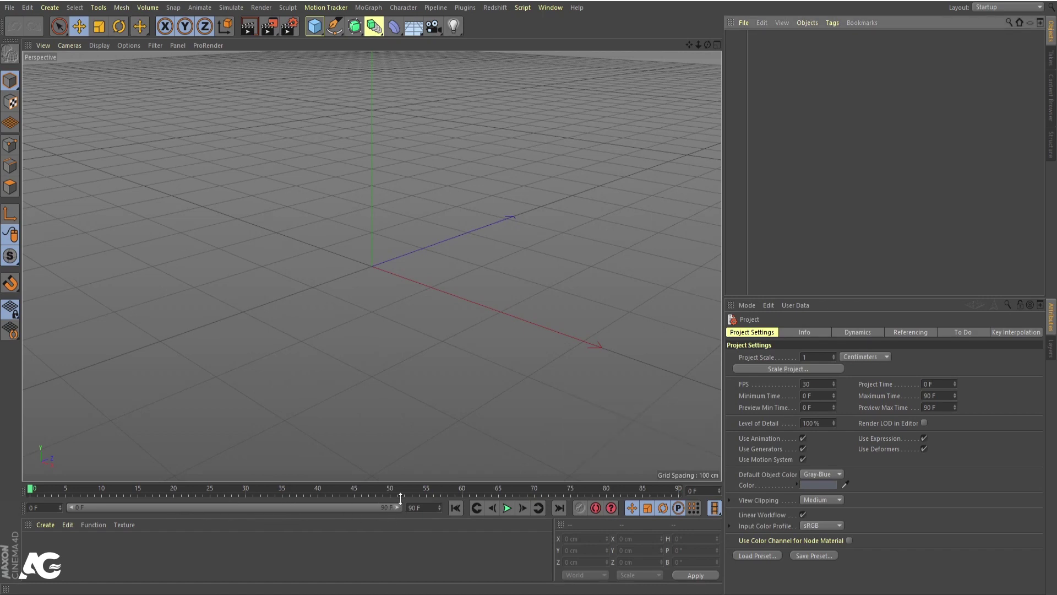
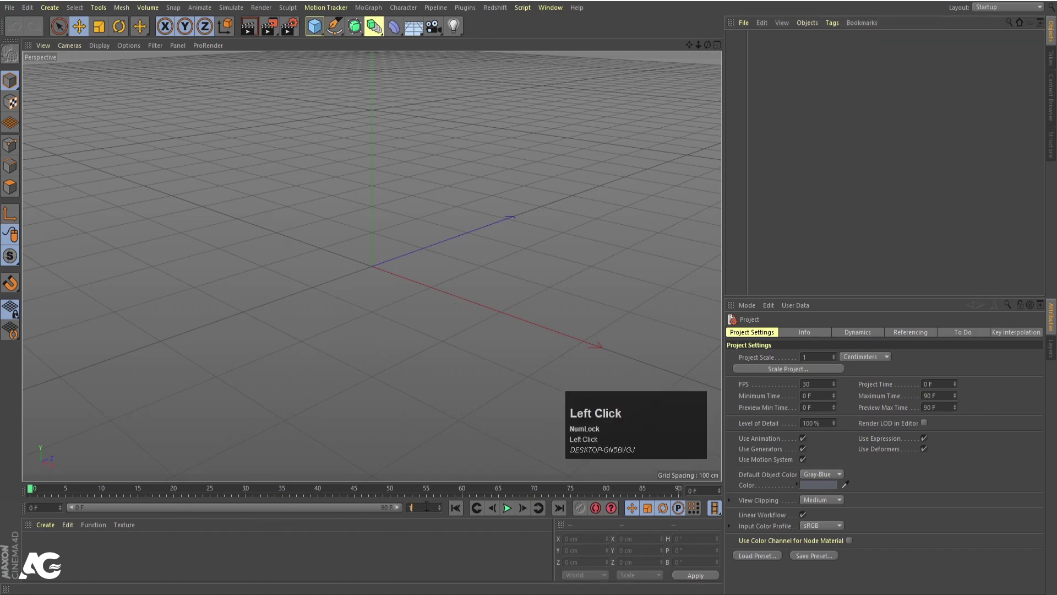
key(Return)
drag(241, 513, 353, 83)
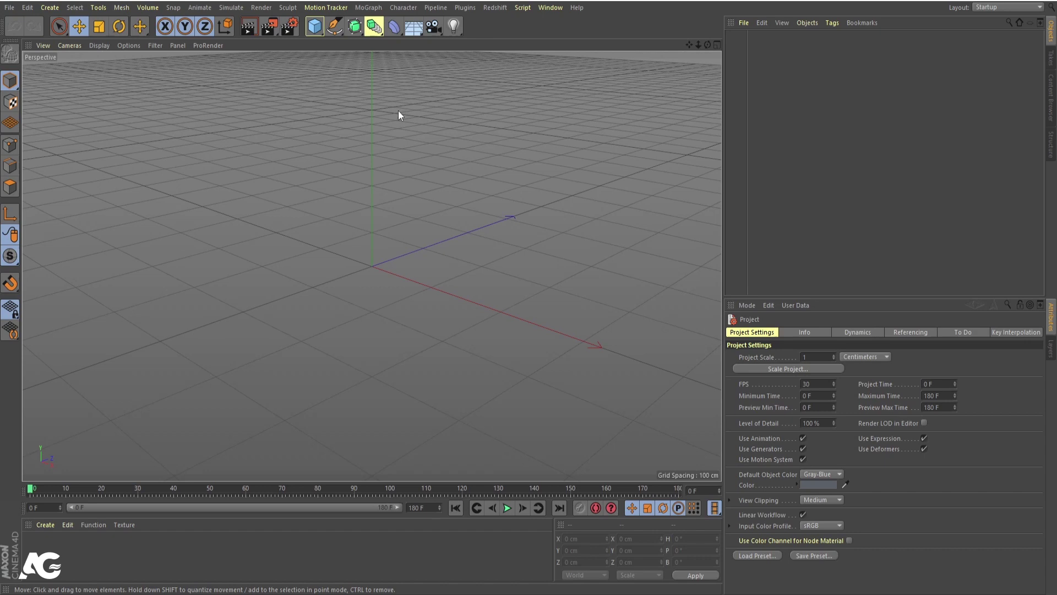
Add a Cylinder primitive with 6 rotation segments for a hexagonal shaft
drag(318, 33, 520, 54)
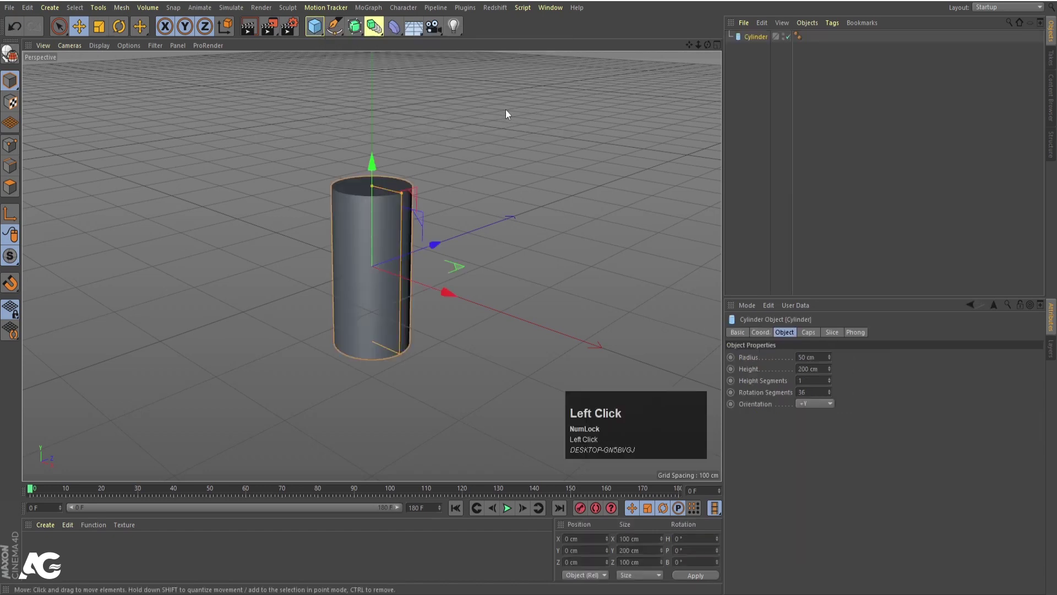
drag(399, 250, 395, 303)
key(n)
text(nd)
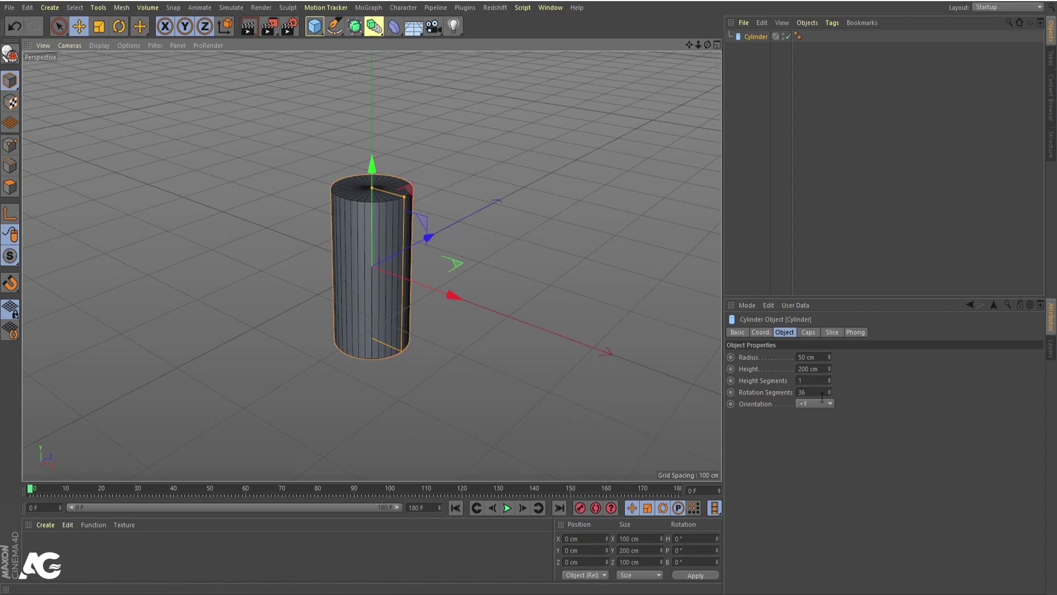
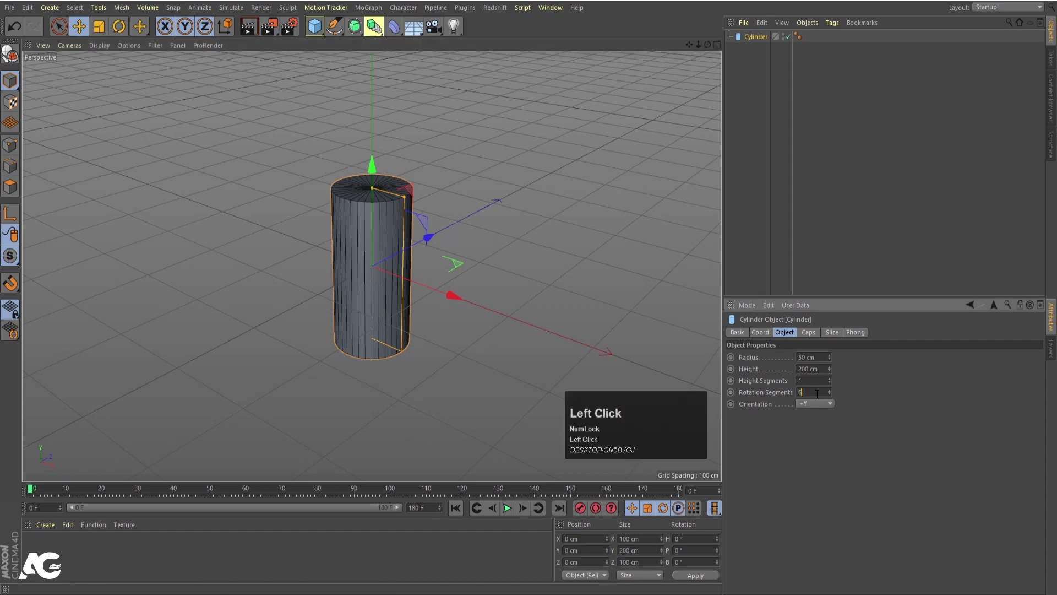
key(Return)
Stretch the cylinder's height to about 1752 cm, checking it from the side view
middle_click(396, 282)
scroll(down, 3)
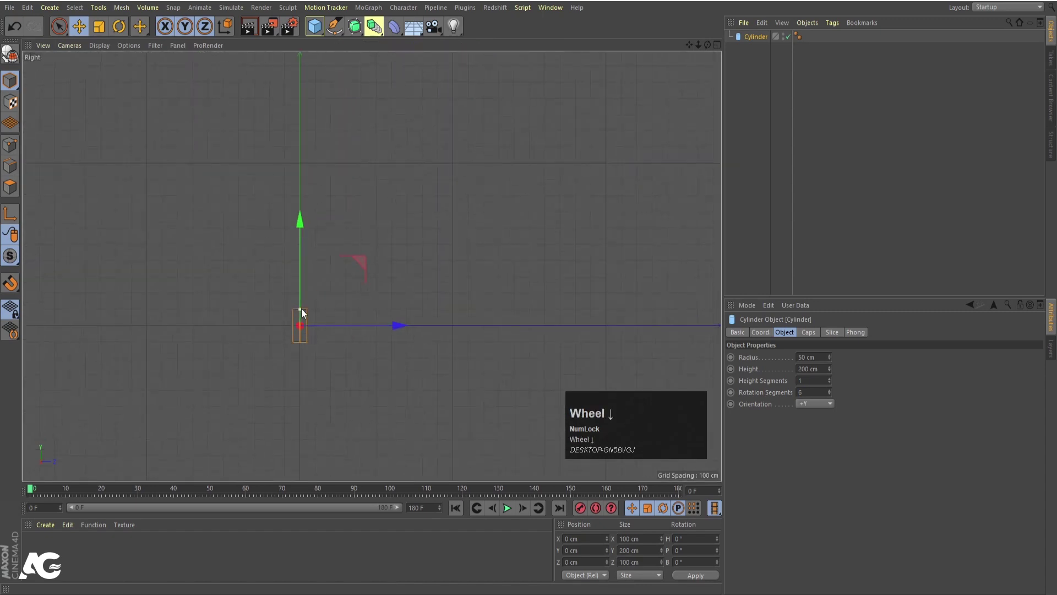
drag(305, 314, 397, 379)
middle_click(396, 380)
scroll(down, 3)
middle_click(420, 243)
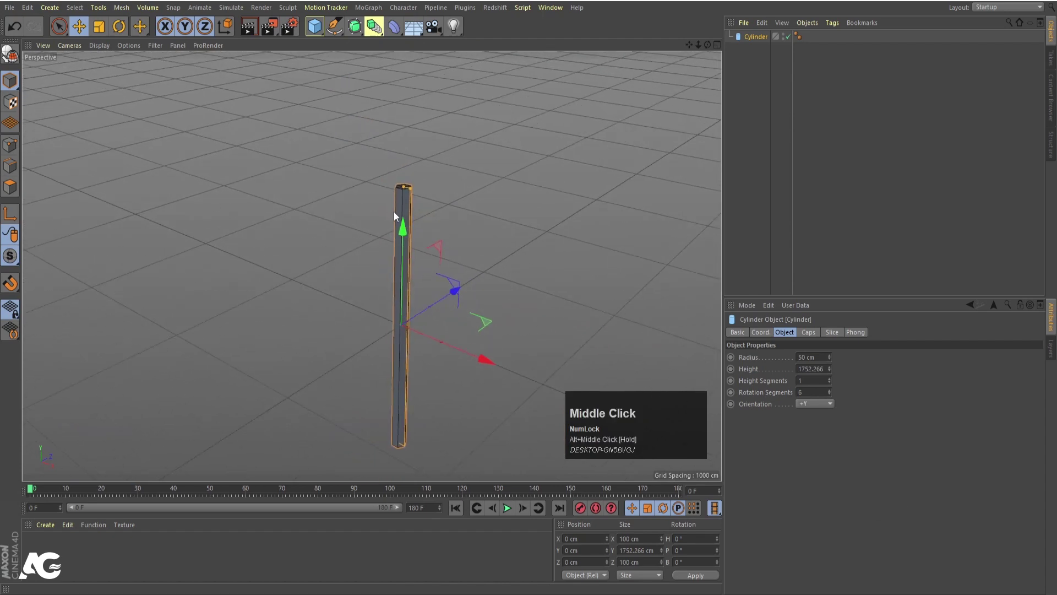
scroll(up, 3)
Make the cylinder editable, pull its top cap points up into a point, and create a material for it
key(c)
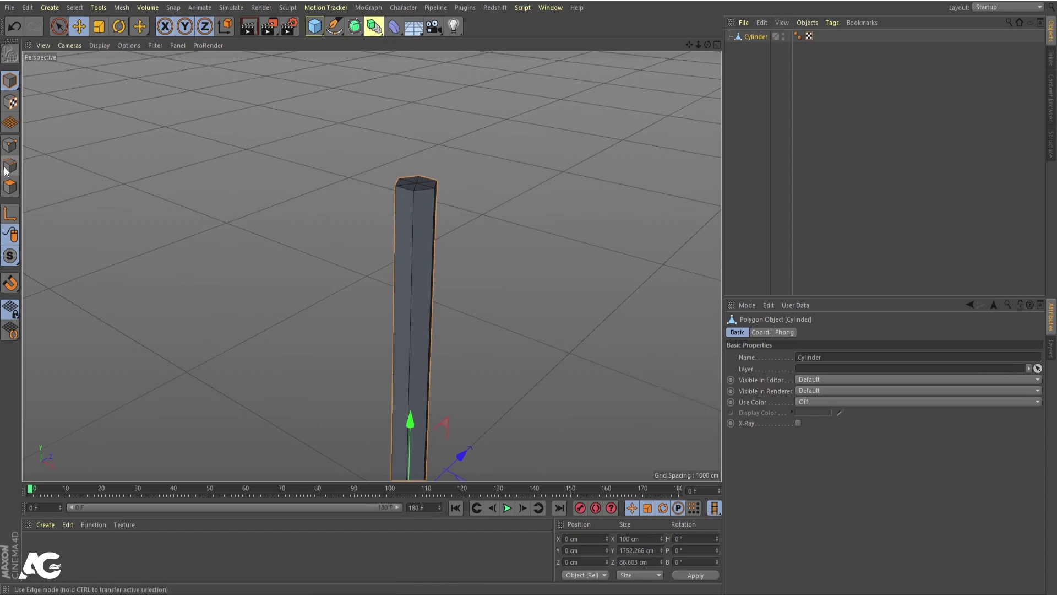
drag(9, 148, 439, 231)
scroll(down, 3)
click(12, 90)
drag(371, 260, 408, 307)
middle_click(366, 266)
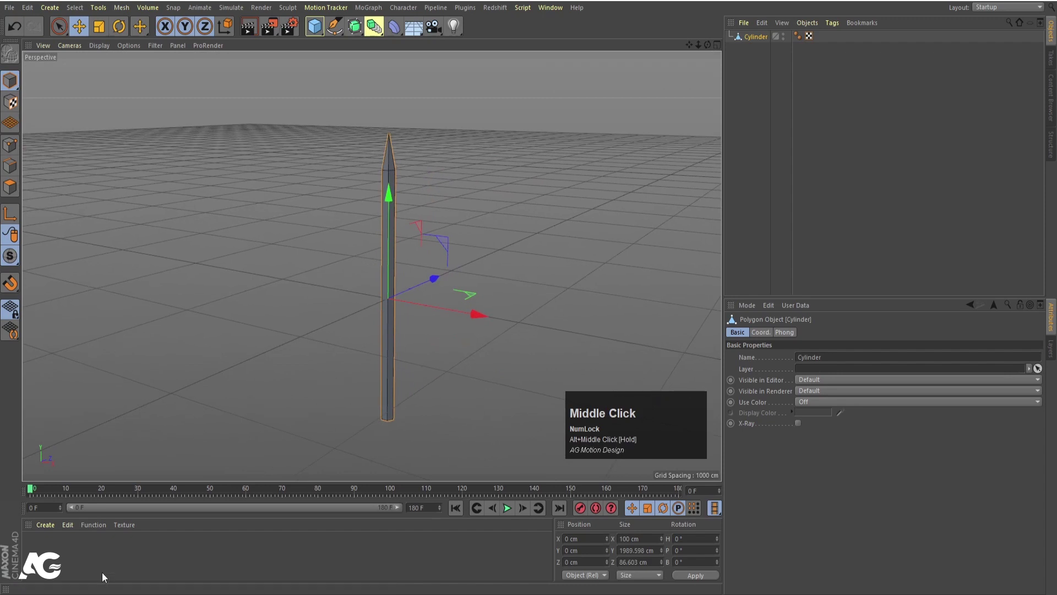
drag(89, 565, 81, 493)
Set the pencil material's colour to pure red (R 255, G 0, B 0)
click(34, 541)
click(375, 151)
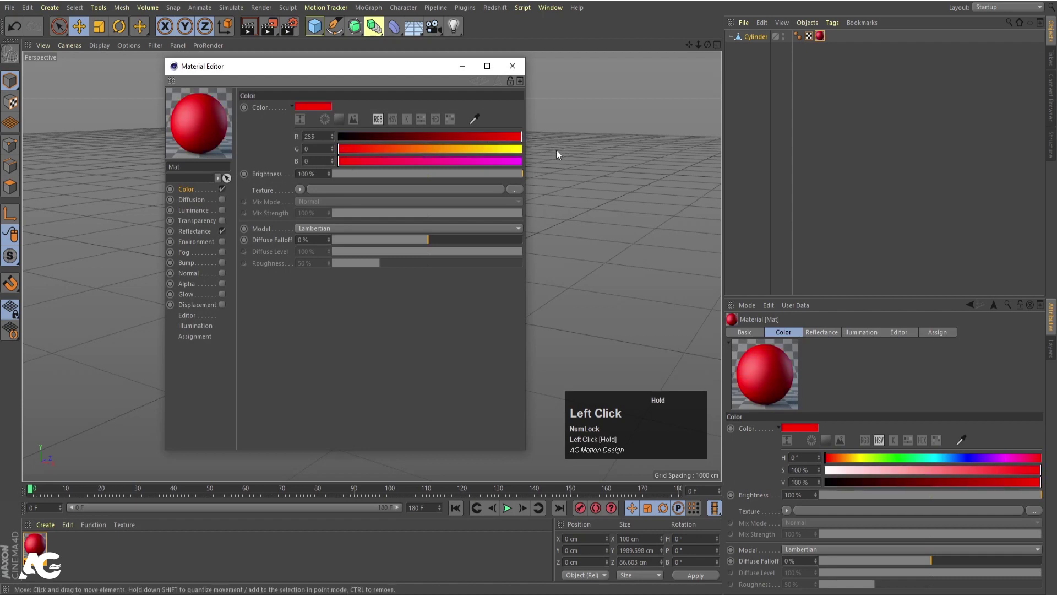
scroll(up, 3)
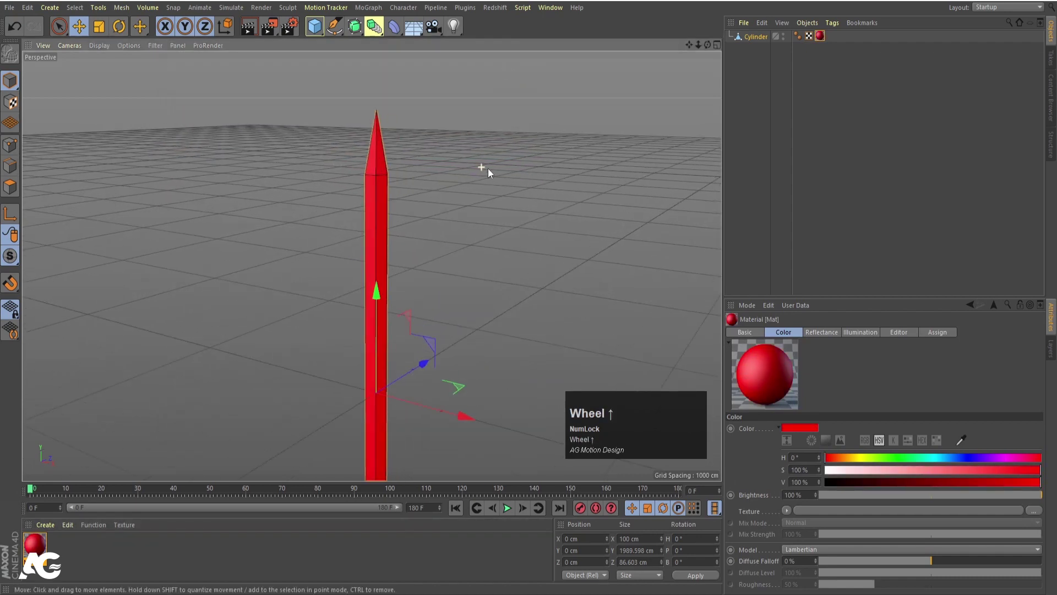
In Polygon mode, loop-select the ring of polygons forming the sharpened tip
click(750, 39)
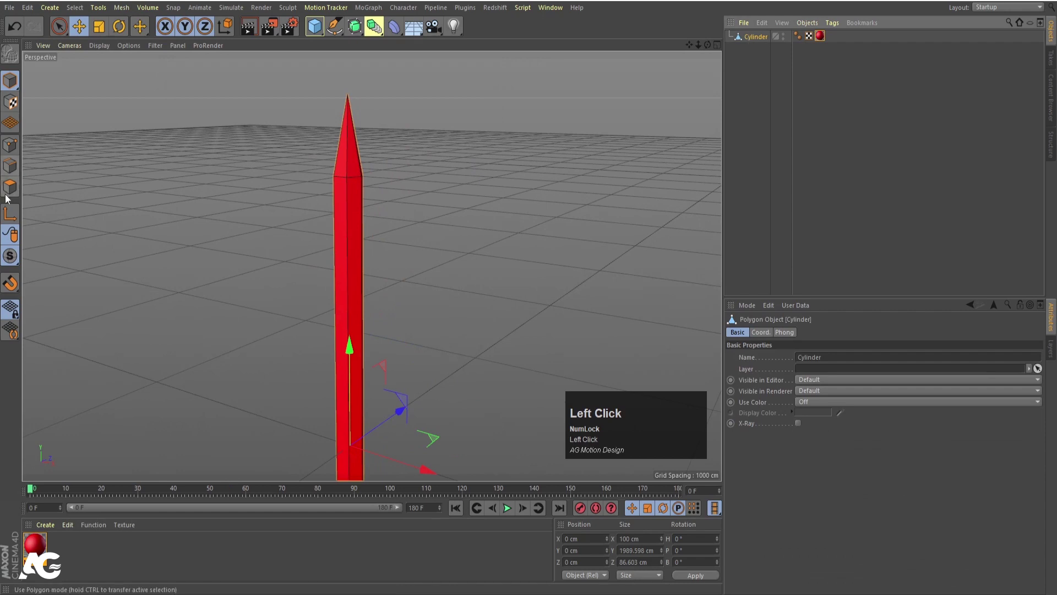
scroll(up, 3)
middle_click(325, 223)
text(ul)
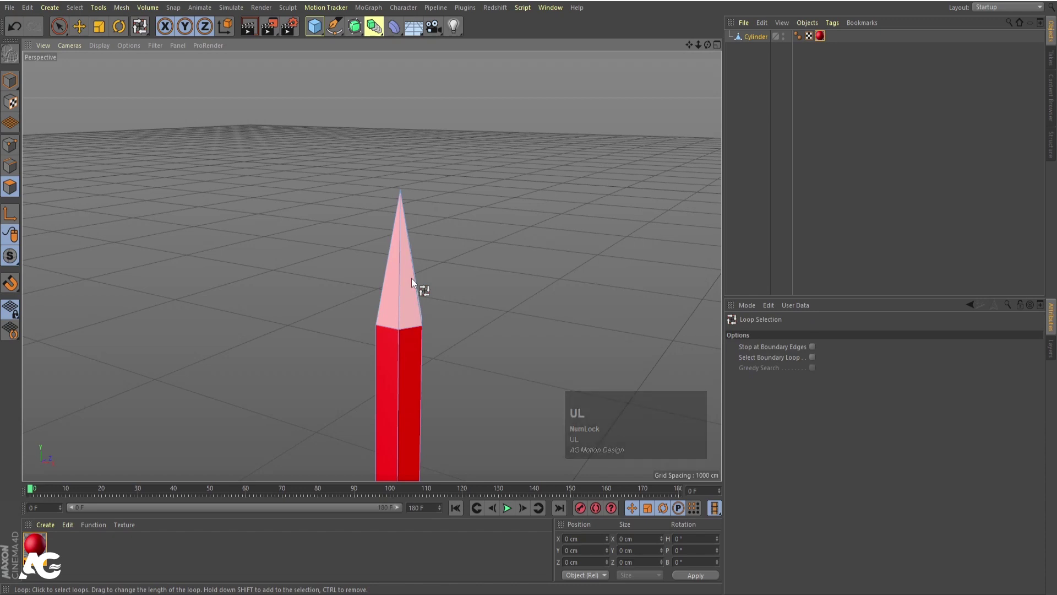
click(414, 282)
Cut an extra edge loop across the tip with Loop/Path Cut and give the tip its own light material
right_click(464, 167)
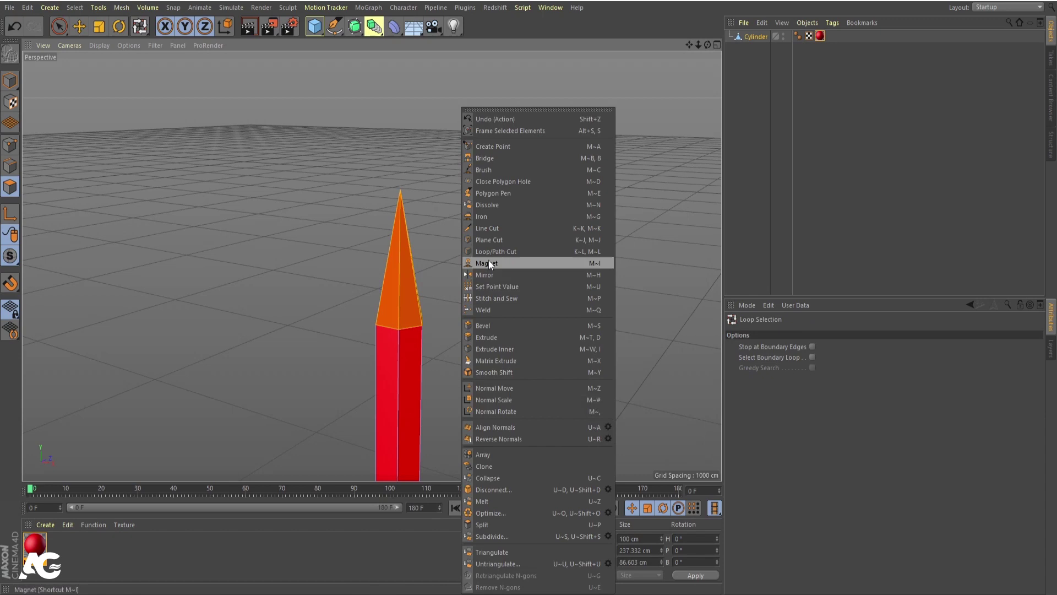
click(491, 256)
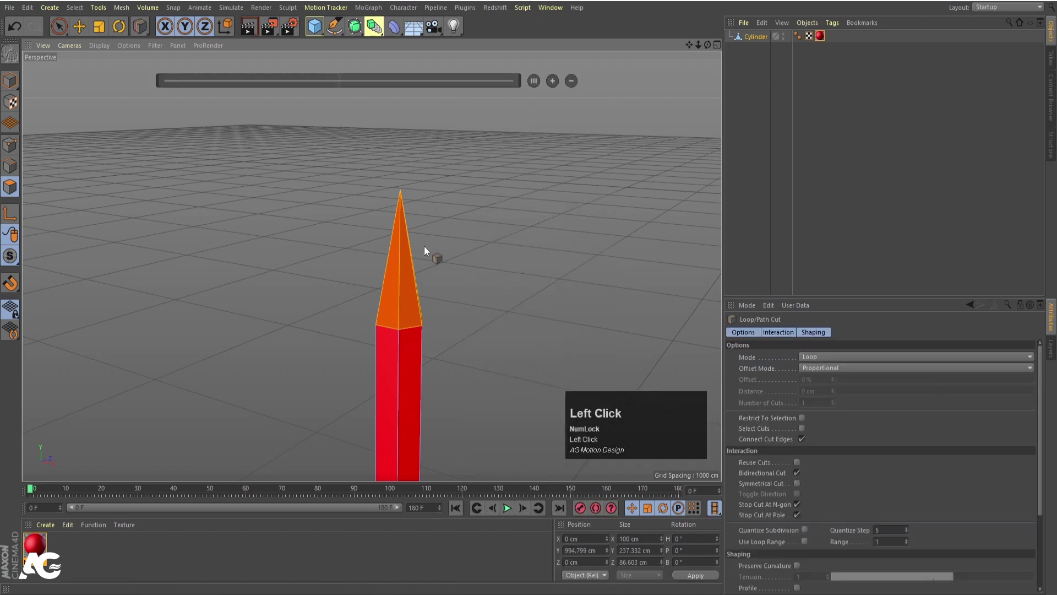
scroll(up, 3)
click(419, 251)
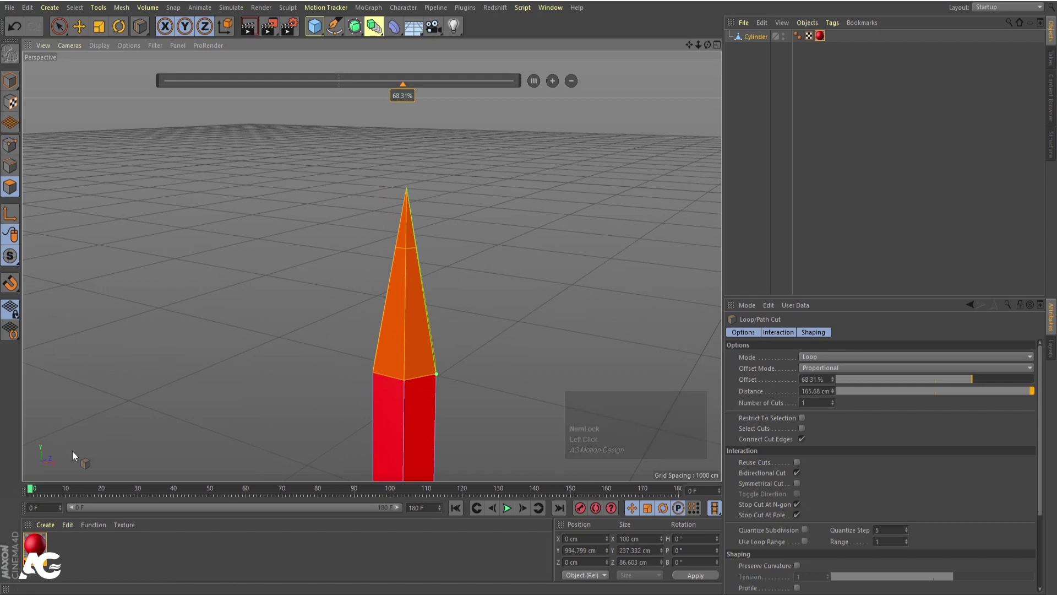
drag(93, 560, 17, 82)
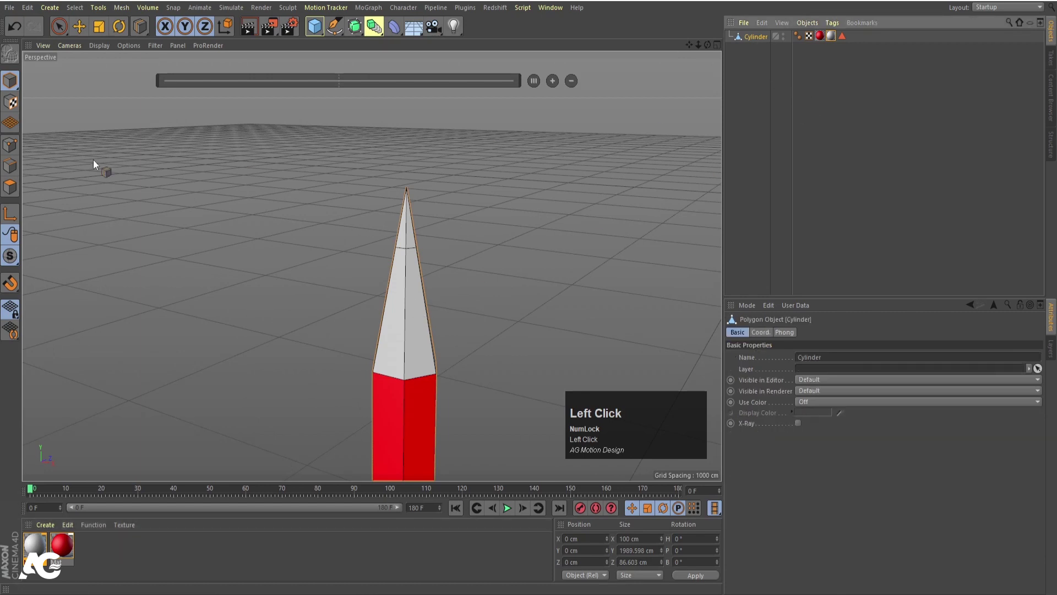
Apply the orange wood material to the sharpened section and black to the very point
key(u)
key(l)
drag(417, 238, 514, 69)
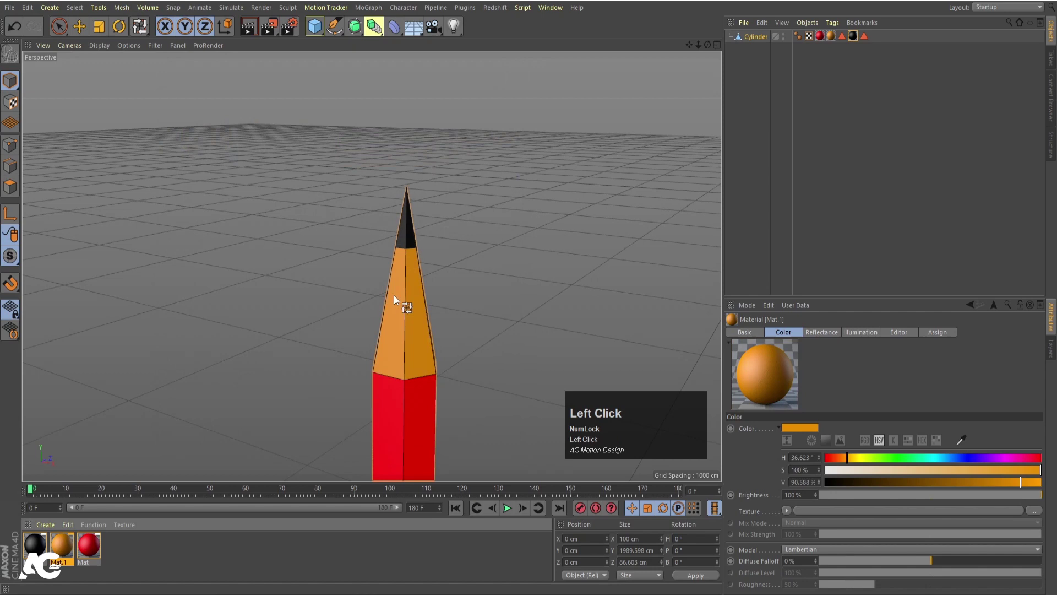
scroll(down, 3)
Orbit to the pencil's underside and loop-select the bottom cap polygons
drag(427, 386, 421, 434)
scroll(up, 3)
middle_click(415, 432)
scroll(up, 3)
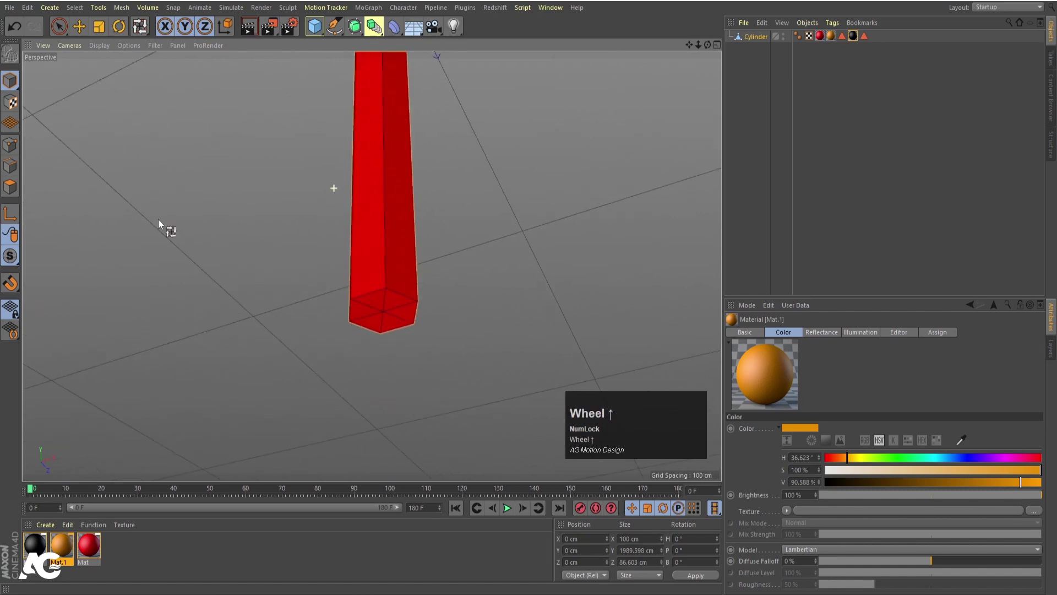
click(10, 196)
scroll(up, 3)
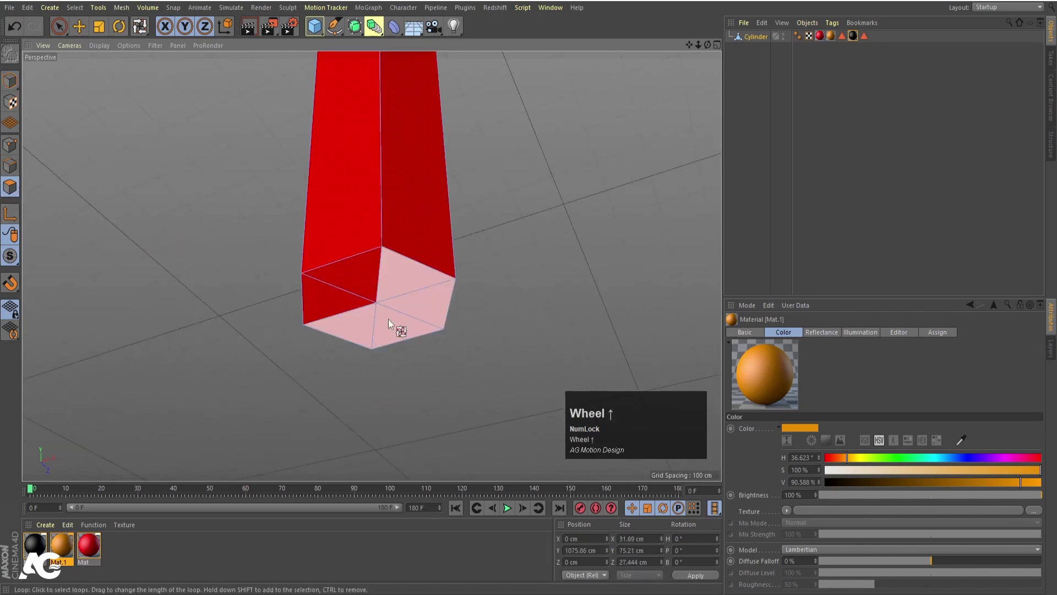
key(u)
text(ul)
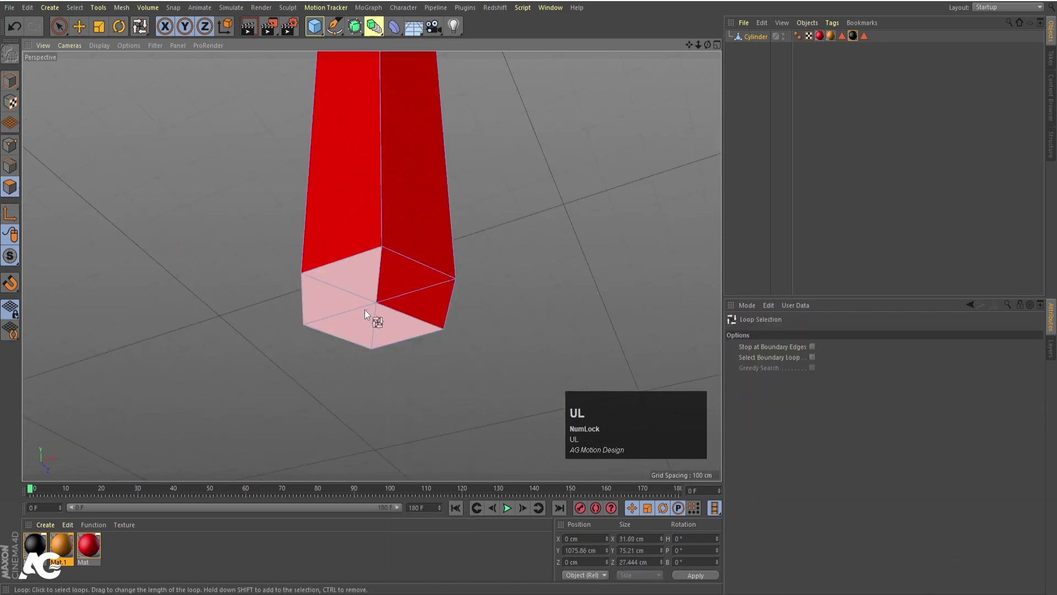
click(374, 307)
click(401, 316)
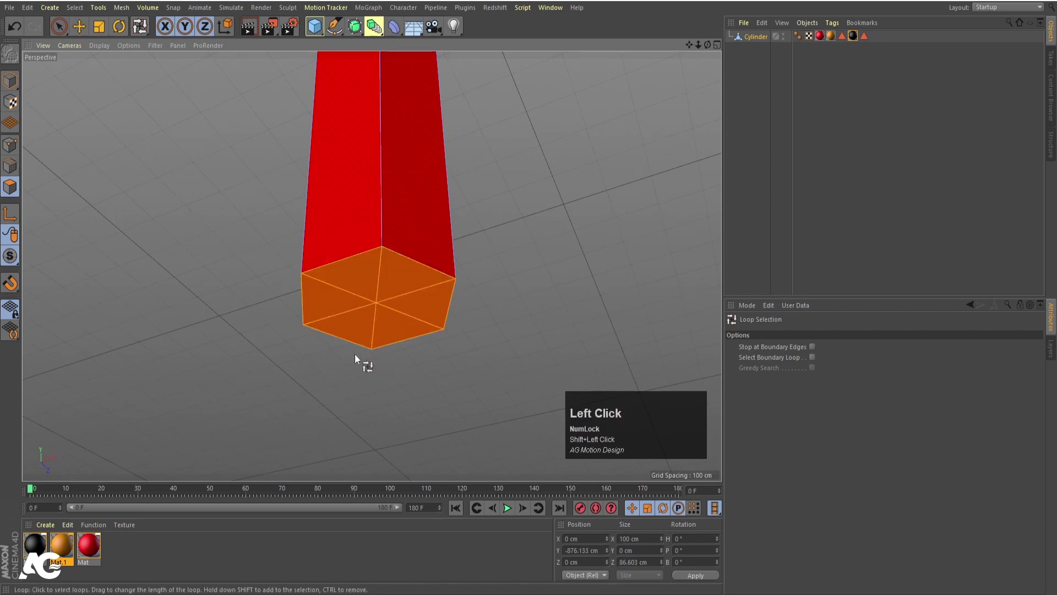
Select all cap faces and choose Extrude Inner from the mesh modelling commands
right_click(462, 376)
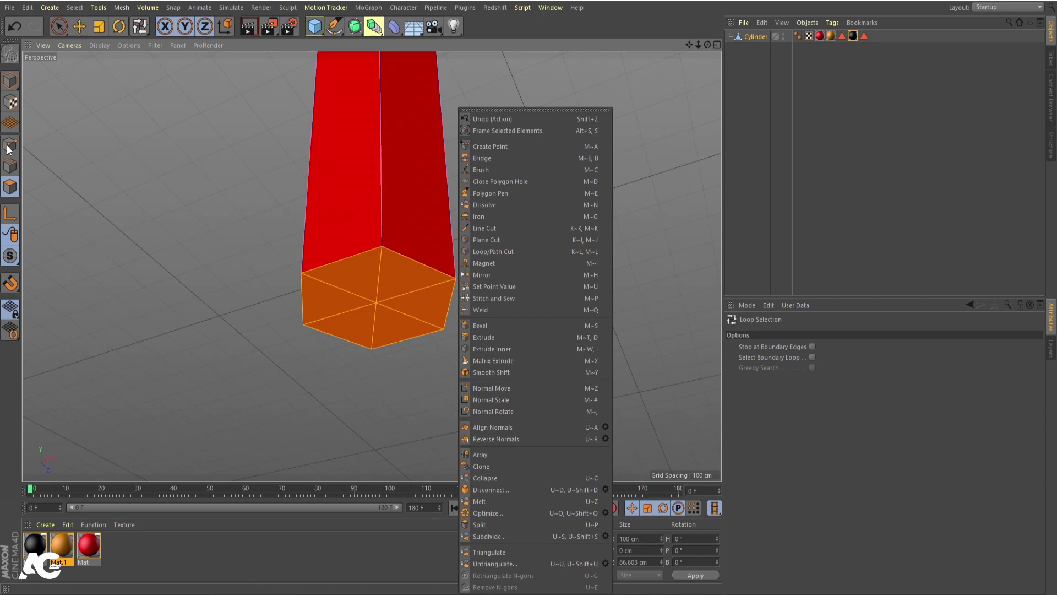
click(11, 149)
key(ctrl+a)
scroll(down, 3)
right_click(436, 210)
click(480, 526)
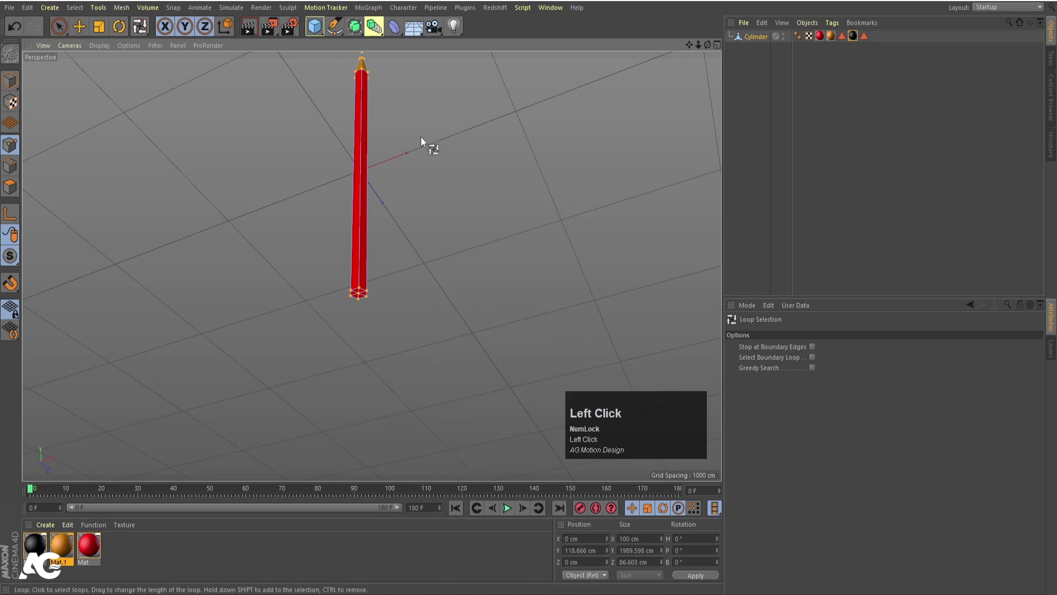
scroll(up, 3)
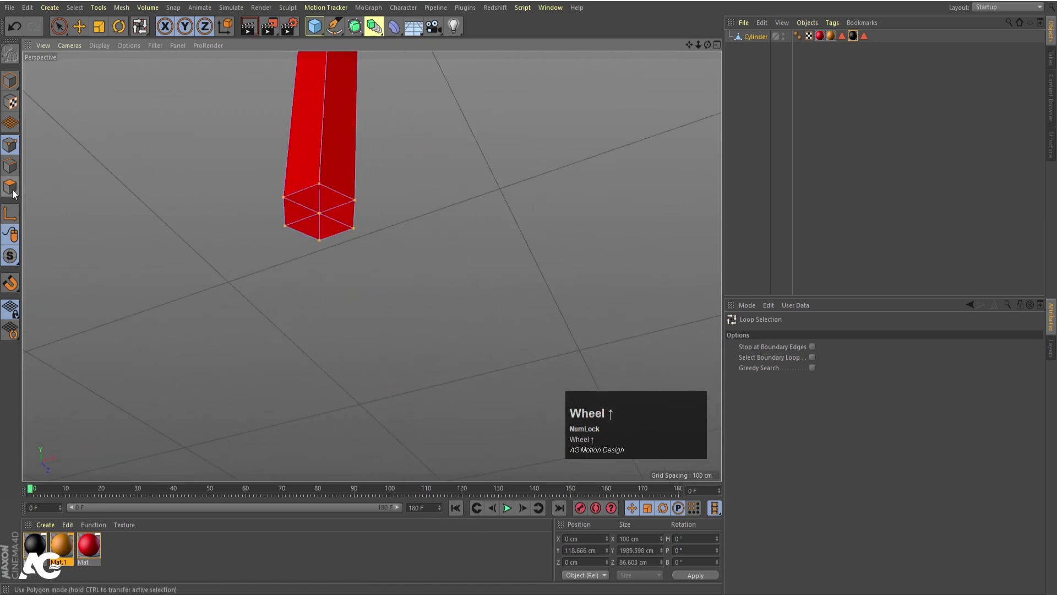
Reselect the polygons around the bottom end using box selection
click(15, 194)
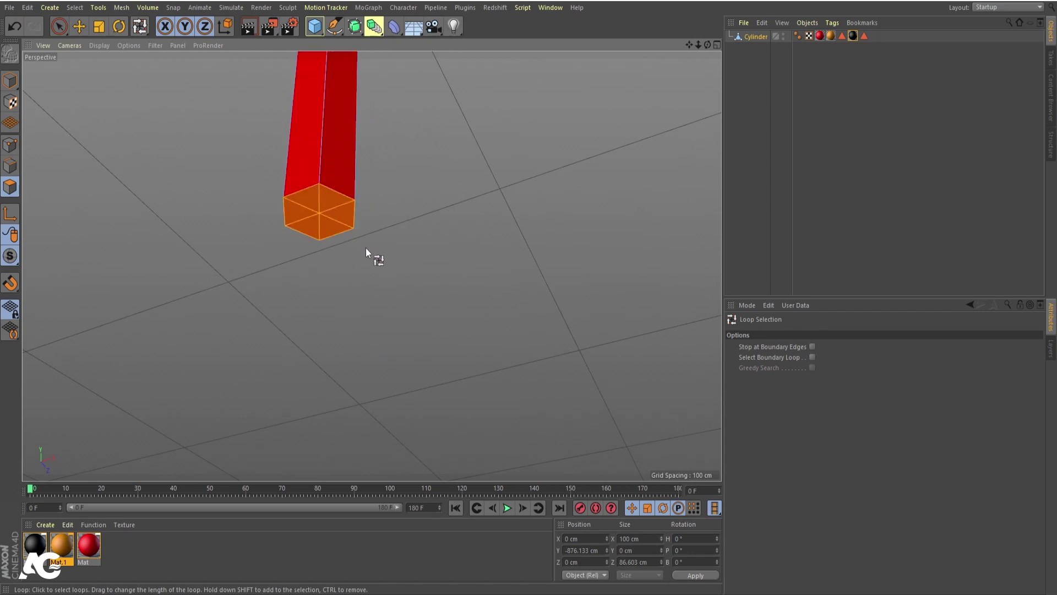
scroll(up, 3)
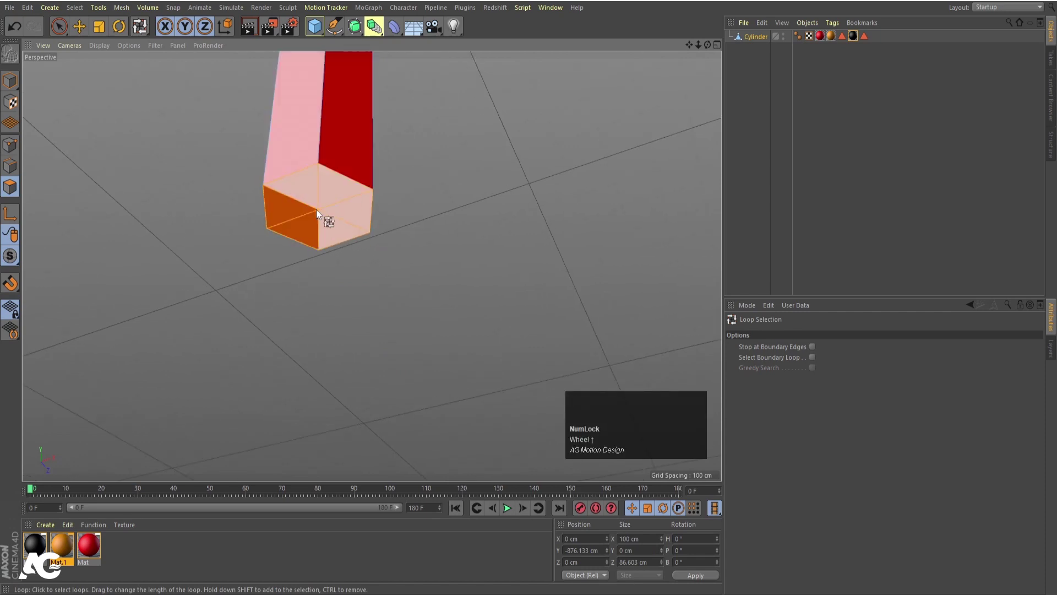
drag(343, 244, 469, 299)
scroll(down, 3)
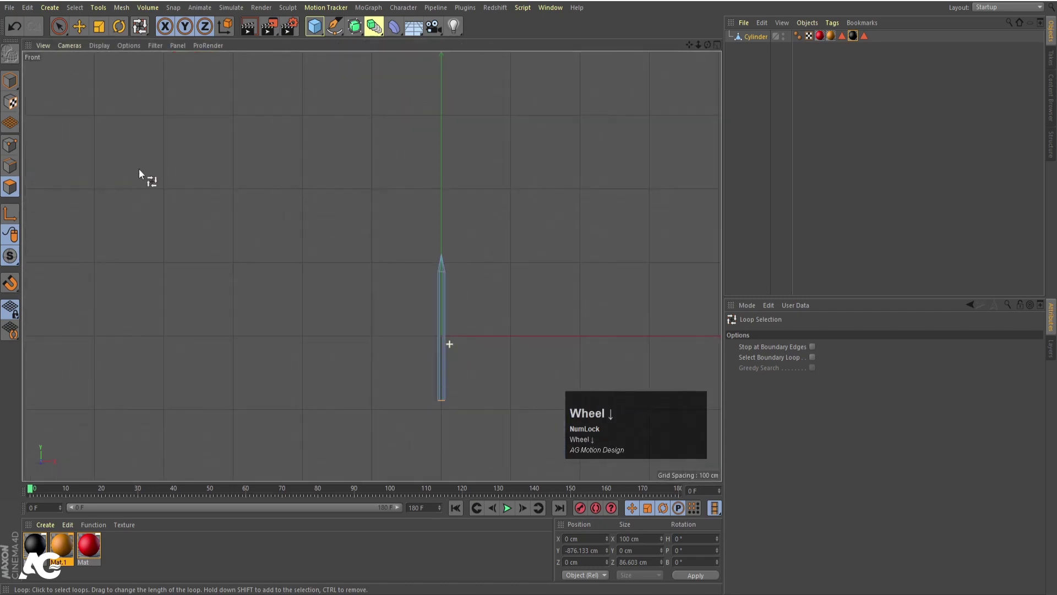
click(70, 30)
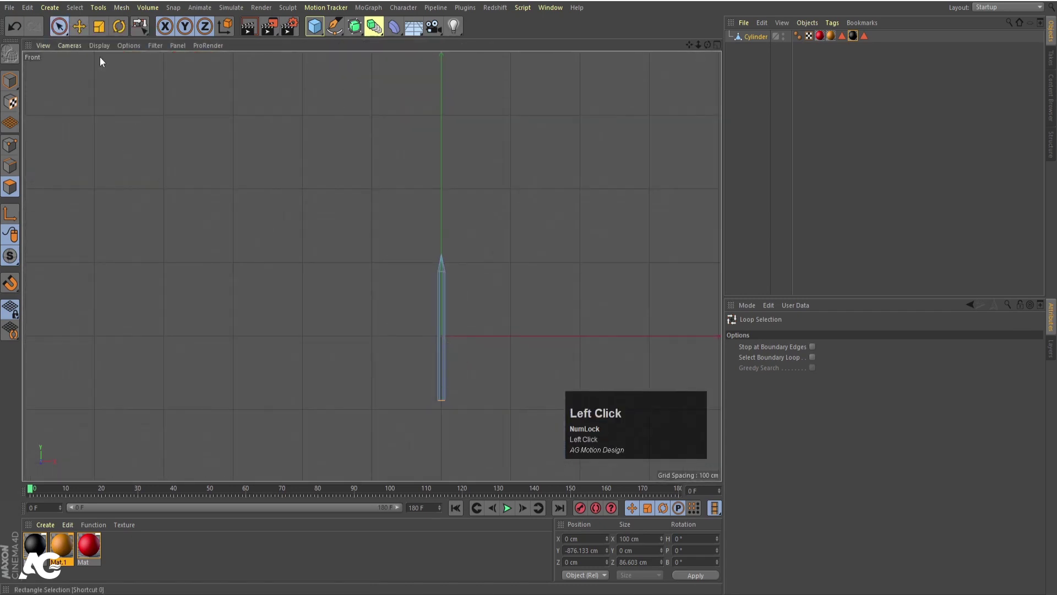
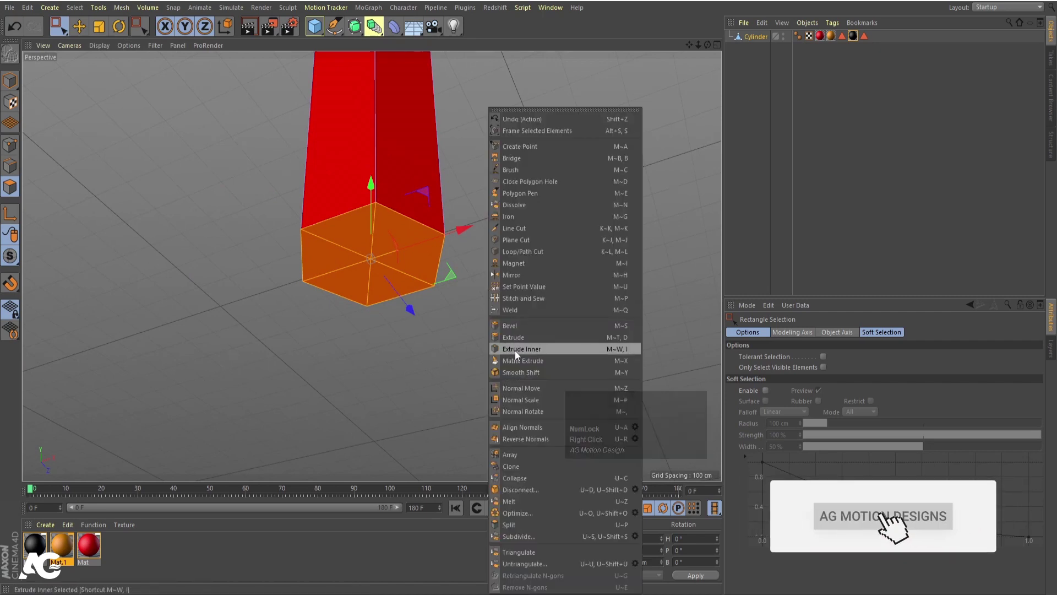
Extrude the end face inward and pull it out into a sharpened pencil point
drag(601, 355, 11, 79)
scroll(down, 3)
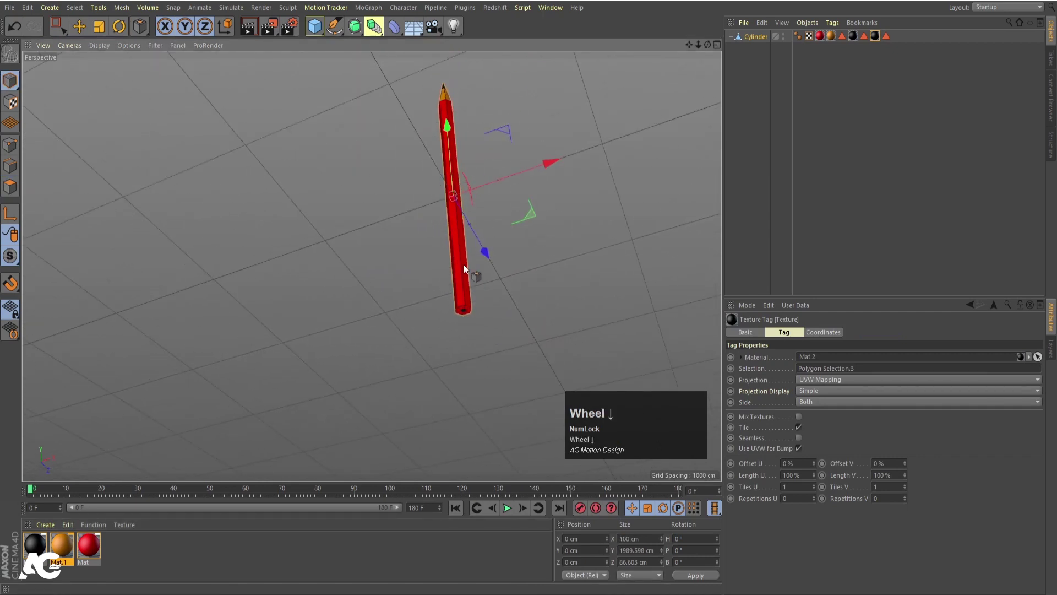
click(488, 304)
middle_click(469, 278)
scroll(up, 3)
Select all polygons of the pencil body and tip
click(746, 40)
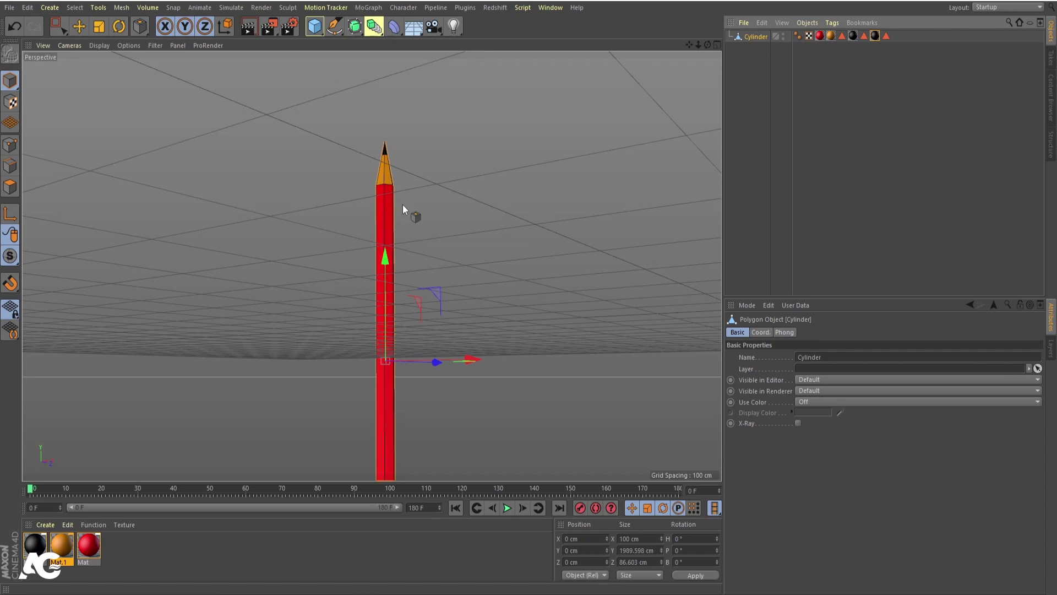
click(17, 186)
key(ctrl+a)
Add evenly spaced loop cuts along the red shaft with Line Cut, raising the cut count
right_click(487, 253)
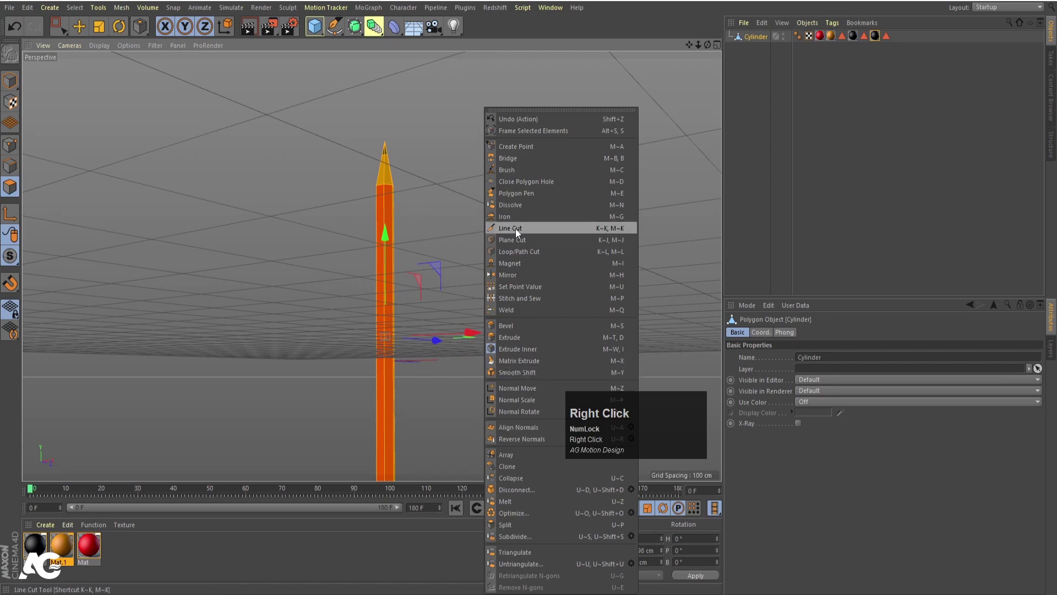
click(513, 254)
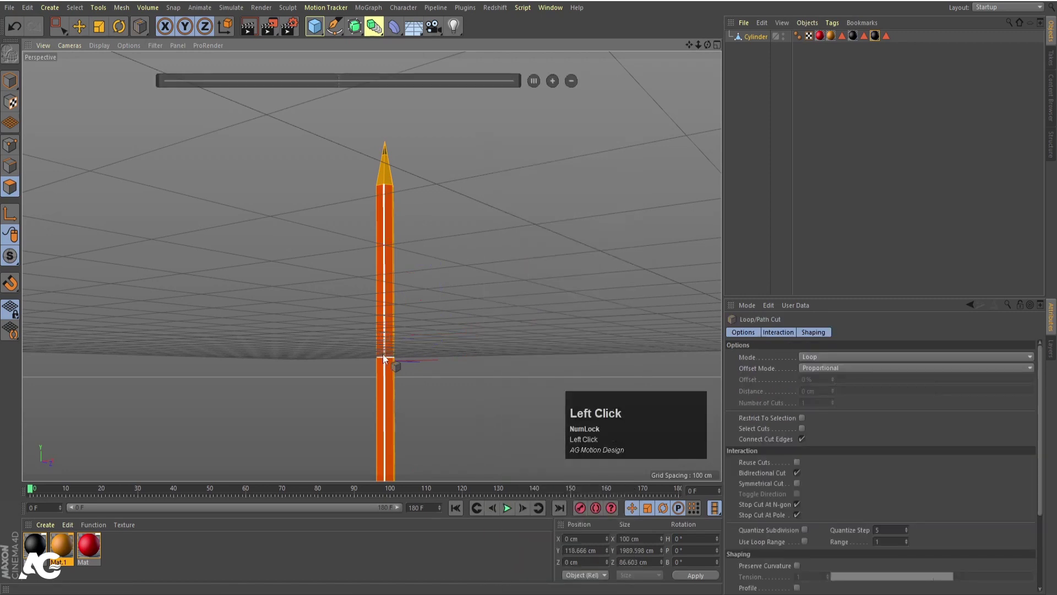
scroll(down, 3)
scroll(down, 3)
middle_click(415, 385)
scroll(up, 3)
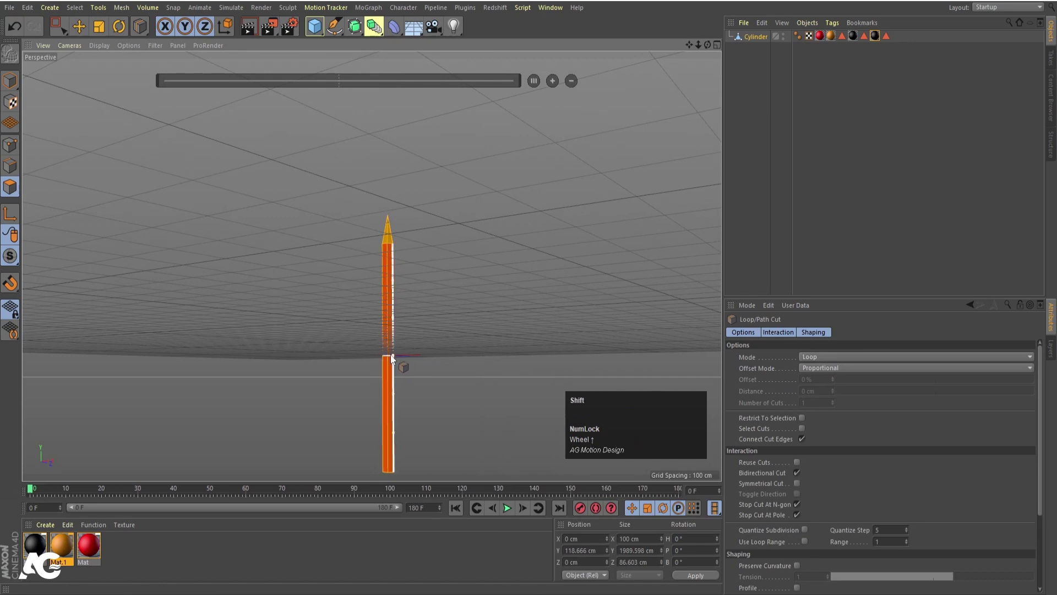
click(394, 358)
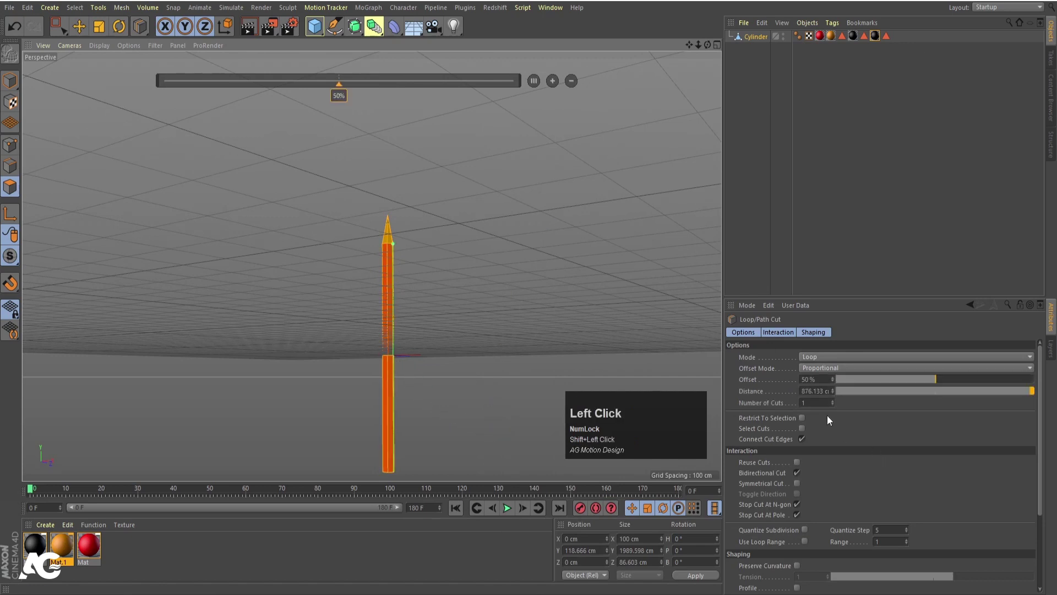
key(Return)
Add several more loop cuts across the orange tip, then return to Model mode
scroll(up, 3)
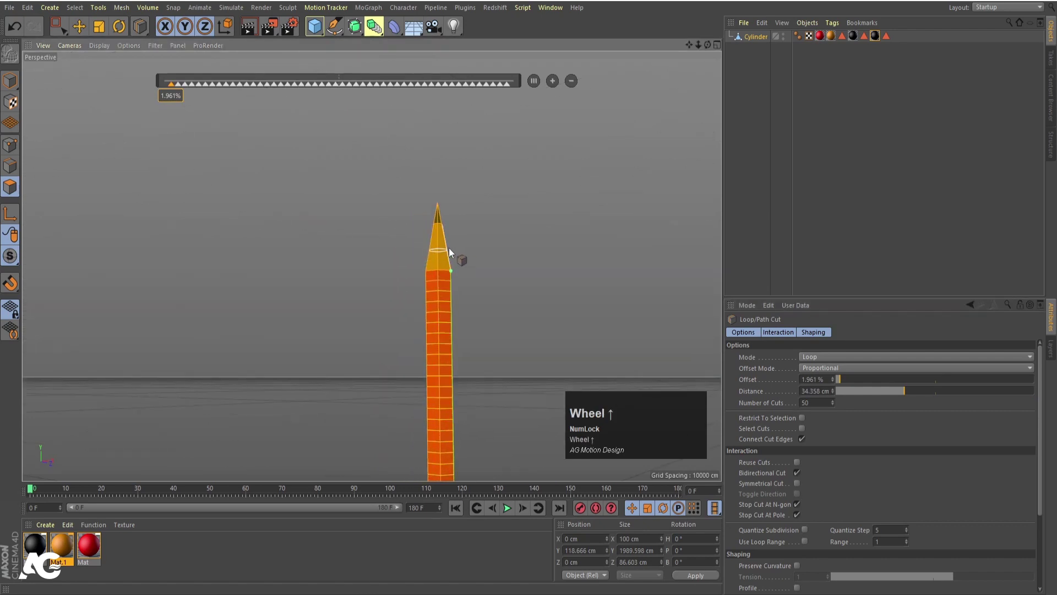
scroll(up, 3)
click(449, 252)
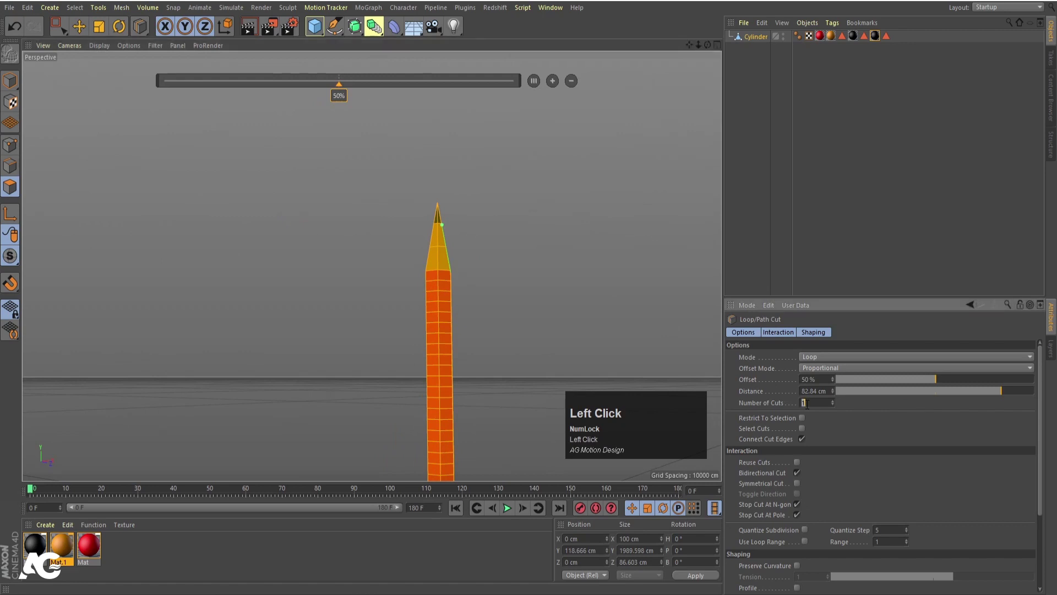
key(Return)
scroll(up, 3)
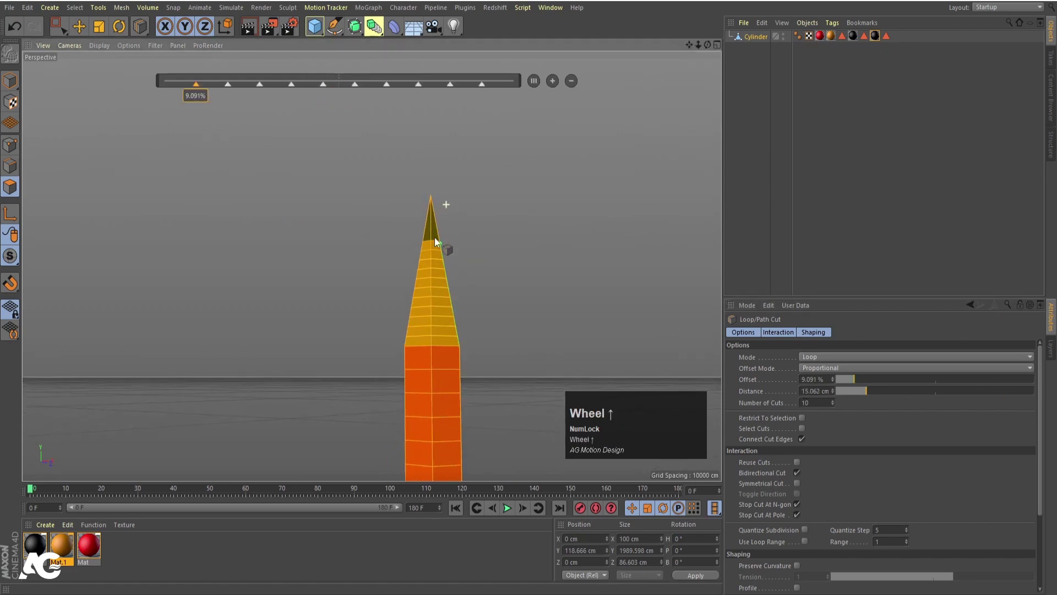
click(434, 224)
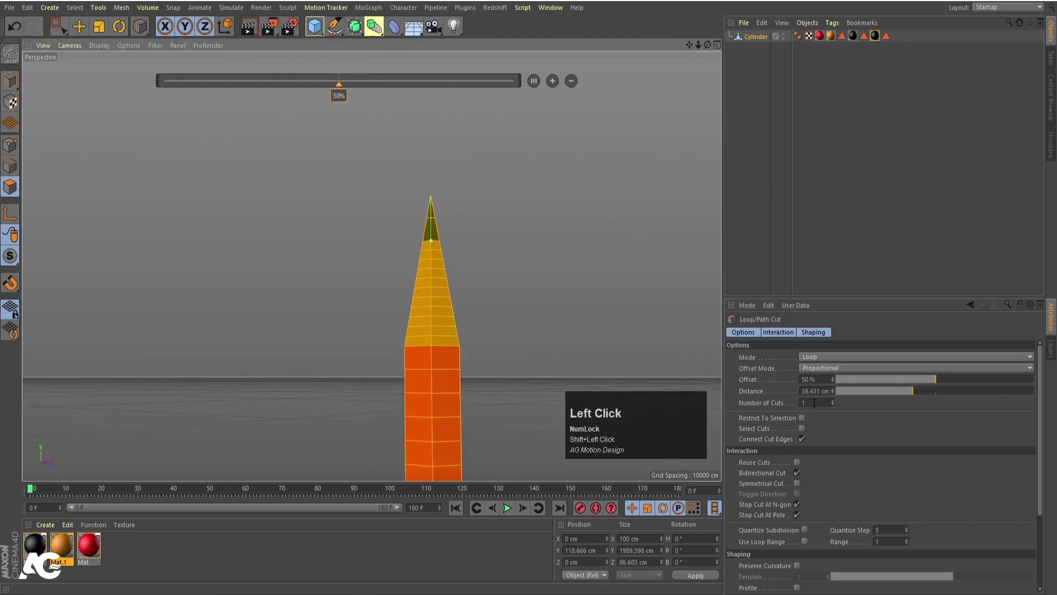
key(Return)
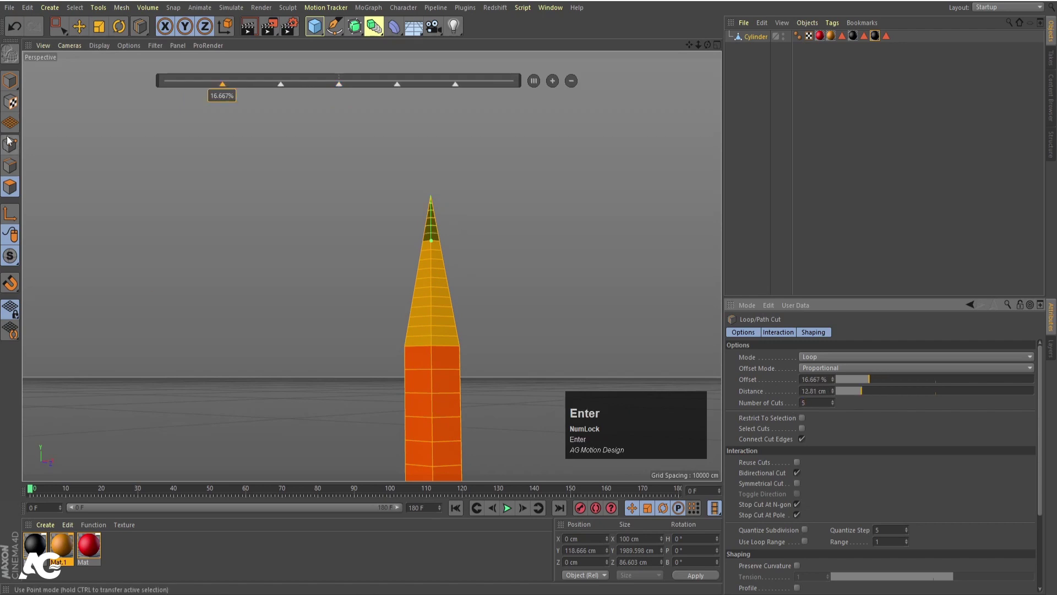
click(15, 74)
scroll(down, 3)
Switch to the Move tool and deselect everything in the scene
key(9)
text(9e)
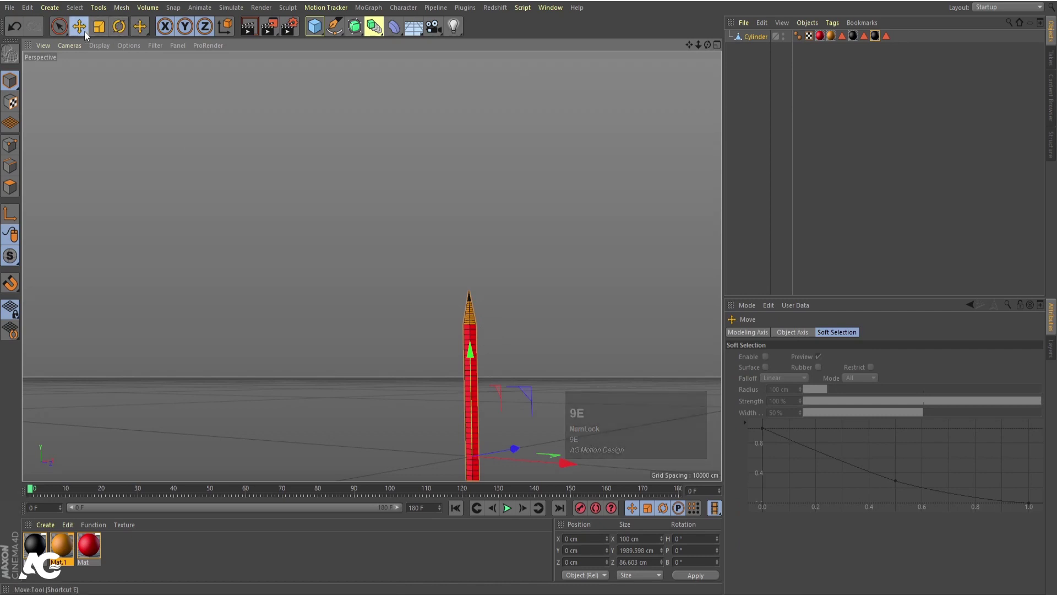
click(267, 191)
click(360, 290)
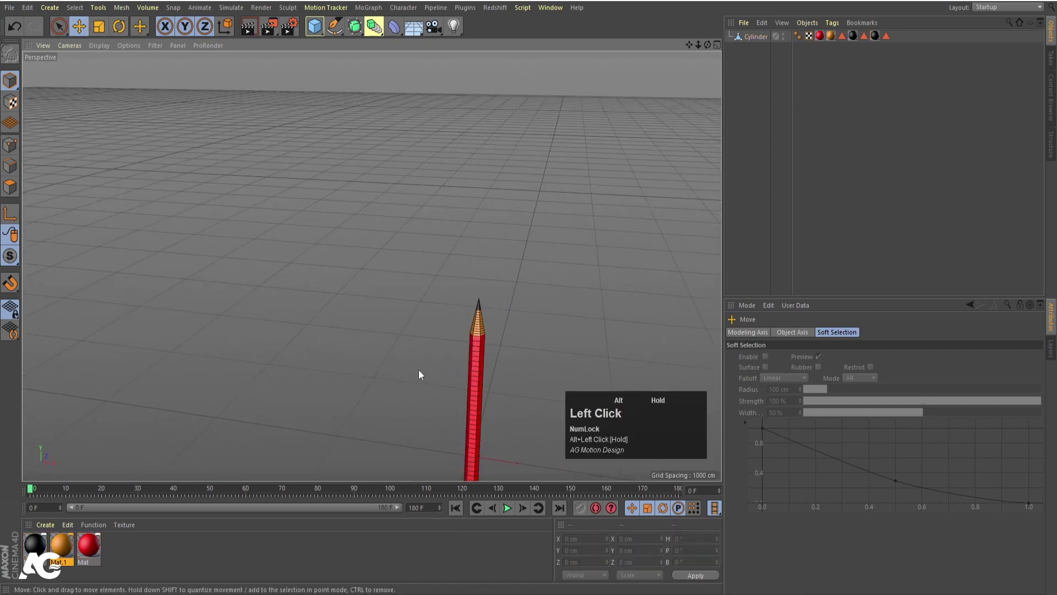
middle_click(406, 365)
scroll(up, 3)
Add a Circle spline centred on the pencil and frame the view around it
click(389, 325)
scroll(down, 3)
drag(474, 361, 365, 242)
drag(365, 241, 471, 69)
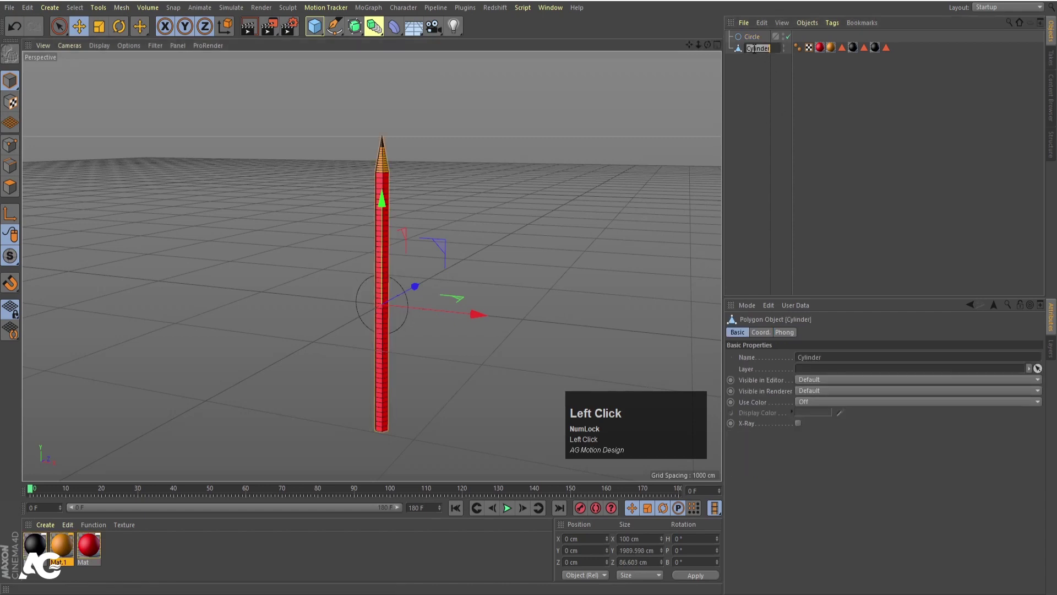
Rename the cylinder body to 'pencil', correcting the first misspelled attempt
text(pecil)
key(Return)
click(751, 54)
text(pencil)
key(Return)
Resize the Circle spline to 2000 cm so it encircles the pencil
click(751, 39)
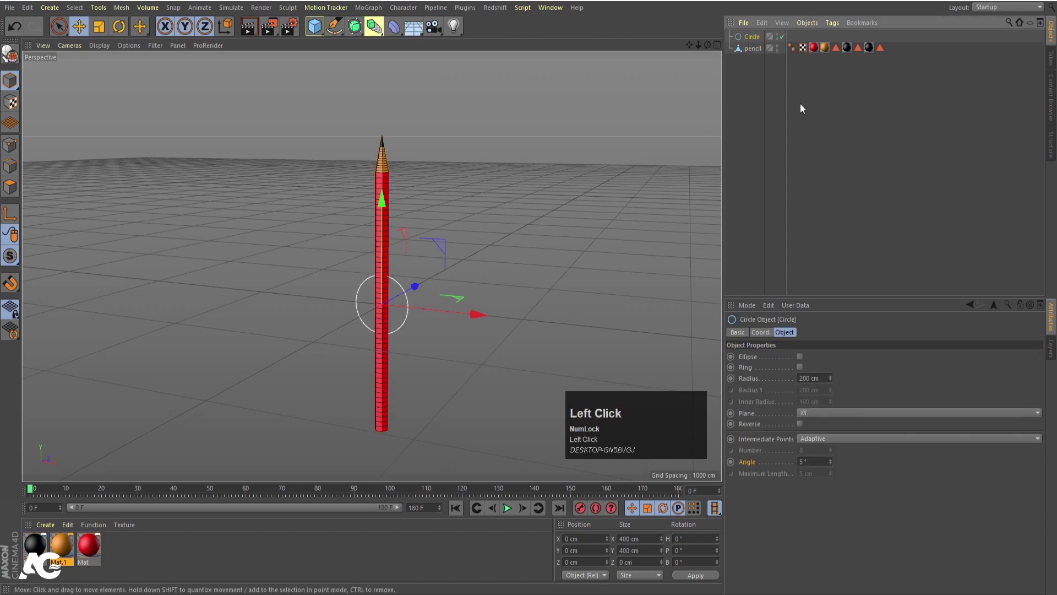
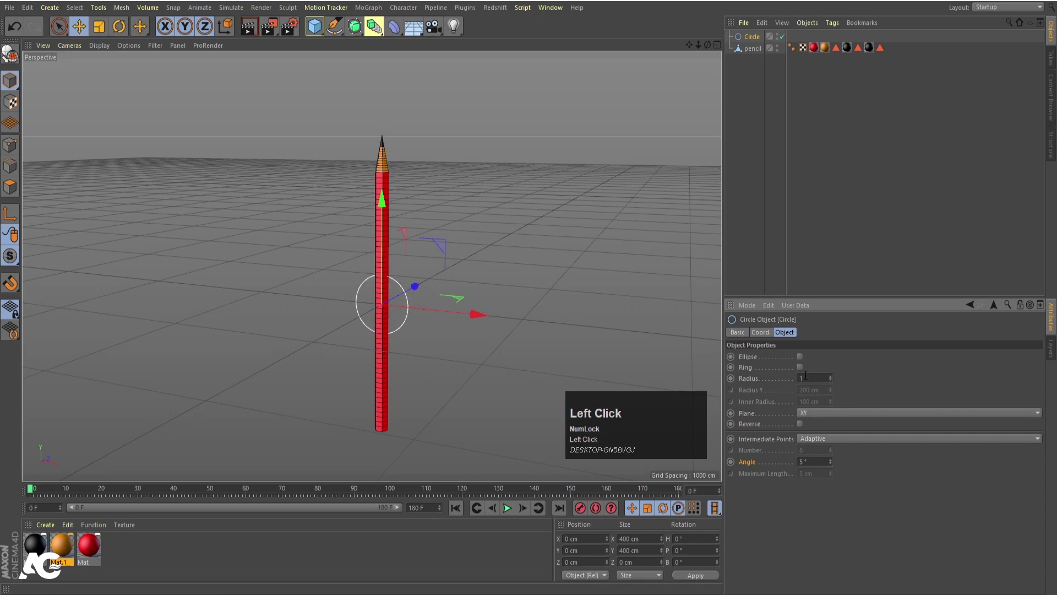
key(Return)
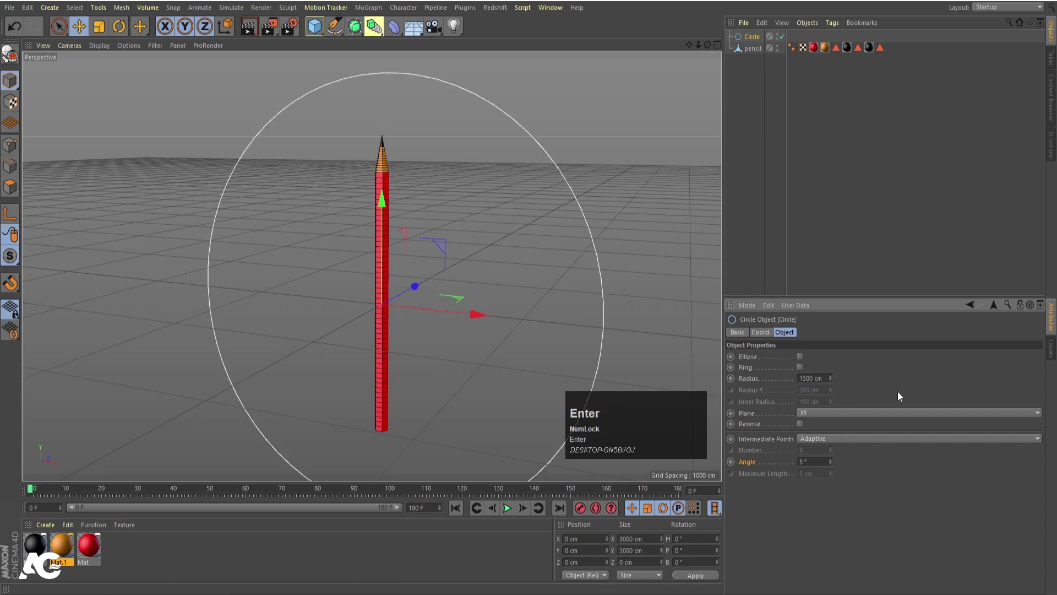
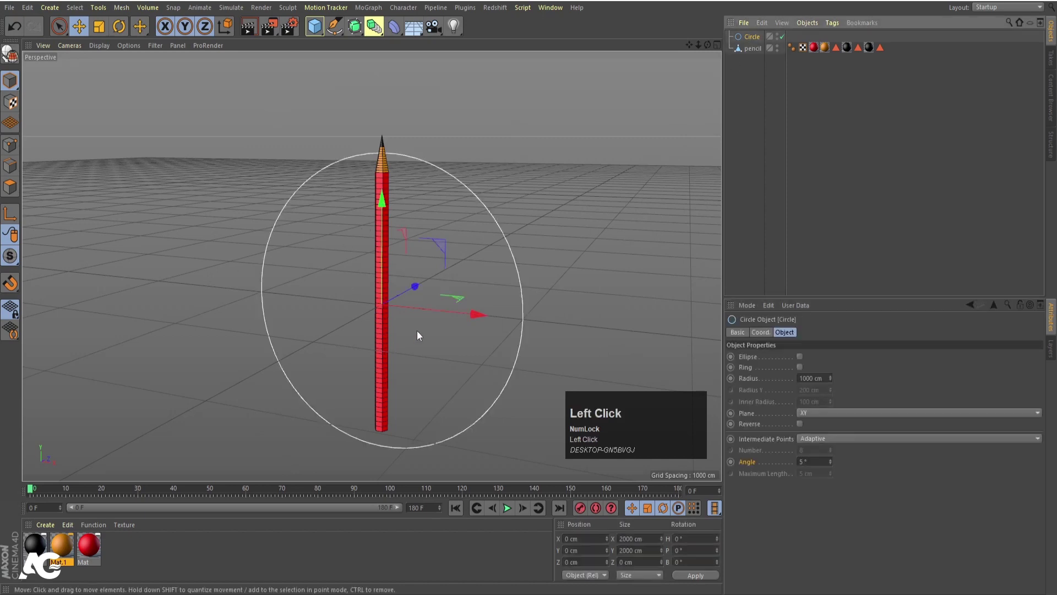
key(c)
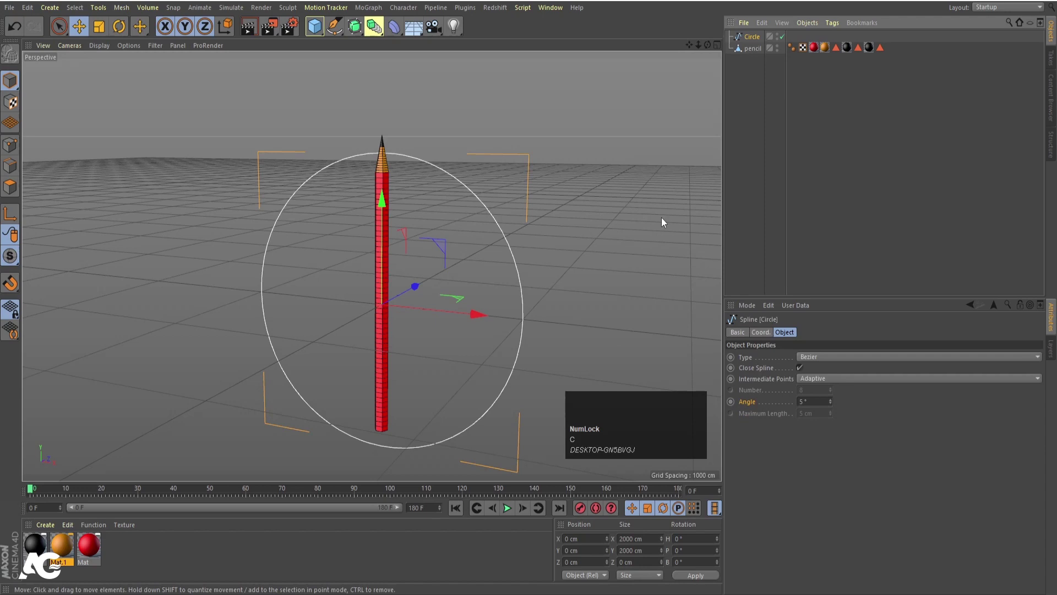
click(852, 76)
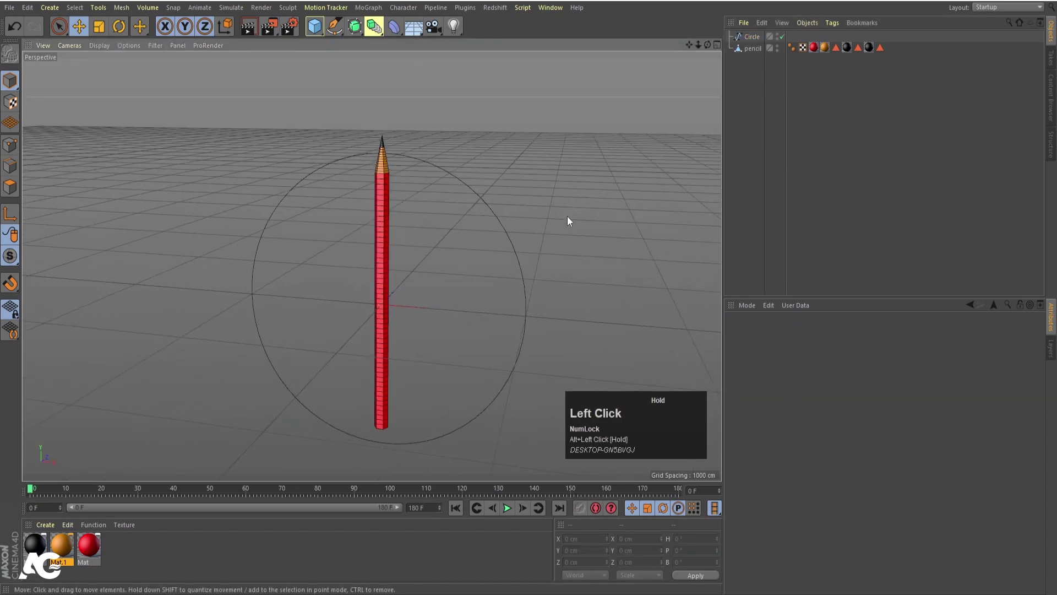
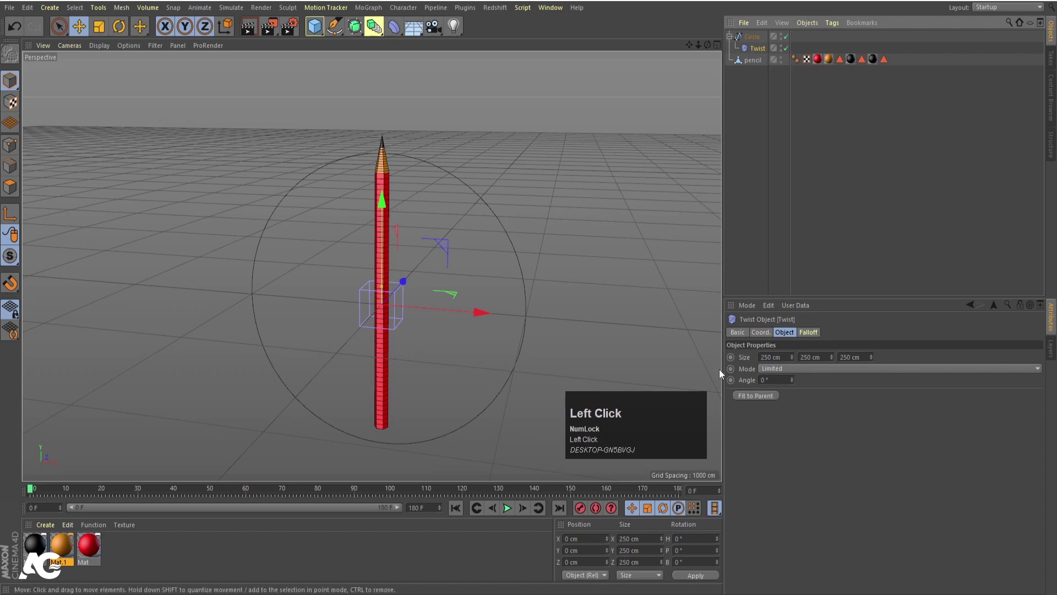
Scale the Twist deformer to 2000 cm and raise its angle until the circle becomes a figure-eight
click(760, 398)
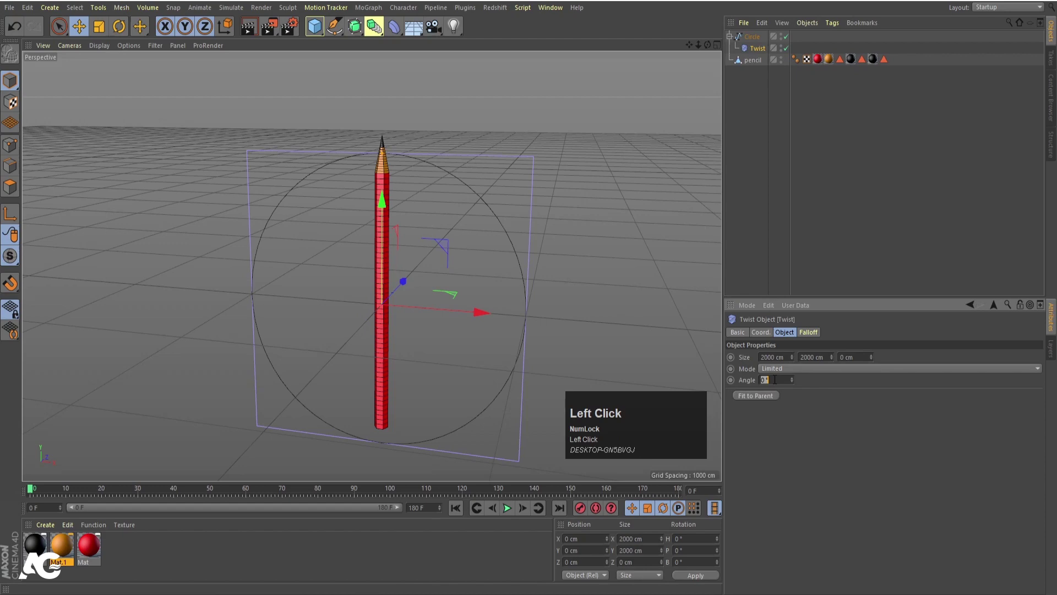
key(Return)
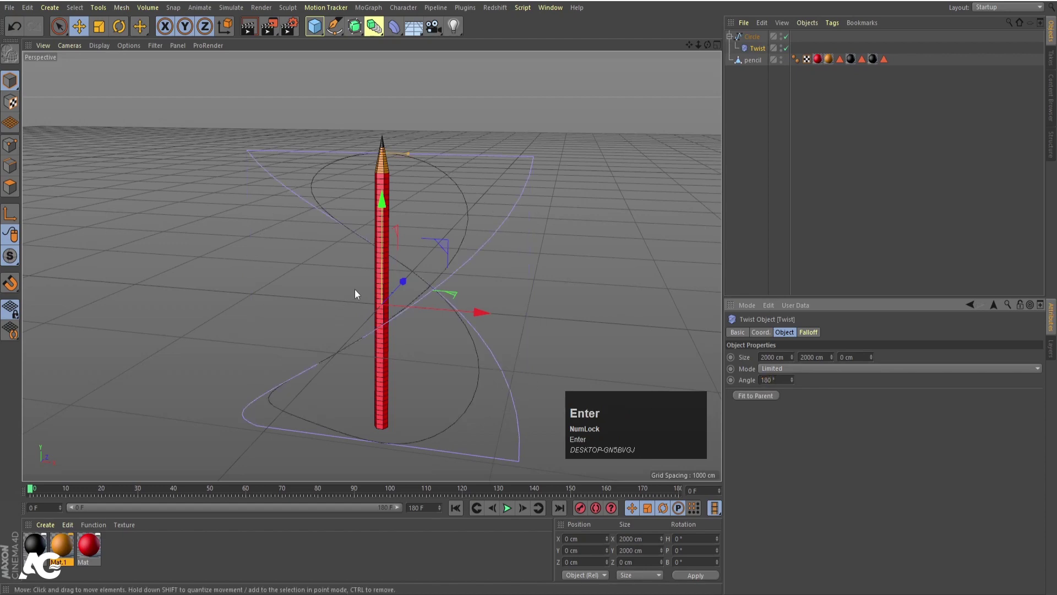
drag(432, 338, 755, 43)
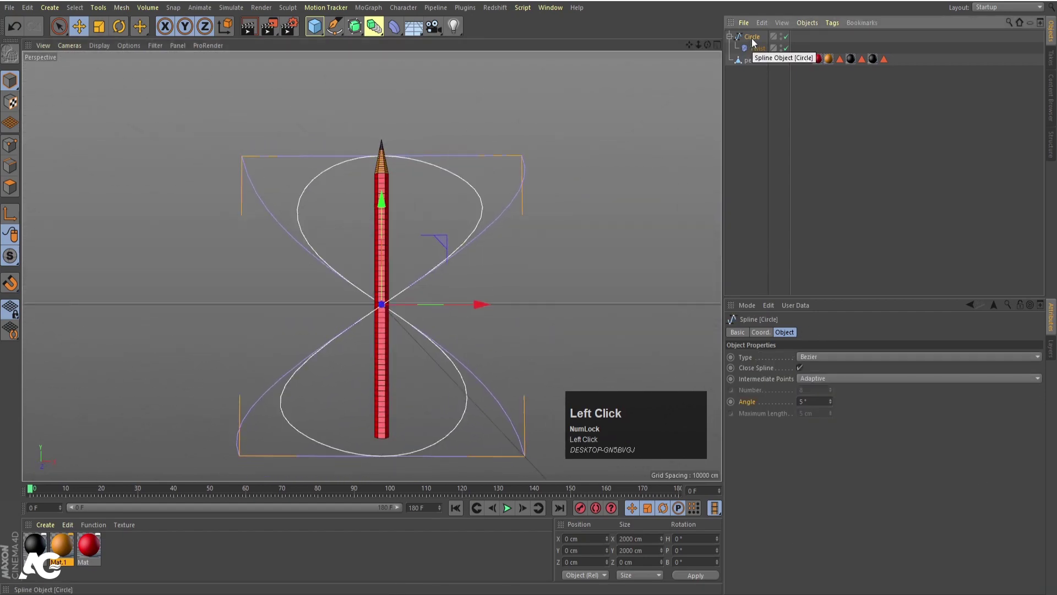
Bake the twisted circle via Current State to Object and delete the original Circle and Twist
right_click(754, 43)
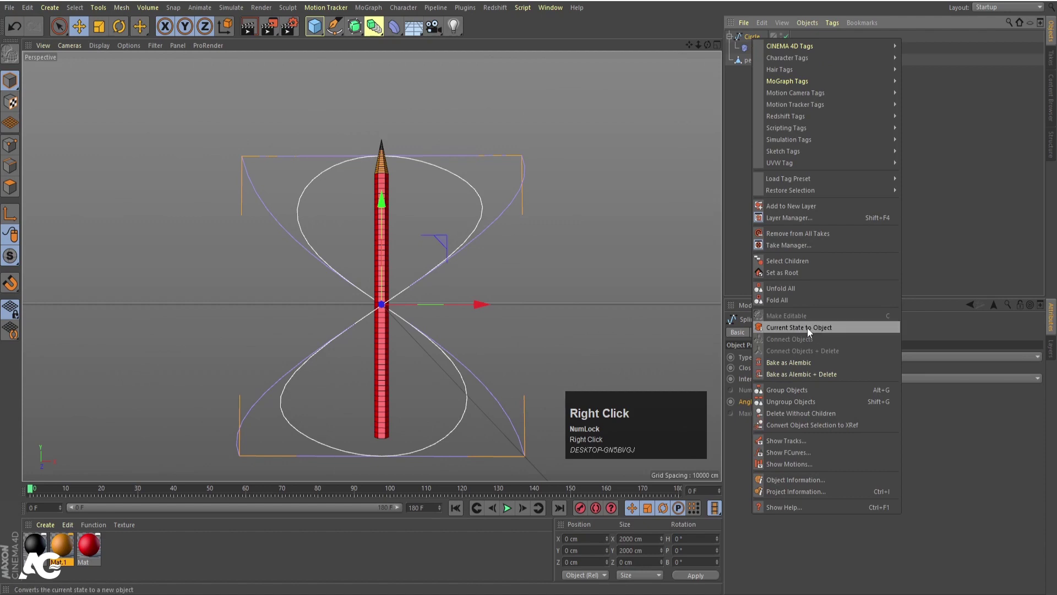
click(810, 332)
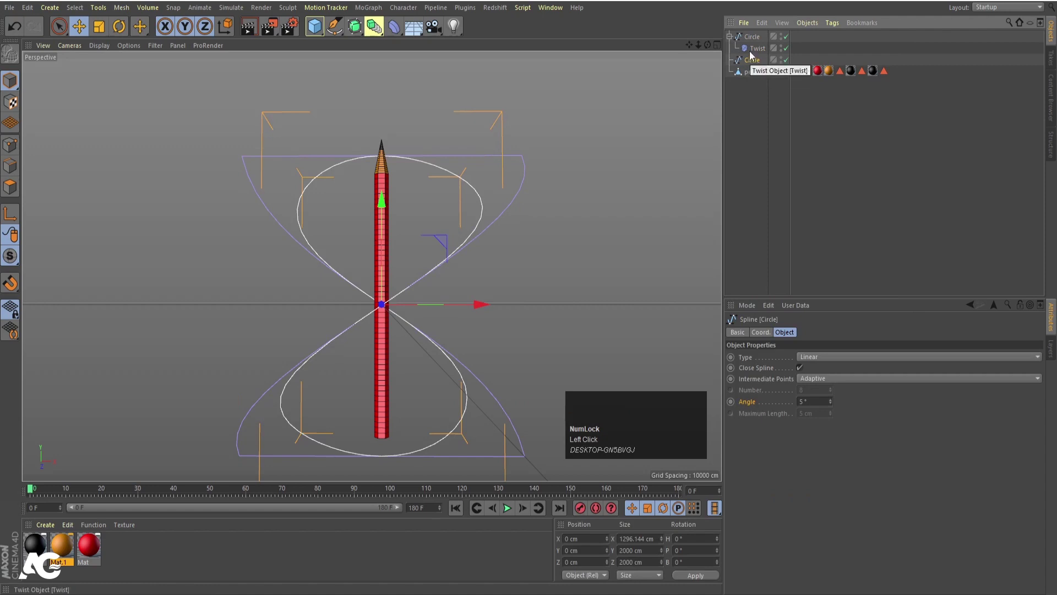
click(748, 41)
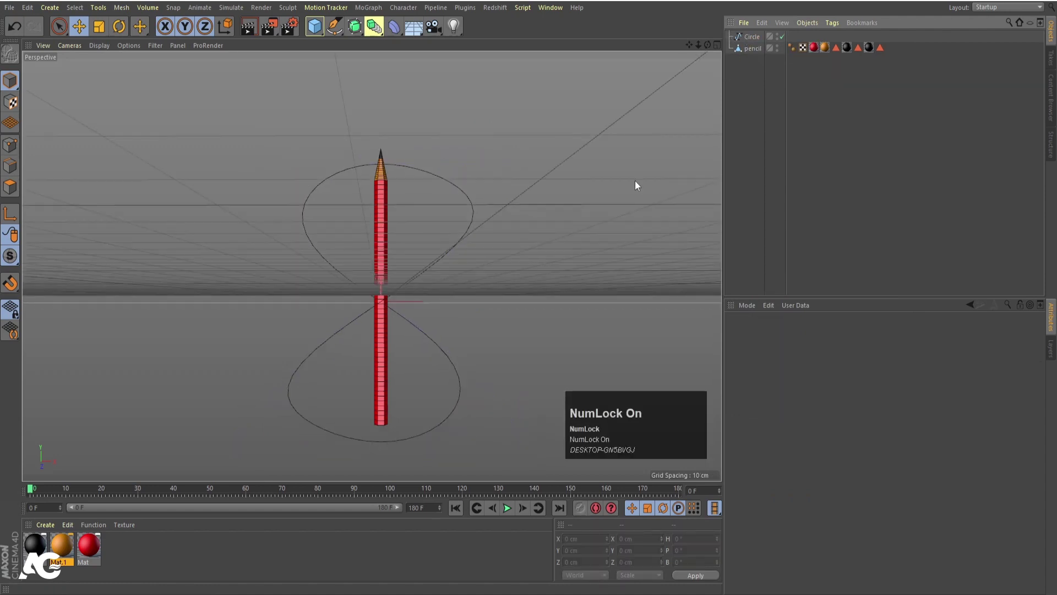
Add a Spline Wrap deformer from the Deformer palette and place it under the pencil
click(467, 340)
drag(502, 321, 381, 175)
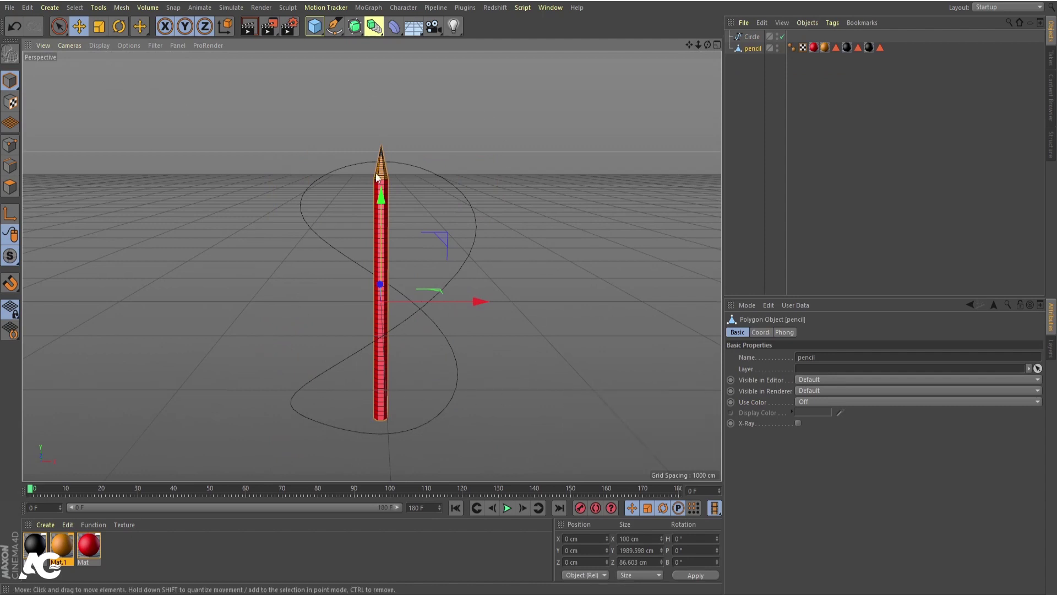
click(443, 356)
drag(437, 359, 923, 75)
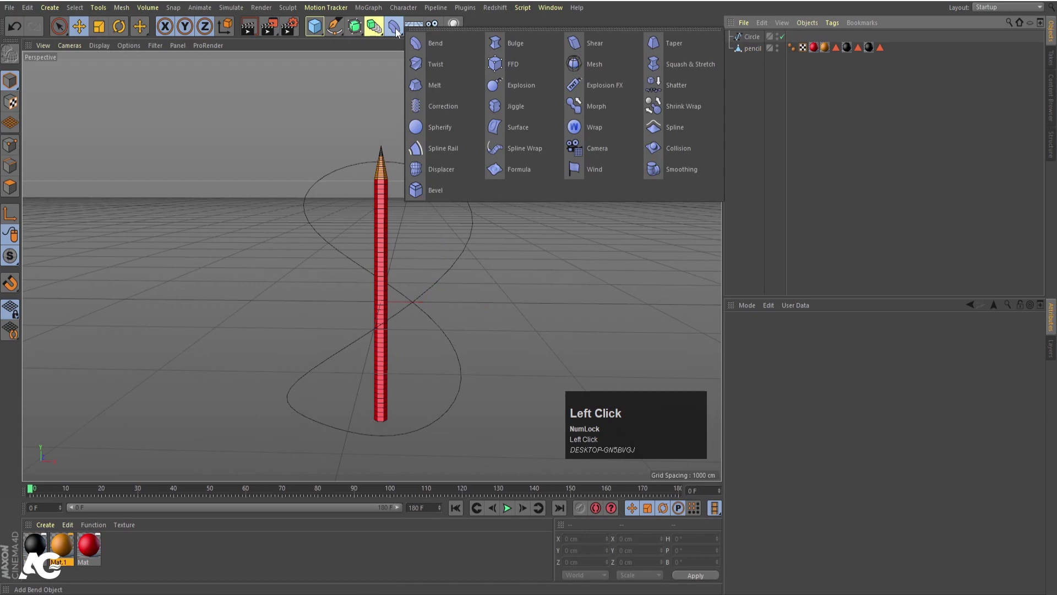
drag(530, 157, 756, 61)
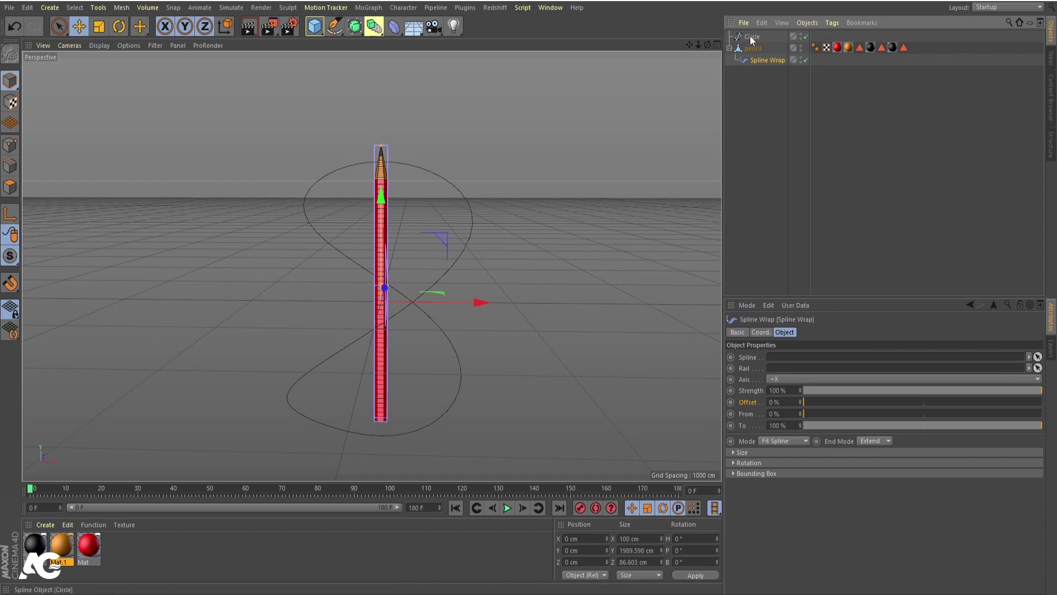
Assign the figure-eight Circle as the Spline Wrap path and set its axis so the pencil bends along it
click(752, 364)
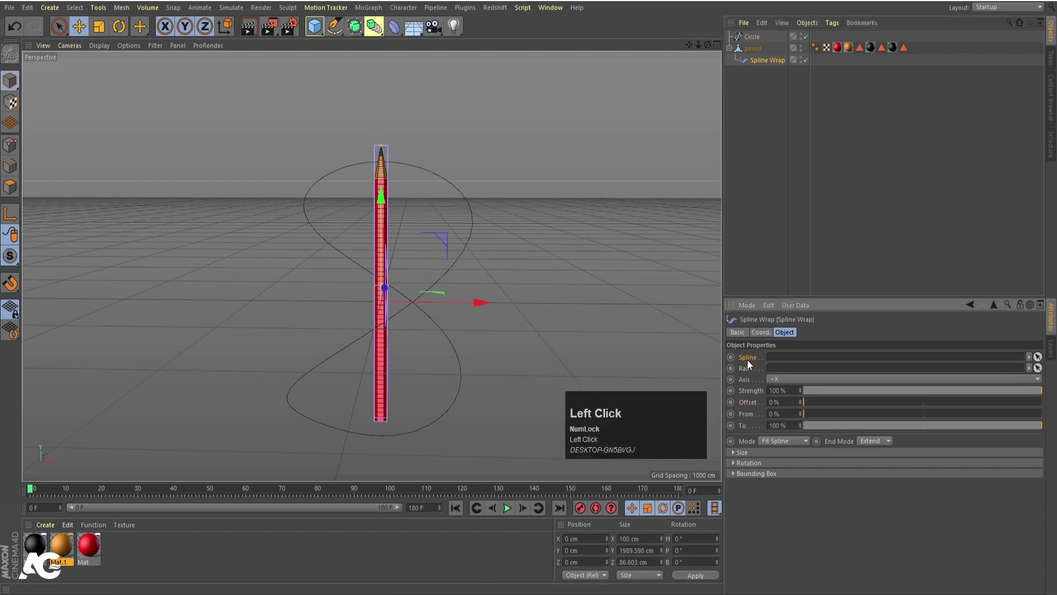
drag(753, 39, 489, 294)
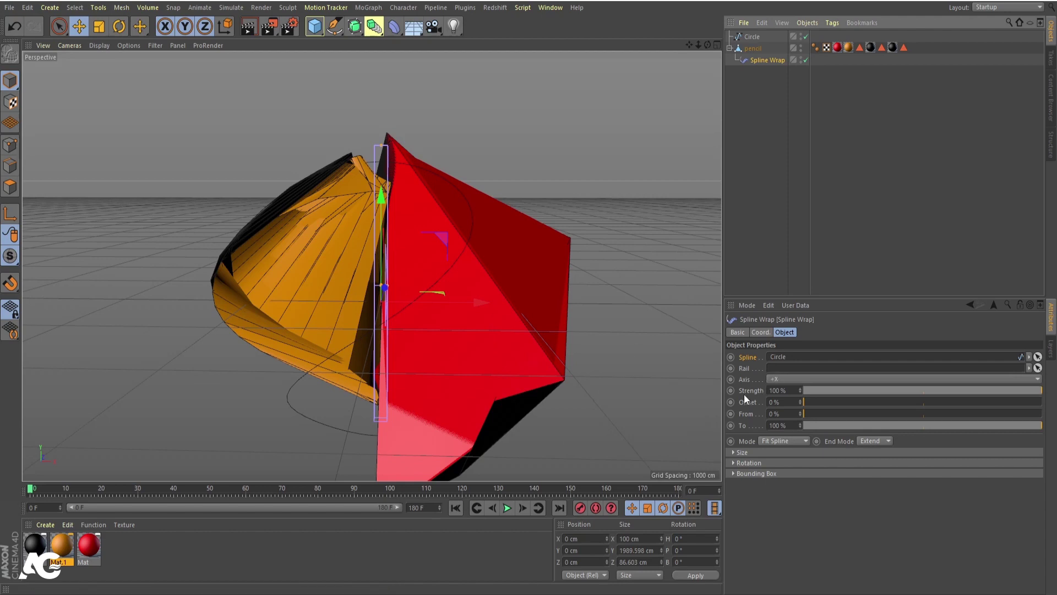
click(747, 384)
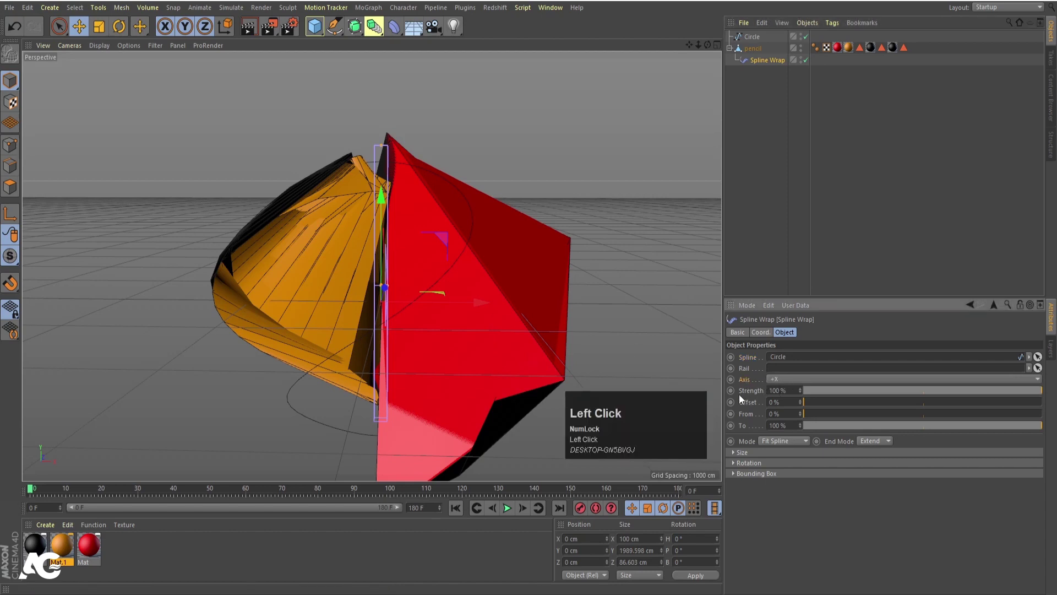
click(755, 53)
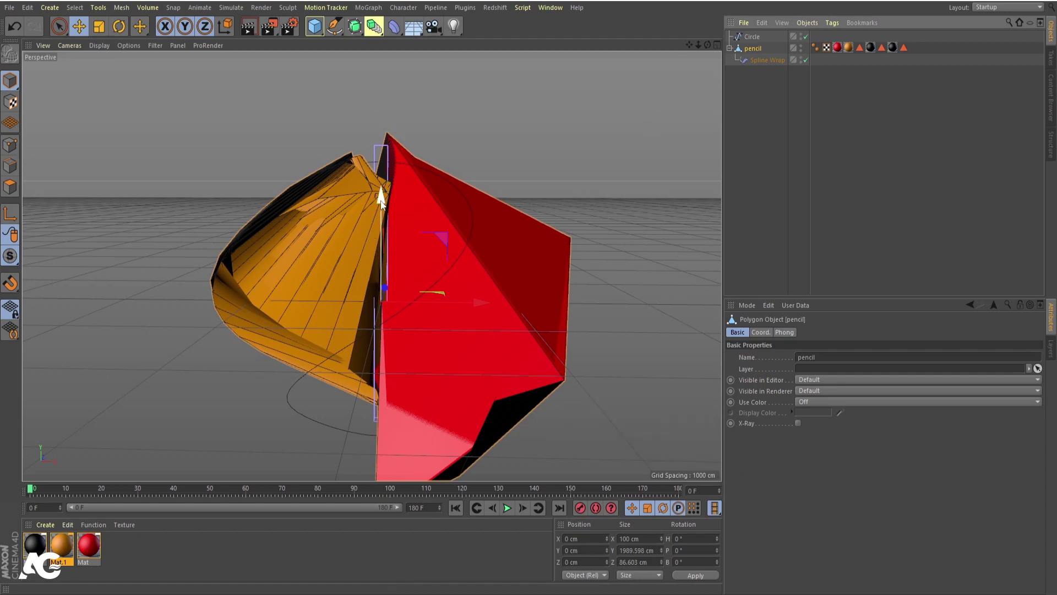
click(763, 61)
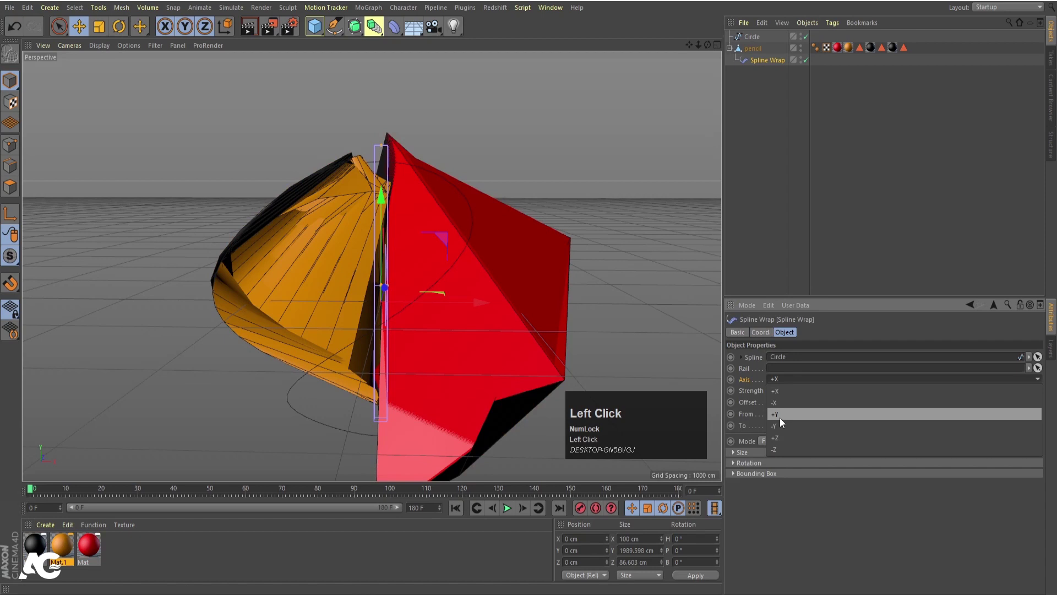
drag(374, 352, 377, 280)
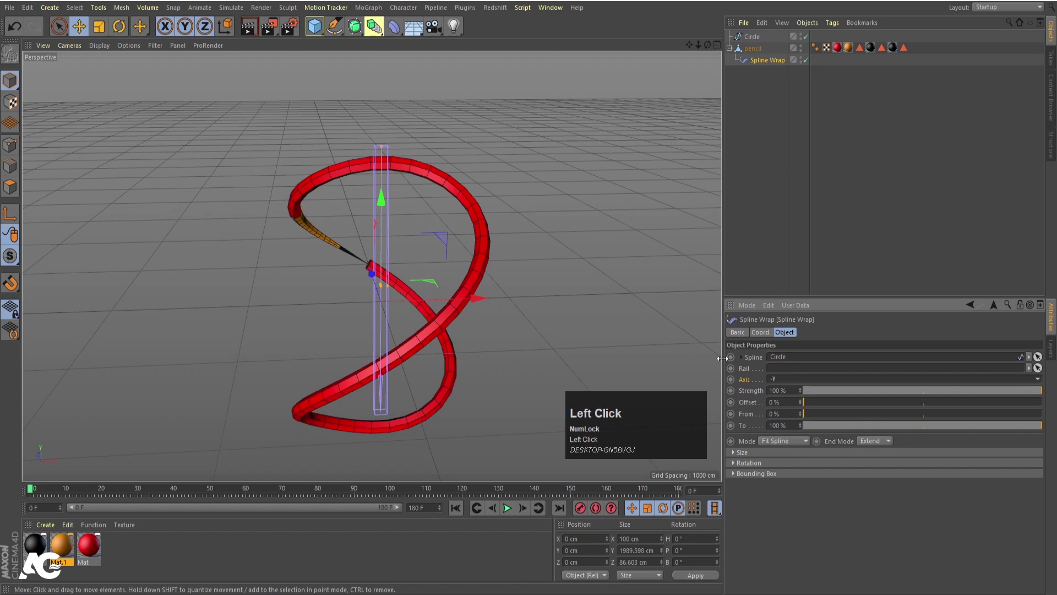
Lower the Spline Wrap range values so the pencil covers only the upper part of the path
click(780, 383)
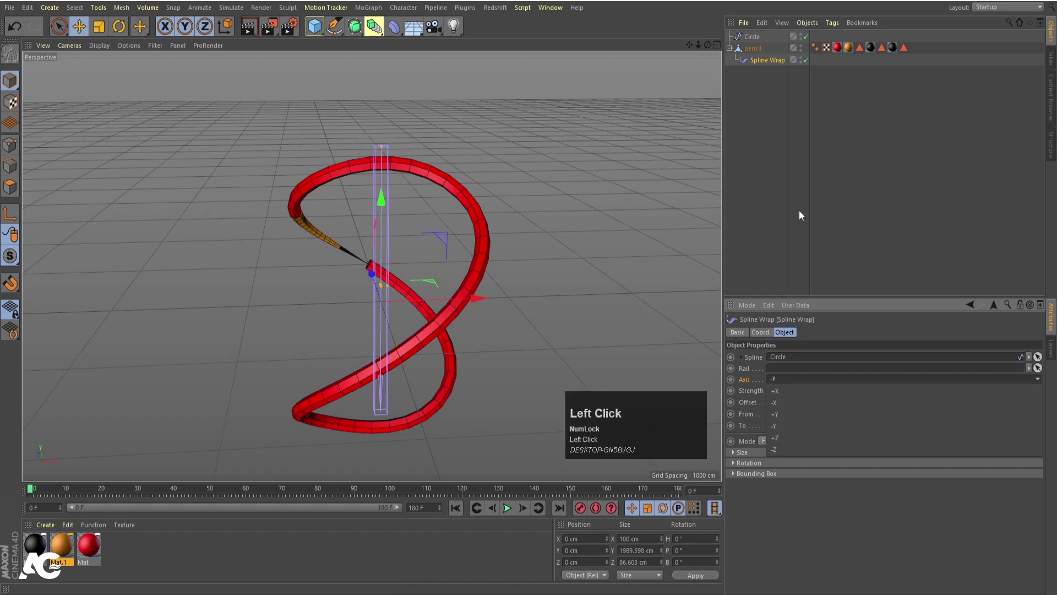
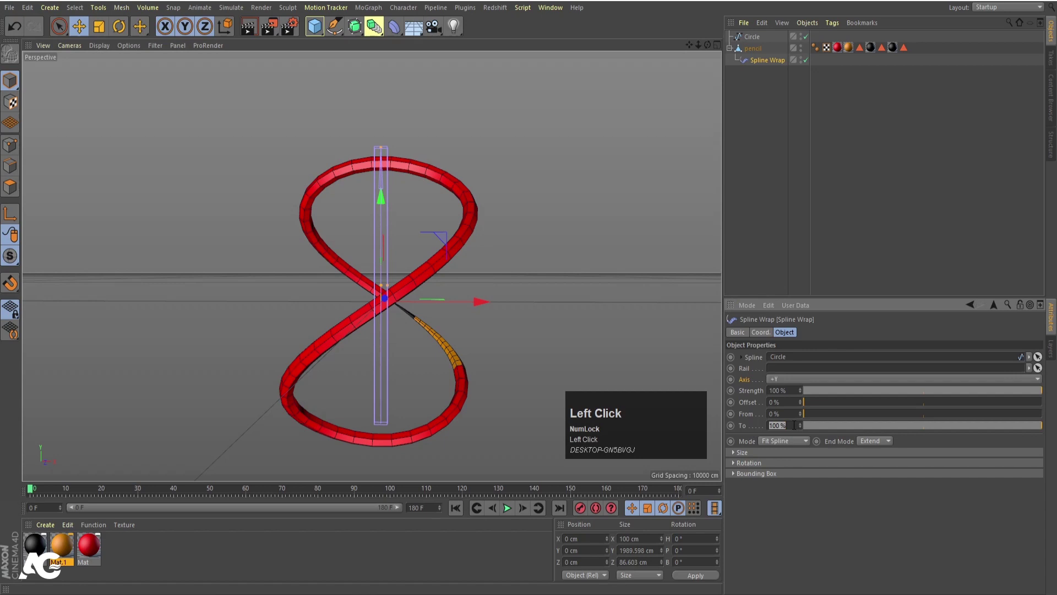
key(Return)
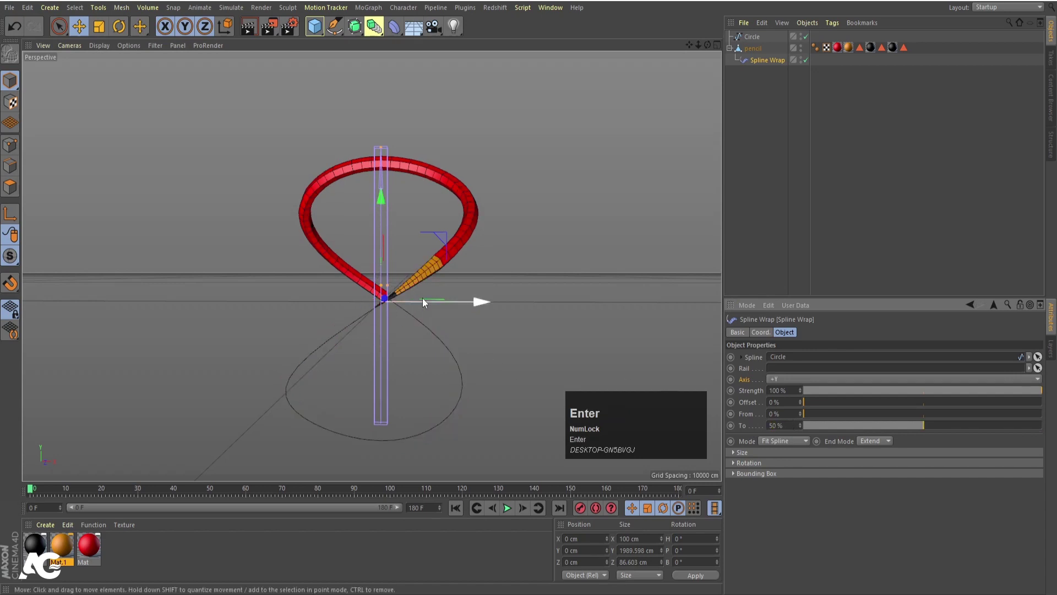
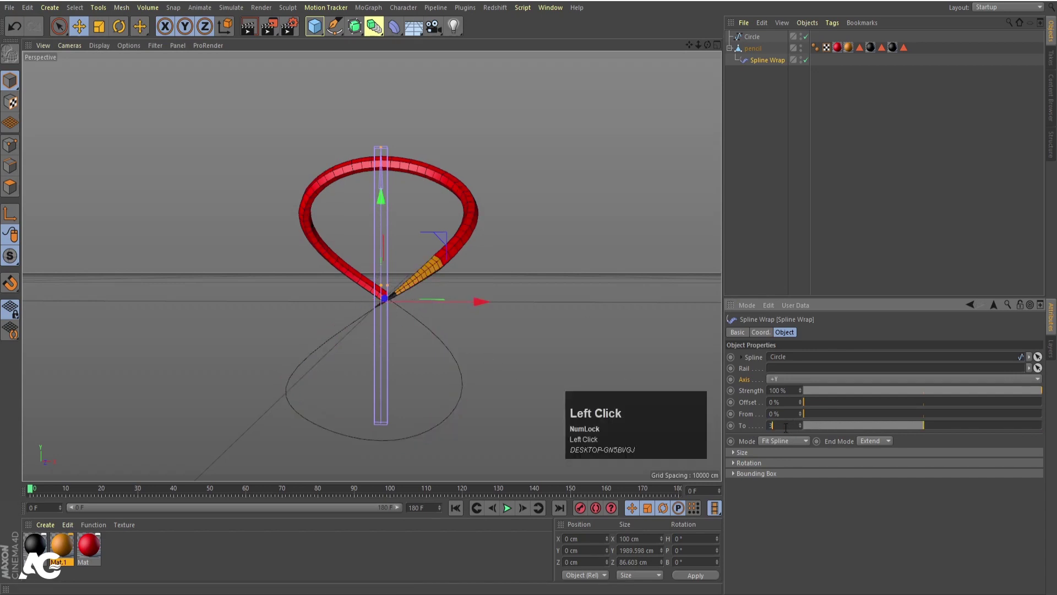
key(Return)
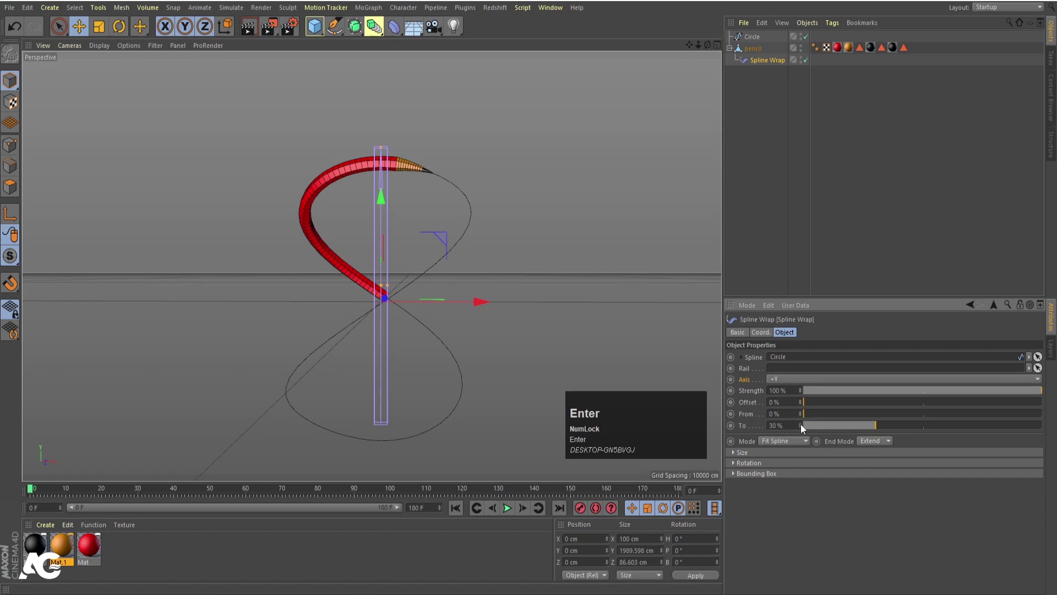
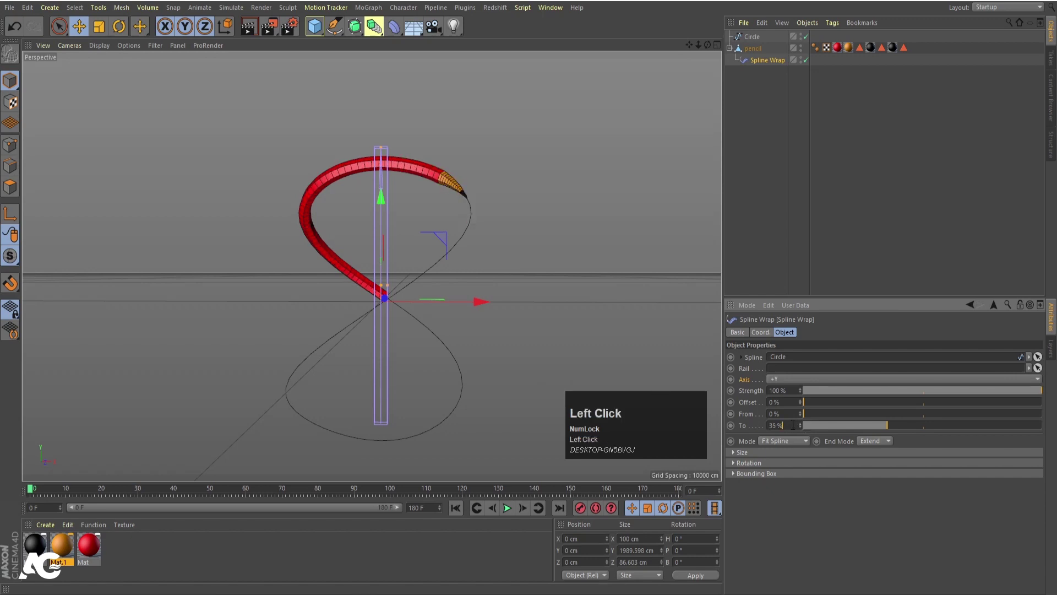
key(Return)
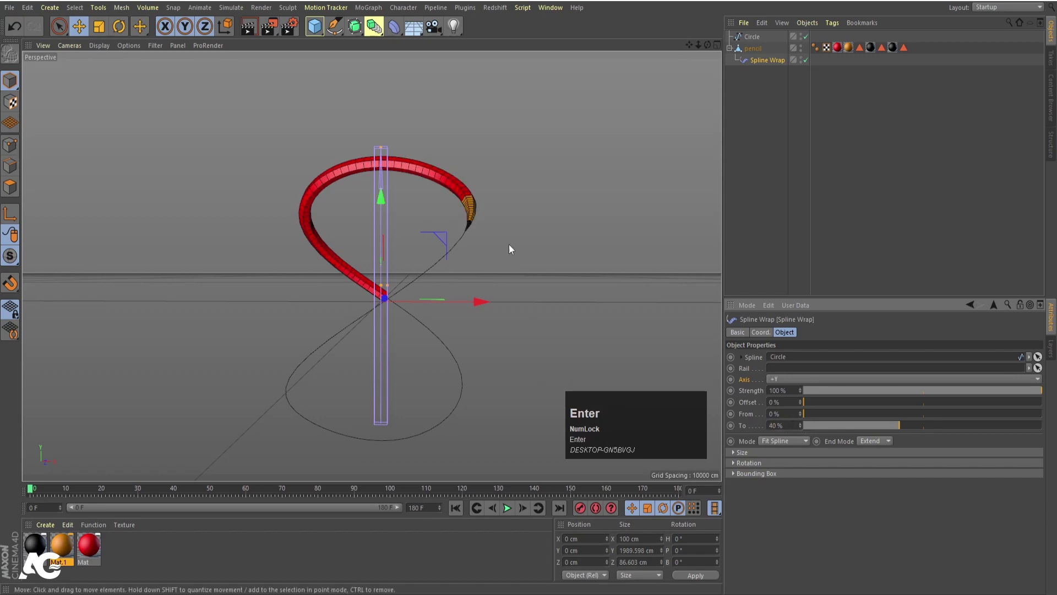
scroll(up, 3)
click(480, 242)
scroll(up, 3)
scroll(up, 3)
click(485, 253)
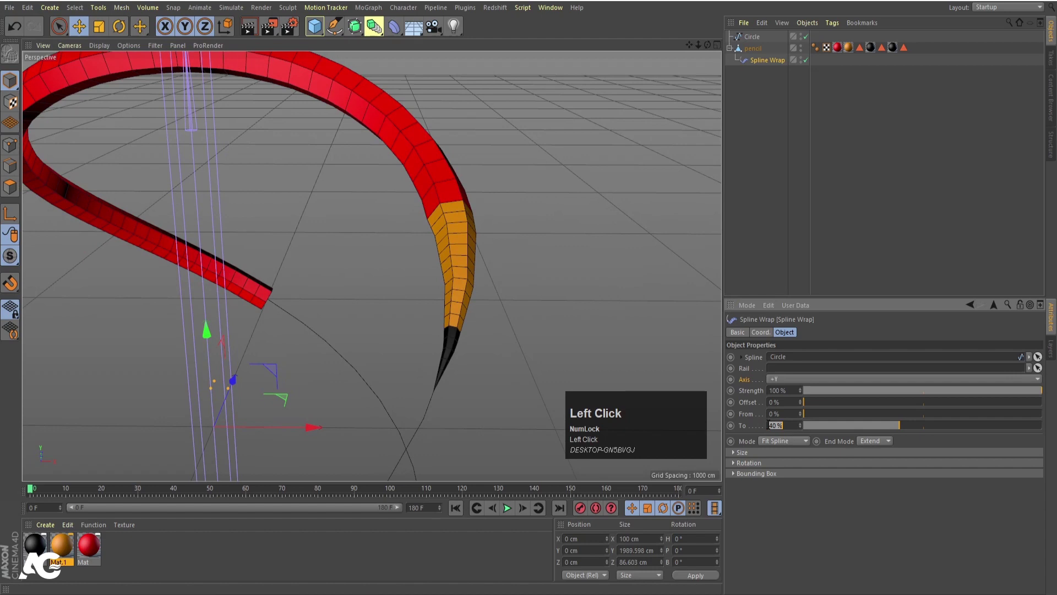
key(Return)
scroll(down, 3)
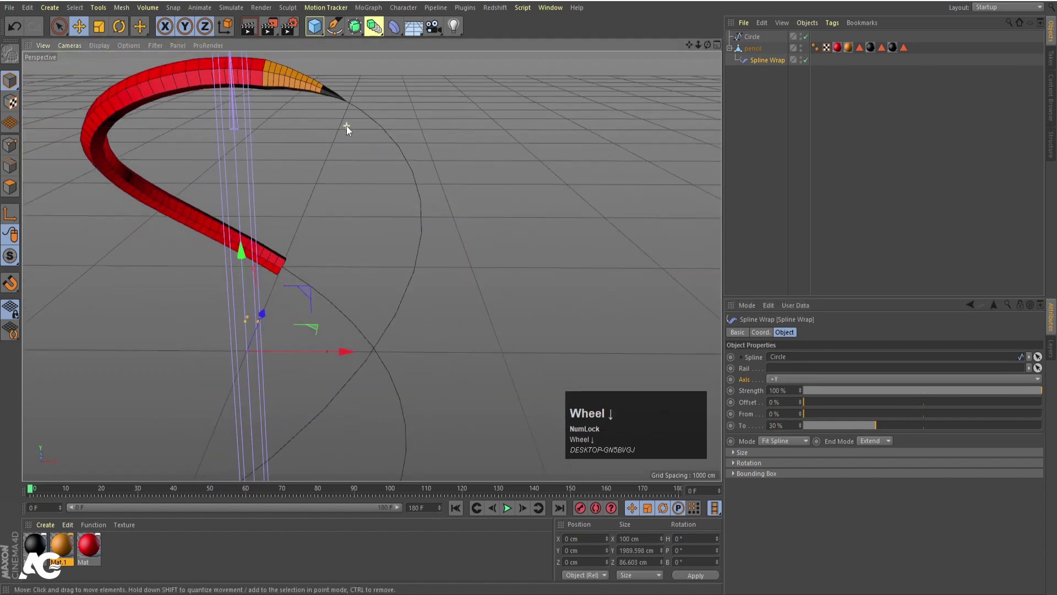
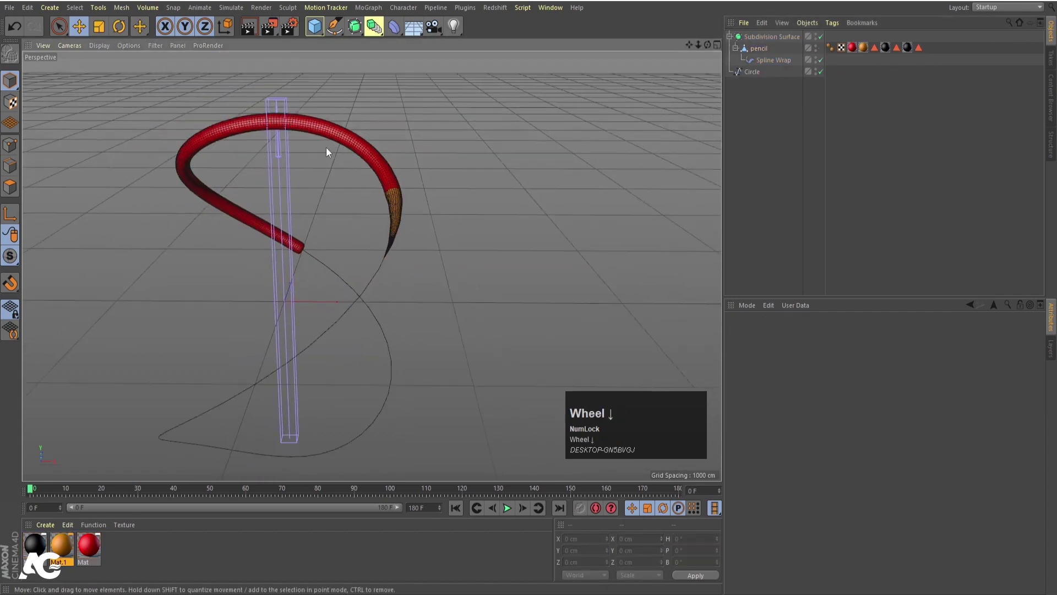
Test-render the subdivided pencil and undo parenting it under the Subdivision Surface
key(ctrl+r)
Delete the Subdivision Surface and thicken the wrapped pencil with the Scale tool
drag(807, 114, 752, 42)
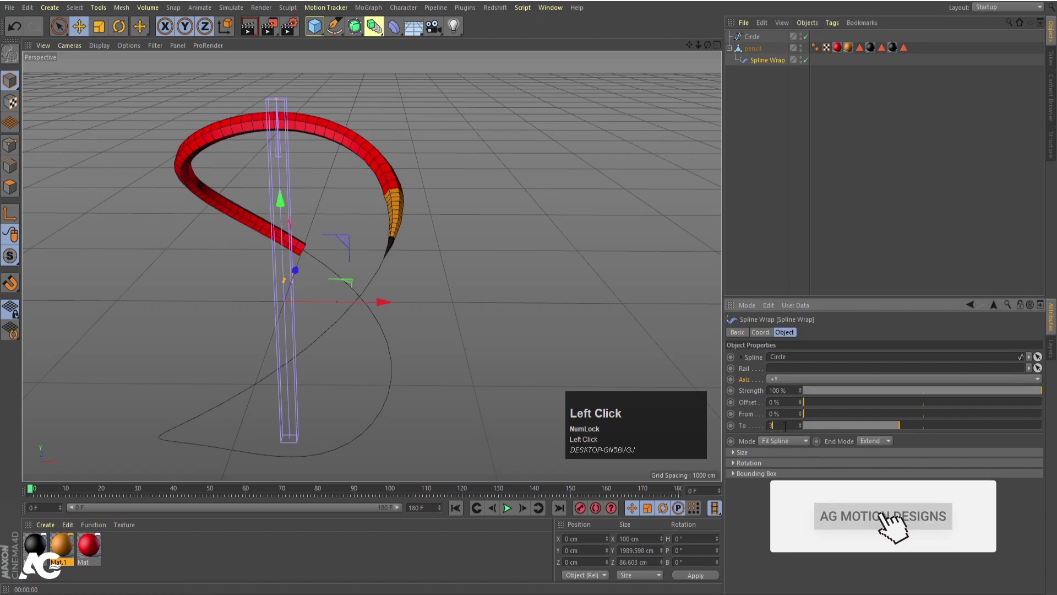
key(Return)
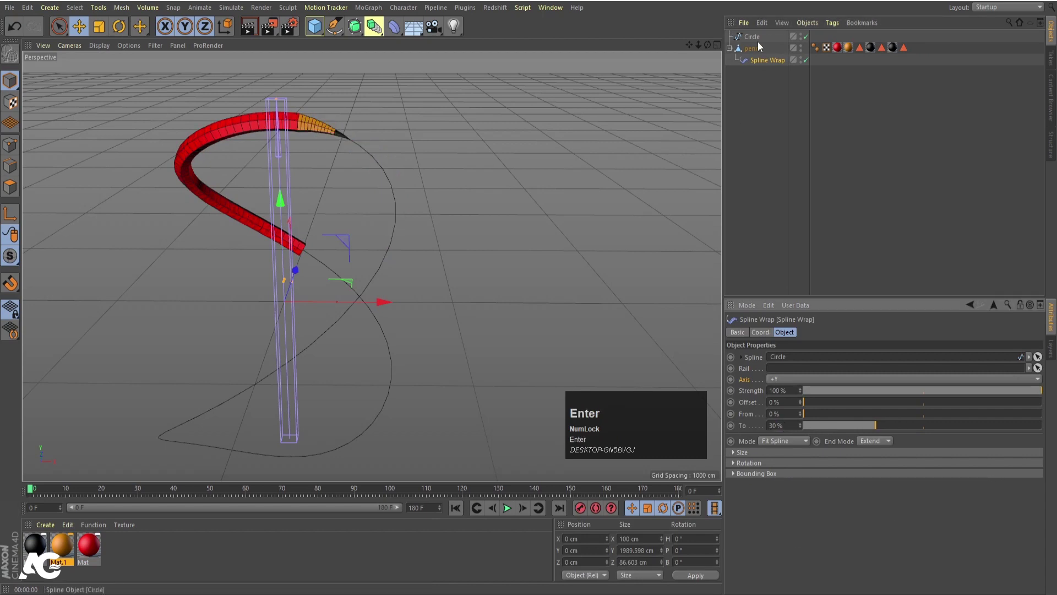
click(757, 51)
key(t)
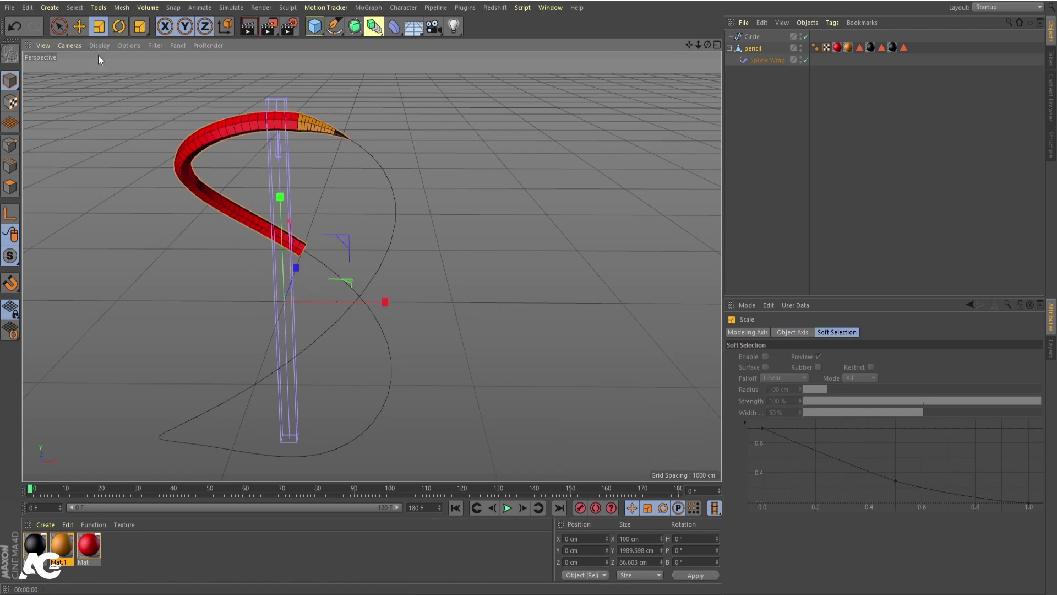
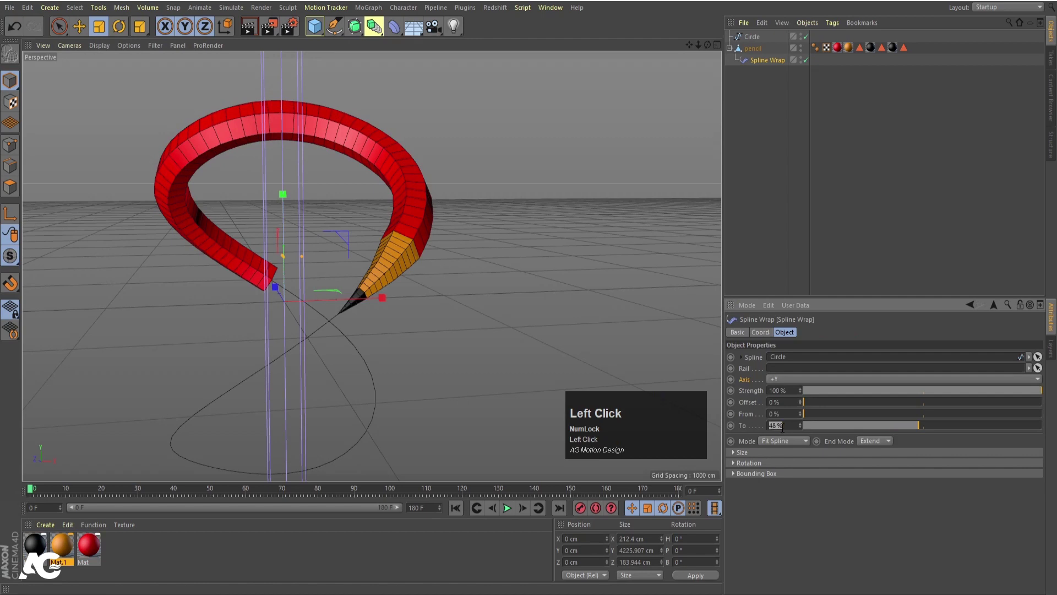
key(Return)
scroll(down, 3)
Orbit around the pencil and add a Camera object to the scene
drag(385, 388, 351, 367)
drag(351, 368, 436, 28)
click(437, 29)
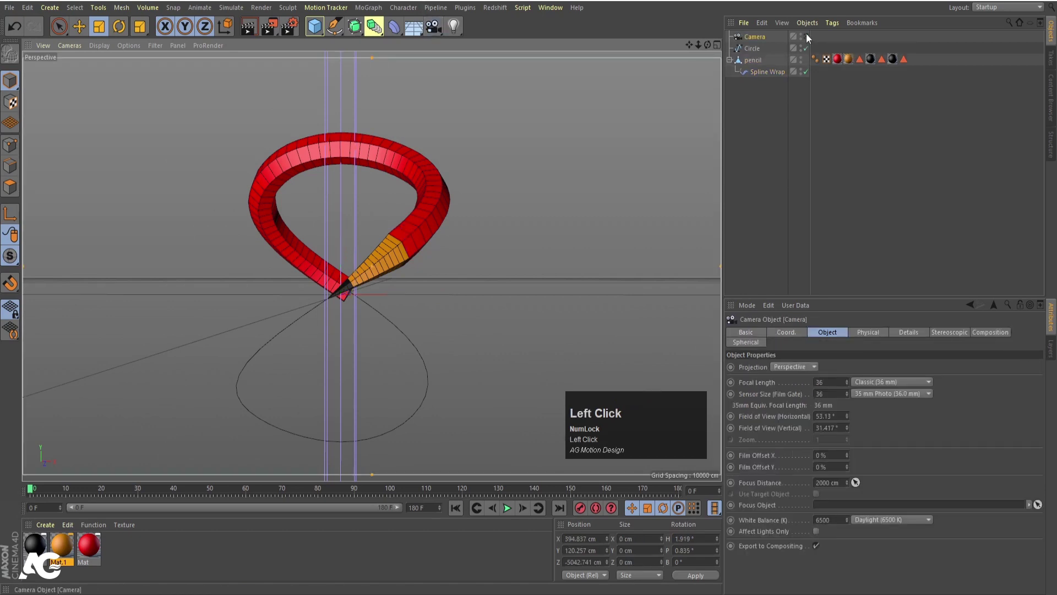
Switch the viewport toward a front view and zoom to take in the whole bent pencil
click(307, 296)
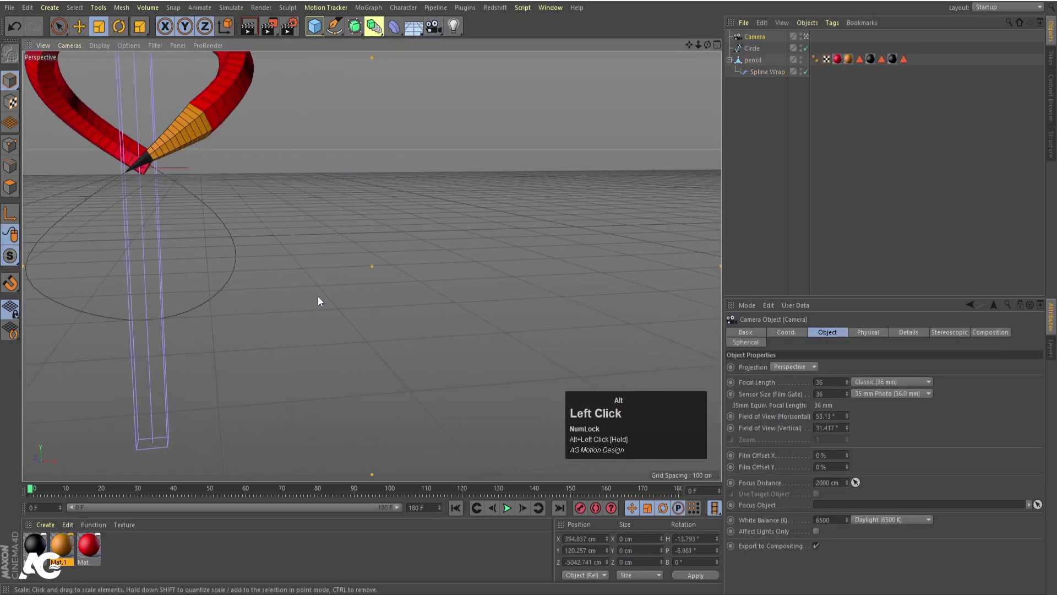
key(s)
scroll(down, 3)
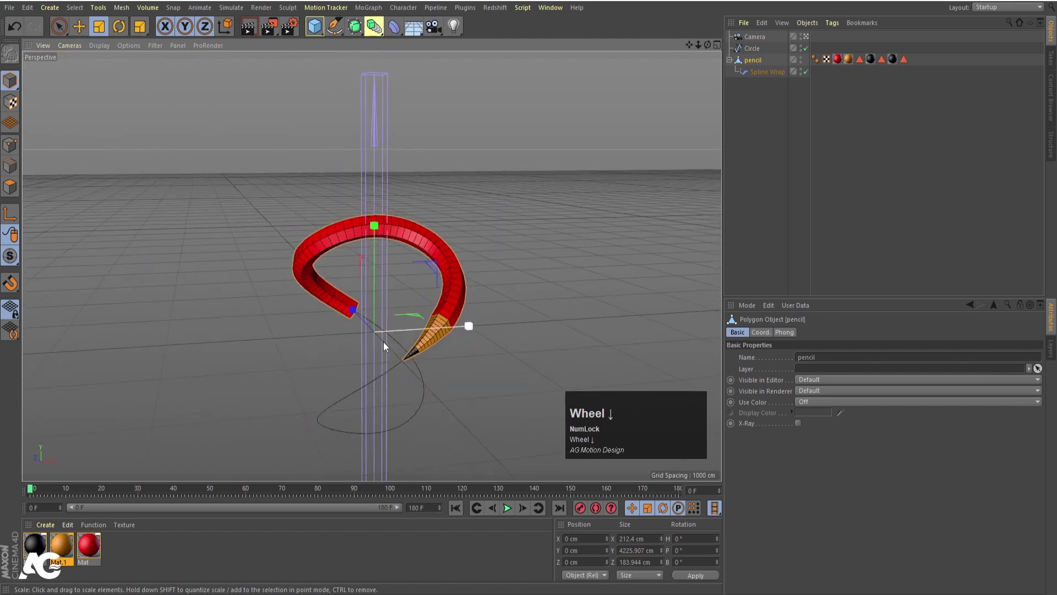
drag(388, 357, 68, 51)
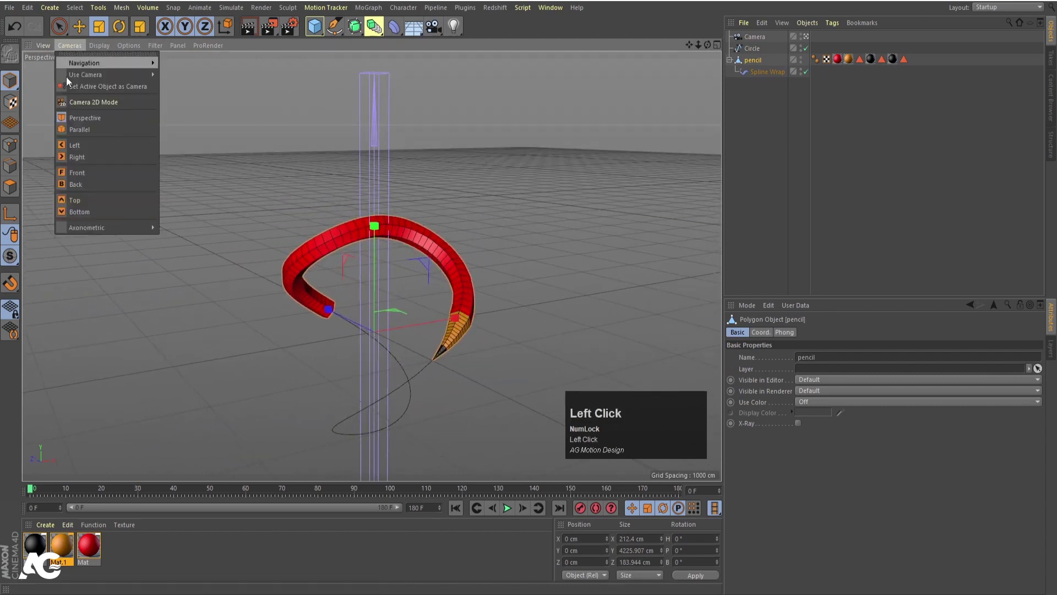
scroll(up, 3)
Pan and zoom until the pencil sits centred front-on above its figure-eight path
click(439, 369)
middle_click(419, 358)
scroll(up, 3)
right_click(360, 275)
drag(388, 291, 458, 511)
click(458, 511)
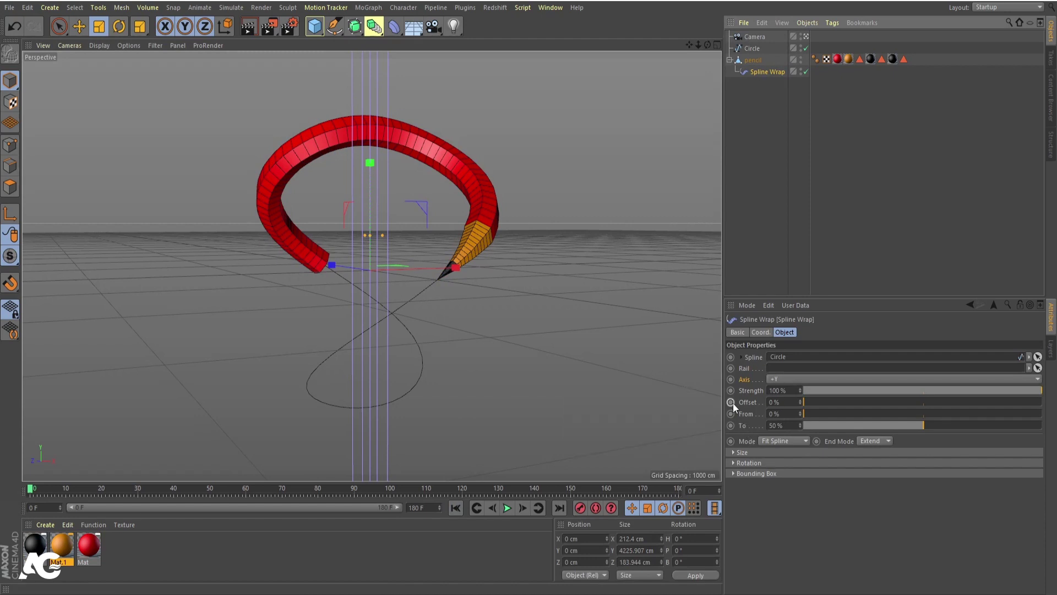
click(736, 407)
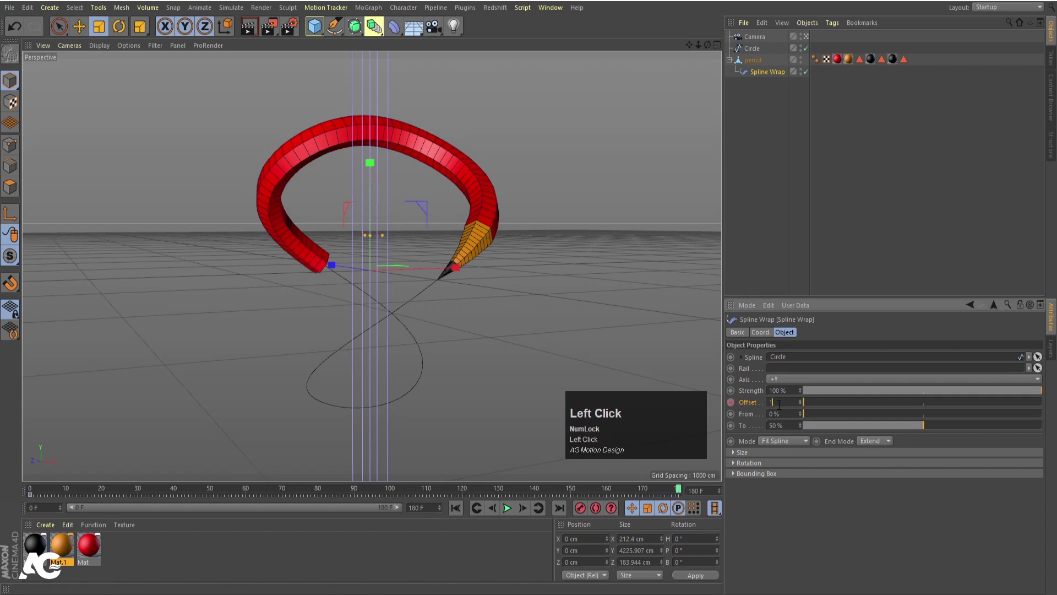
Play, pause and resume the animation to preview the pencil travelling along the path
key(Return)
click(737, 409)
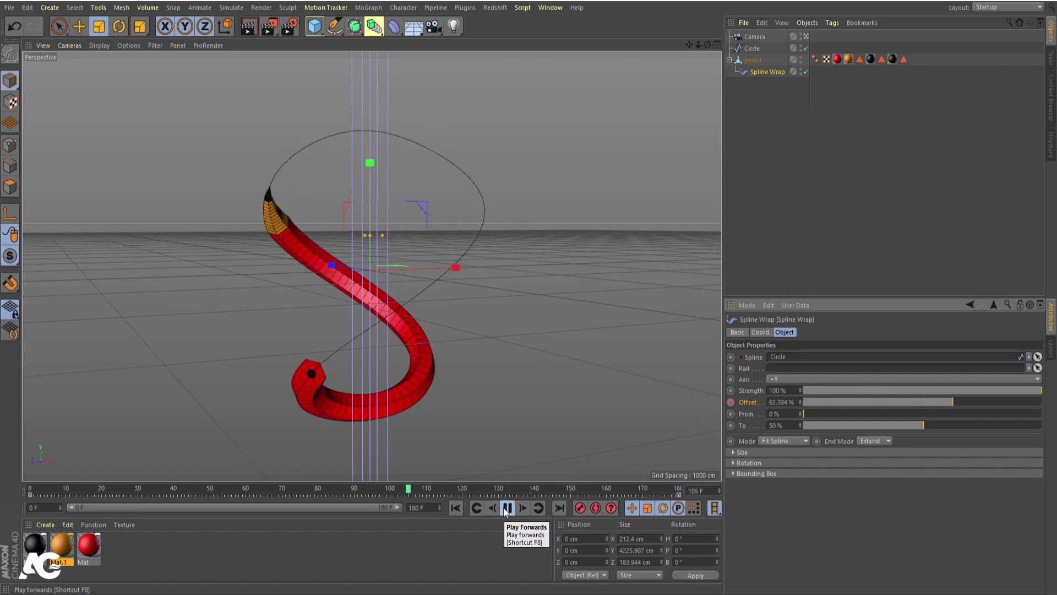
click(506, 512)
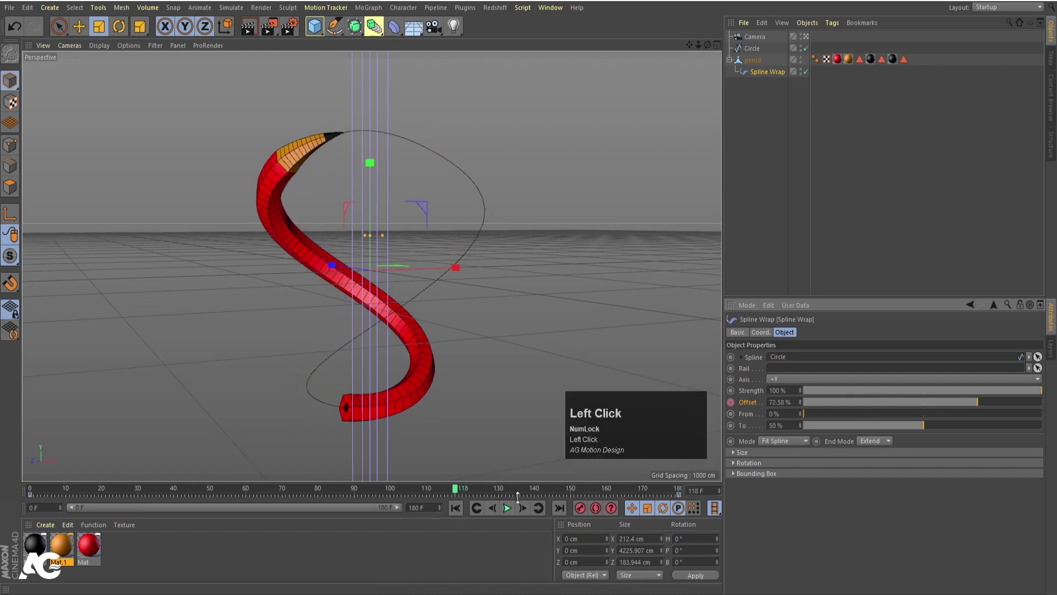
click(460, 512)
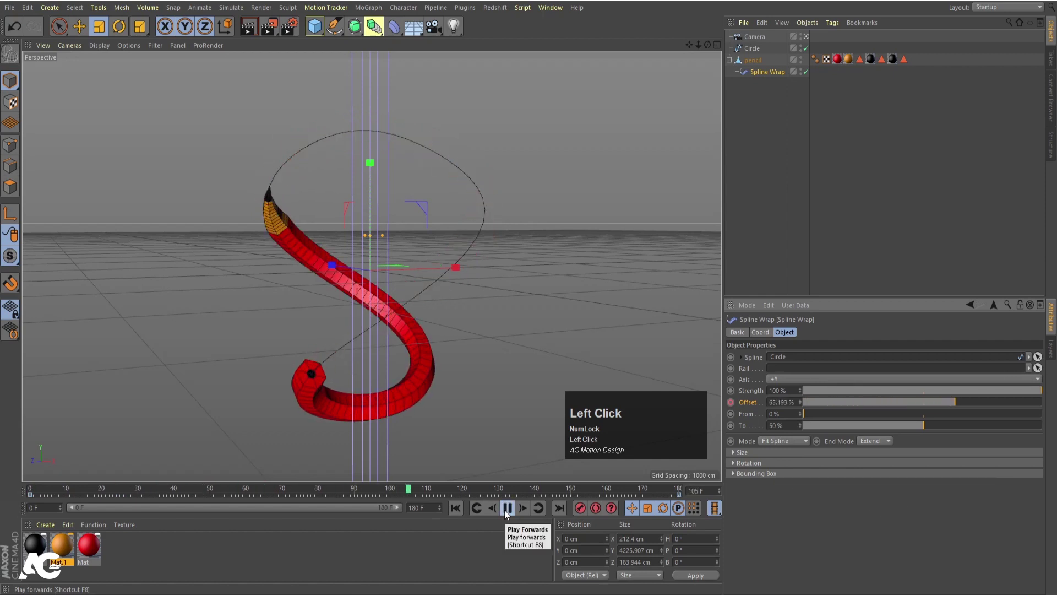
click(507, 514)
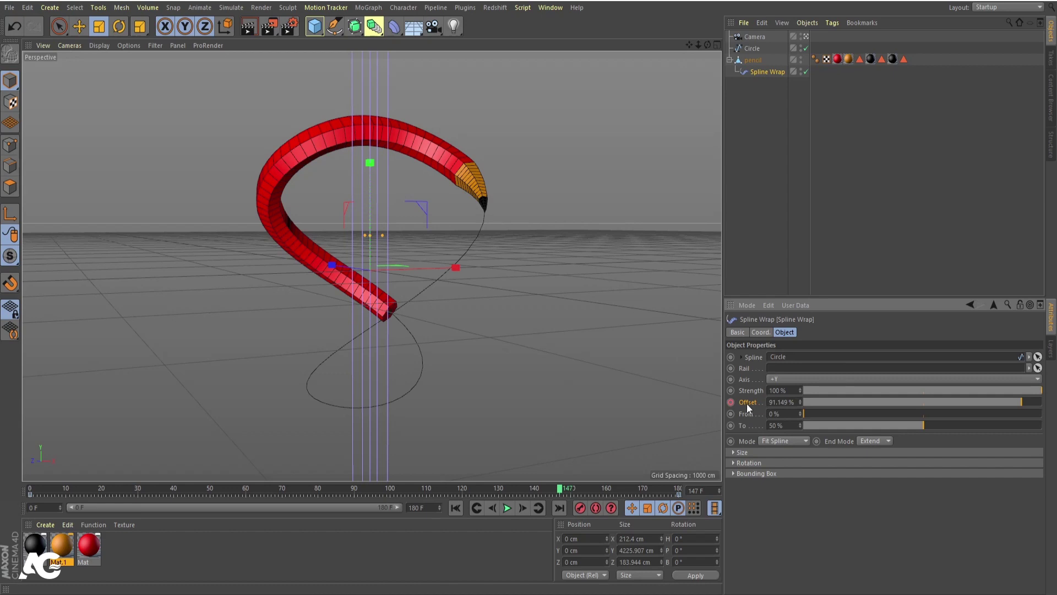
click(749, 405)
Bring up the Timeline for the animated Spline Wrap Offset and move it to the centre of the screen
right_click(749, 406)
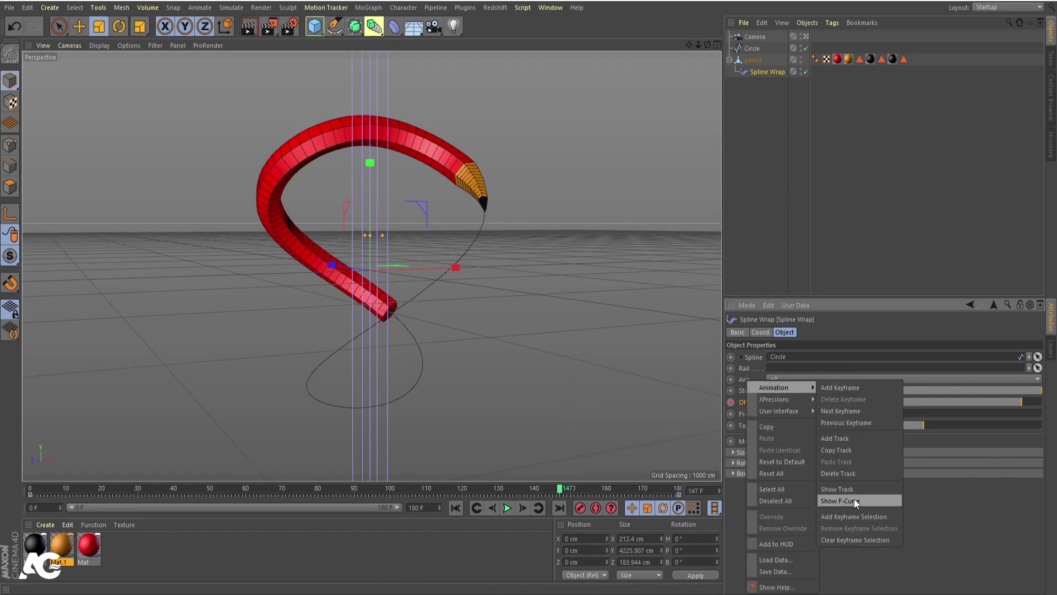
click(857, 503)
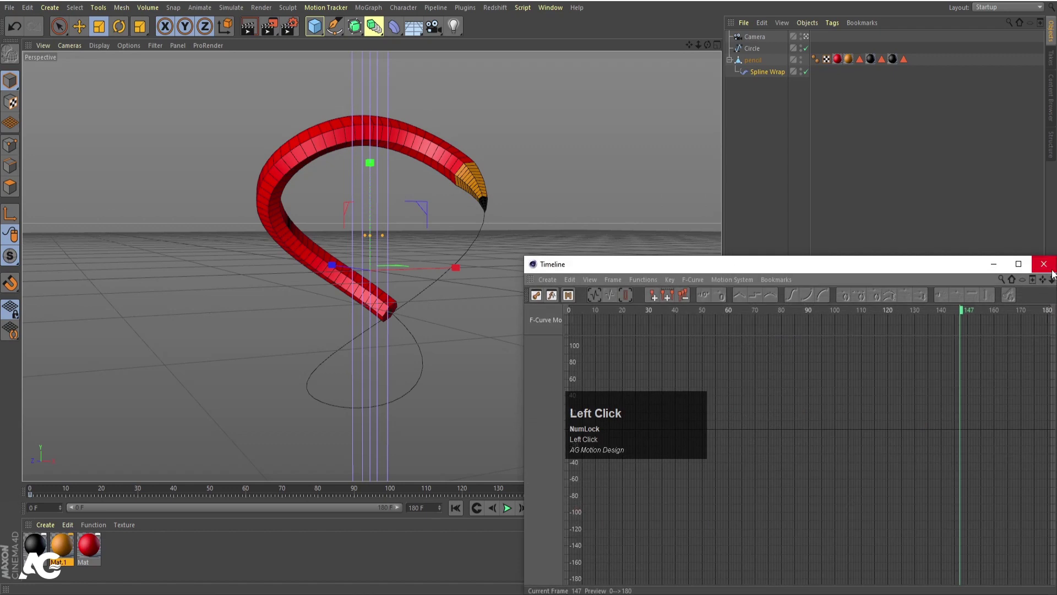
right_click(759, 408)
drag(868, 503, 198, 252)
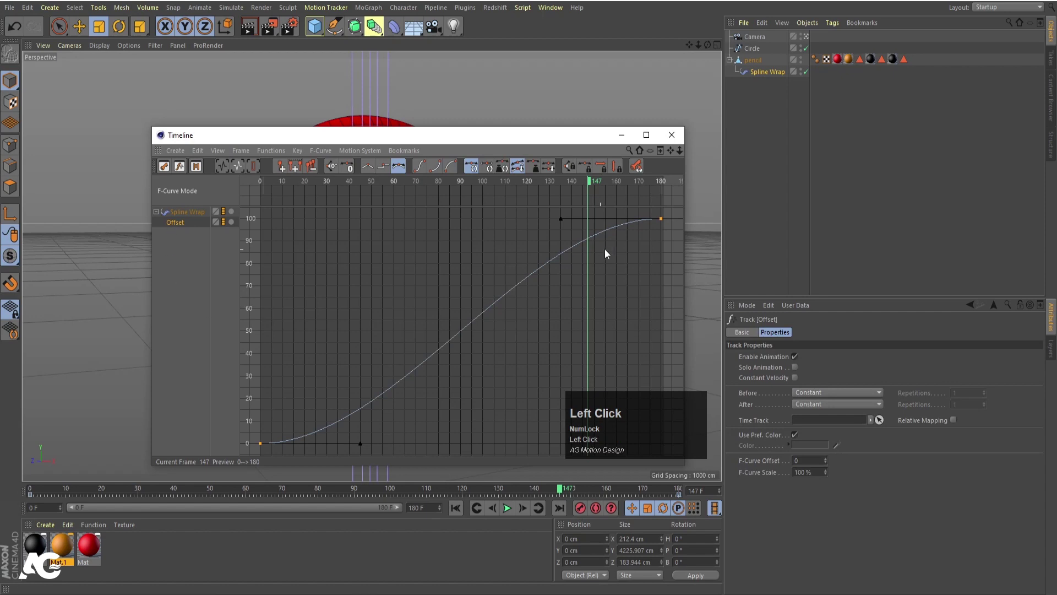
Review the Offset F-Curve easing from 0 to 100, close the Timeline and restart playback
key(ctrl+Num_Lock)
click(301, 407)
key(ctrl+a)
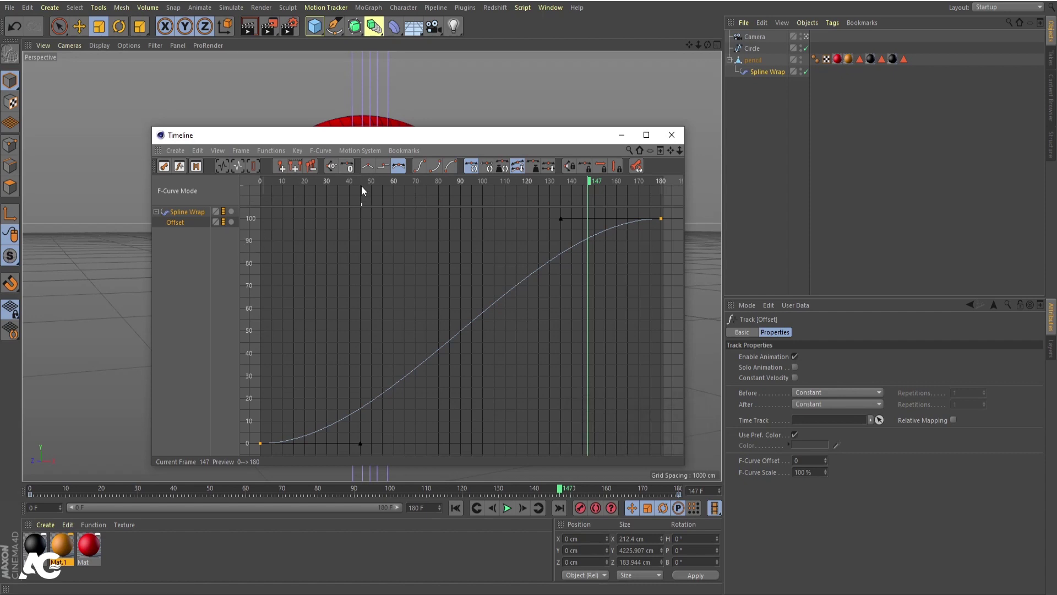
click(369, 170)
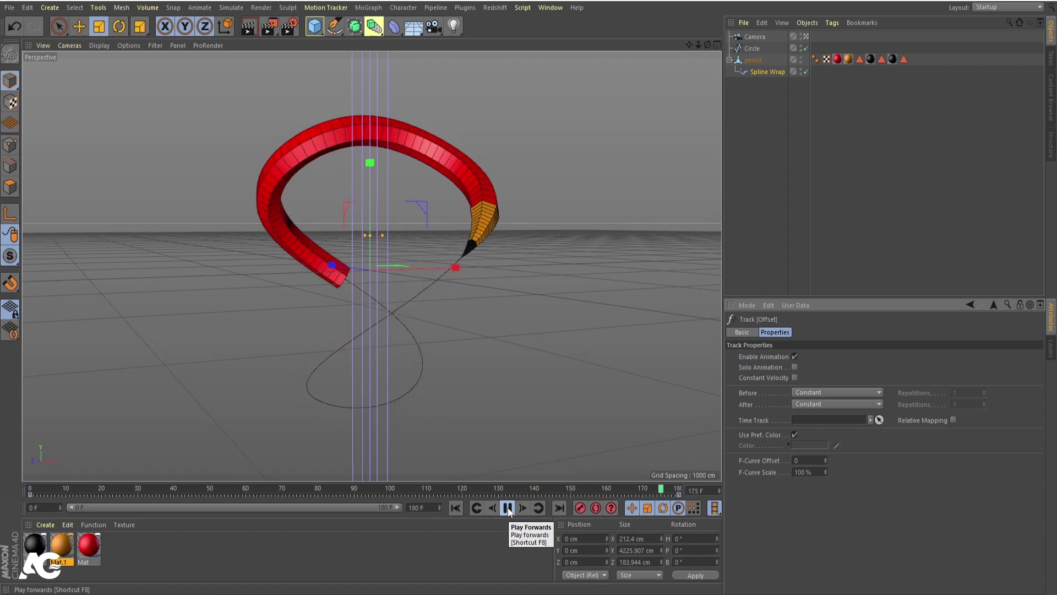
Group the circle spline and pencil under a null and name it Red
click(511, 512)
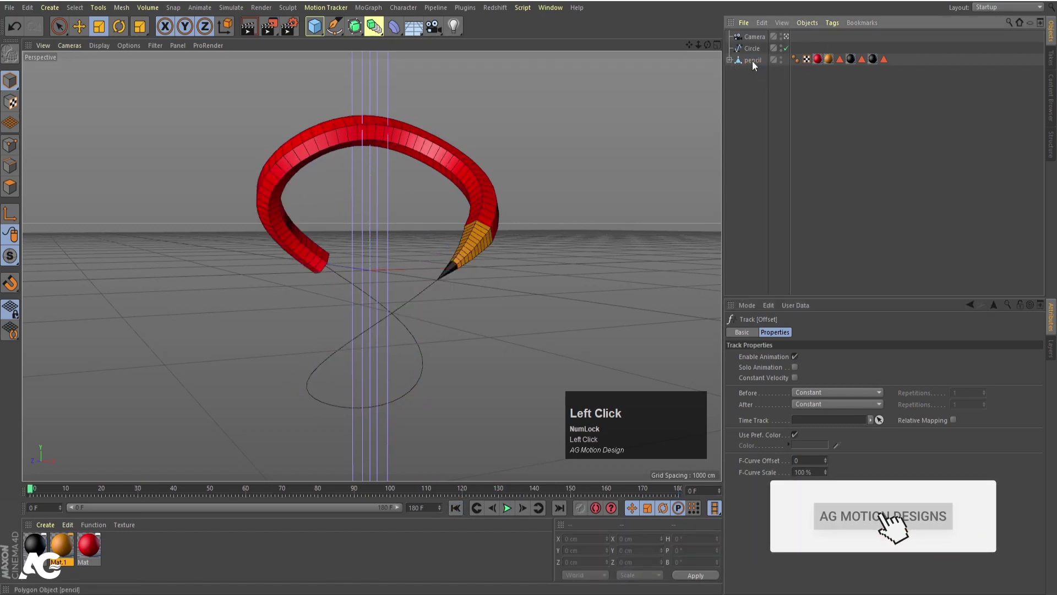
click(753, 52)
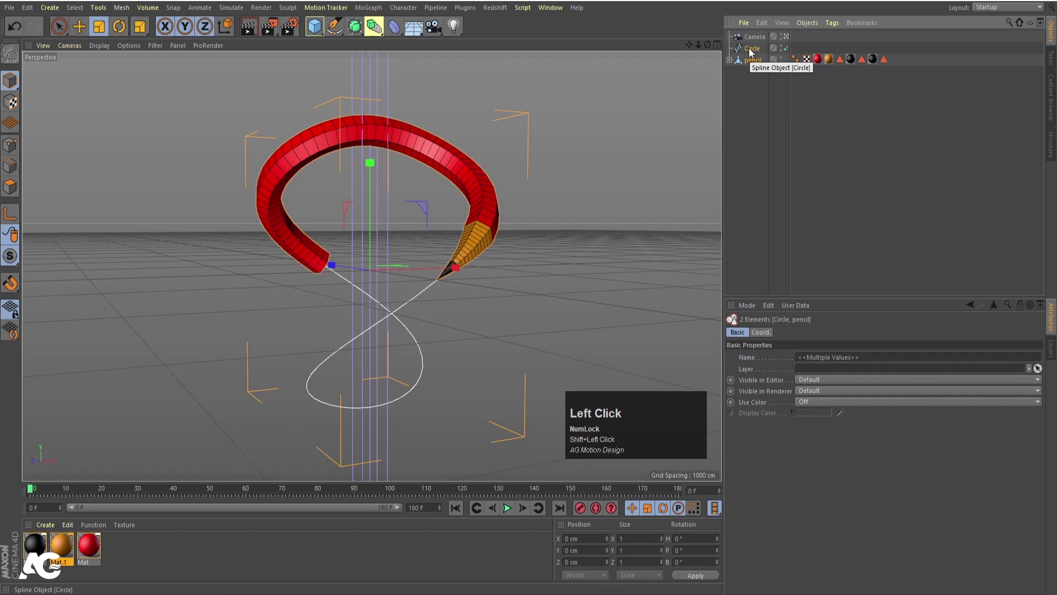
key(alt+Num_Lock)
click(753, 52)
key(alt+g)
click(731, 56)
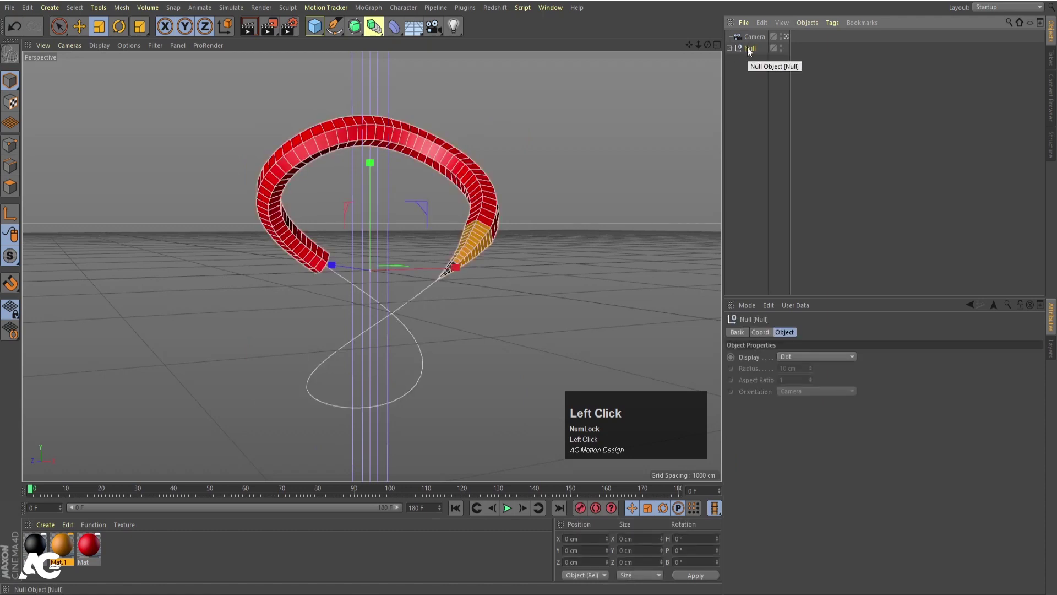
key(shift+r)
key(e)
text(ed)
key(Return)
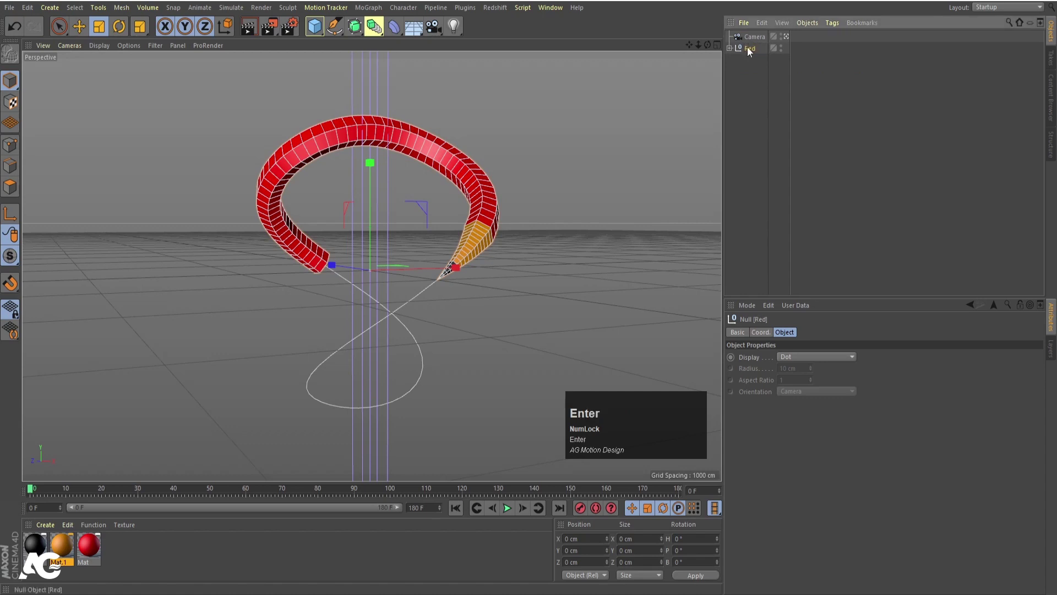
Duplicate the Red group and name the copy Blue
drag(751, 52, 751, 67)
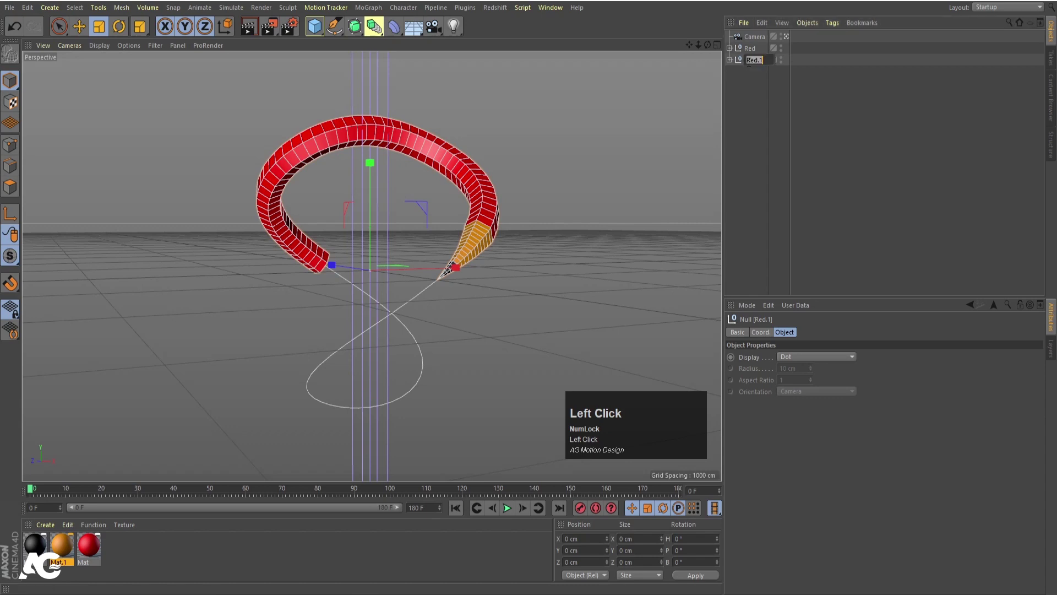
text(blue)
key(Return)
click(750, 64)
key(shift+b)
key(Return)
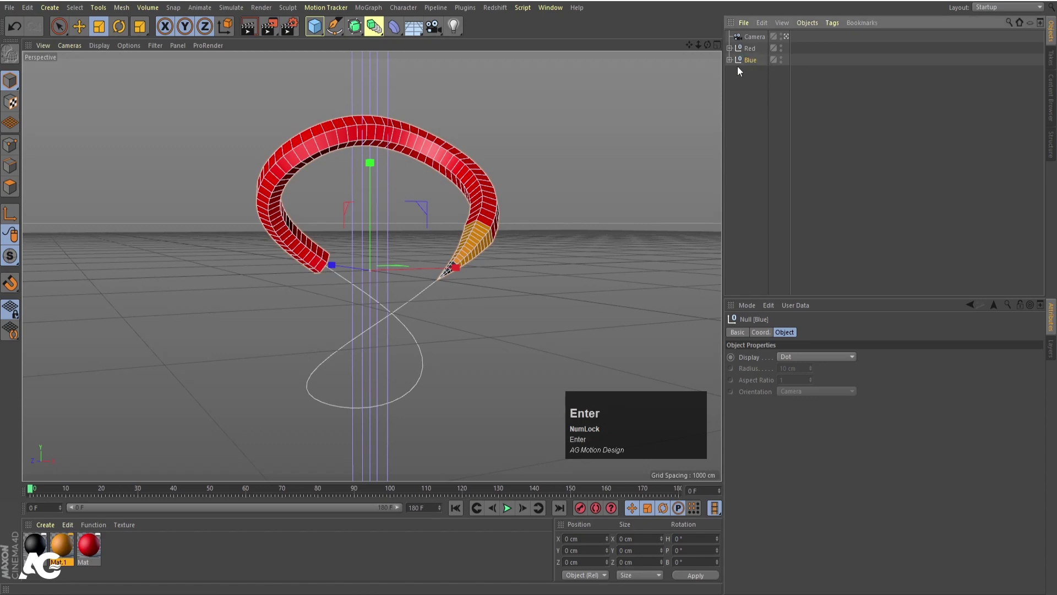
Copy the red material, make it blue, and apply it to the Blue group's pencil
click(734, 66)
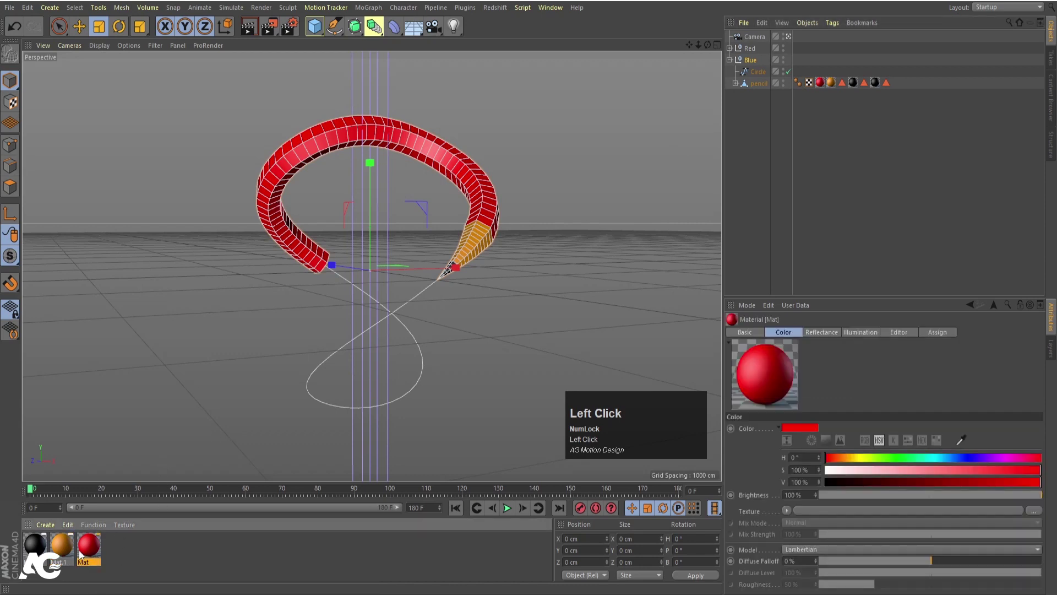
drag(90, 552, 144, 553)
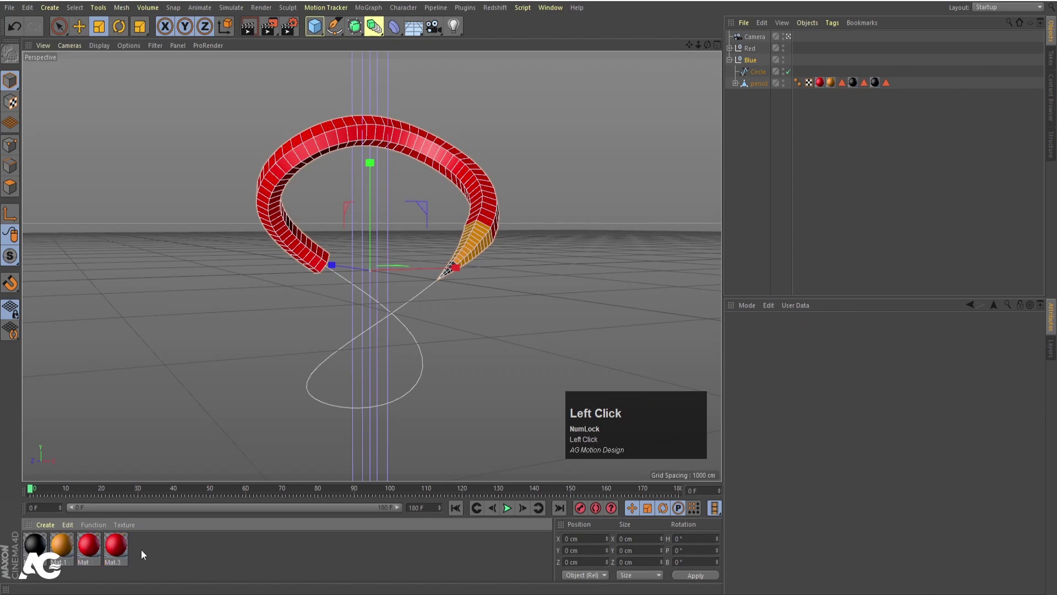
drag(124, 553, 817, 128)
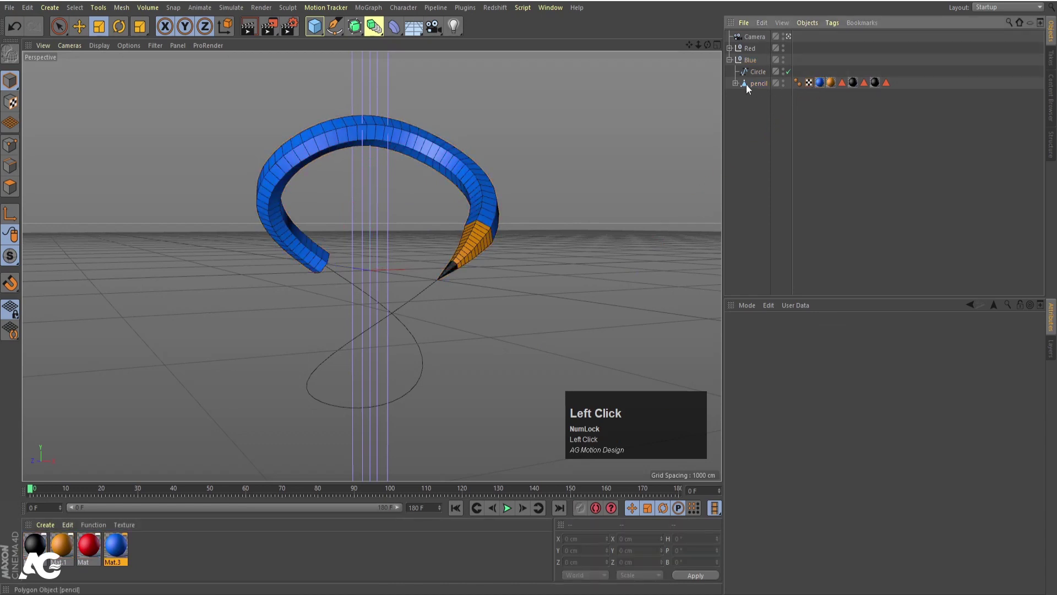
Set the Blue group's Rotation P to 180° and play back both pencils
click(757, 62)
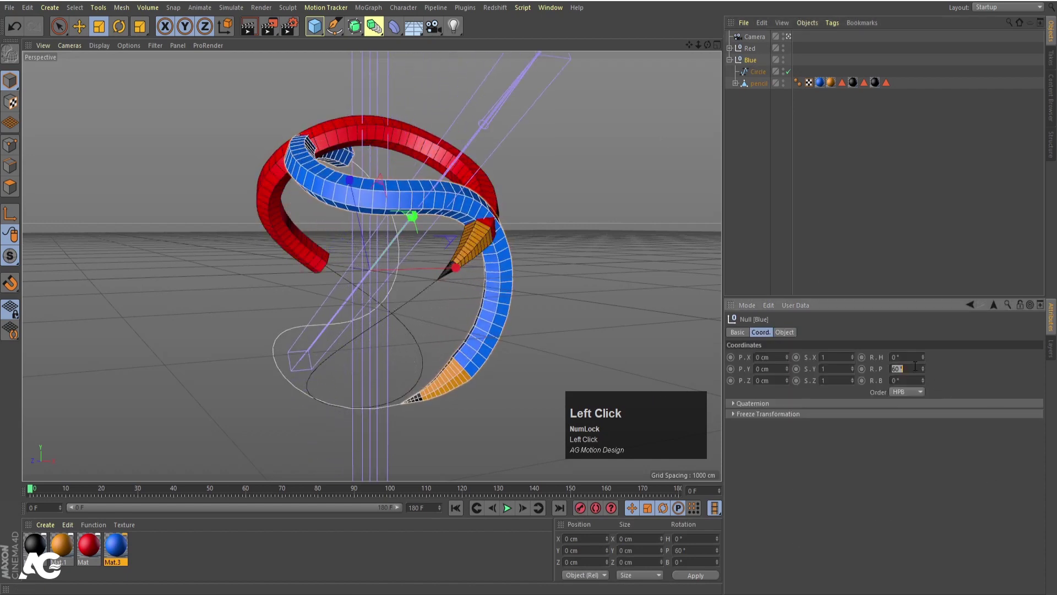
key(Return)
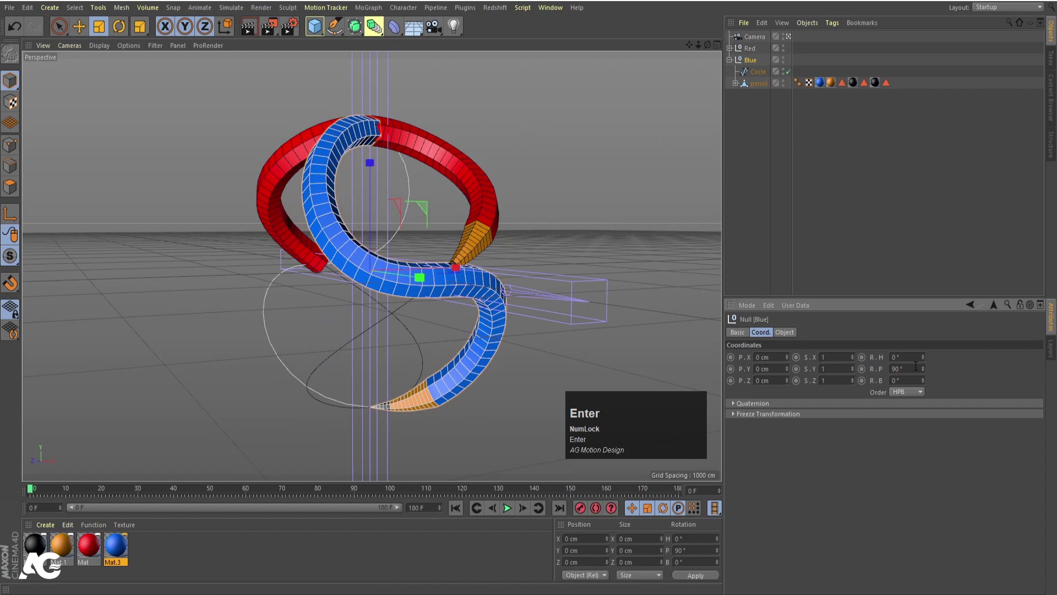
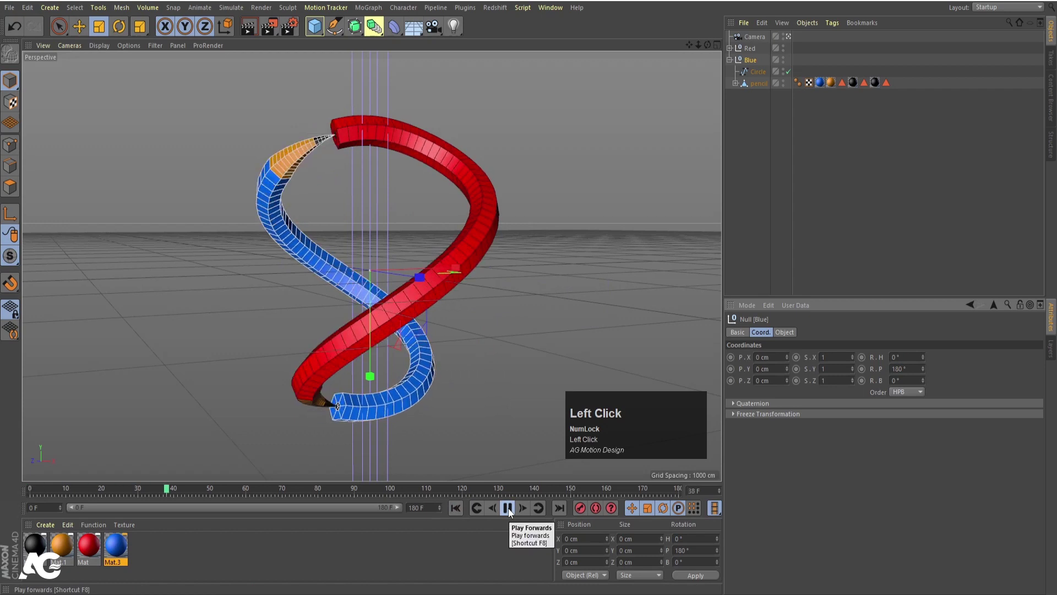
click(511, 512)
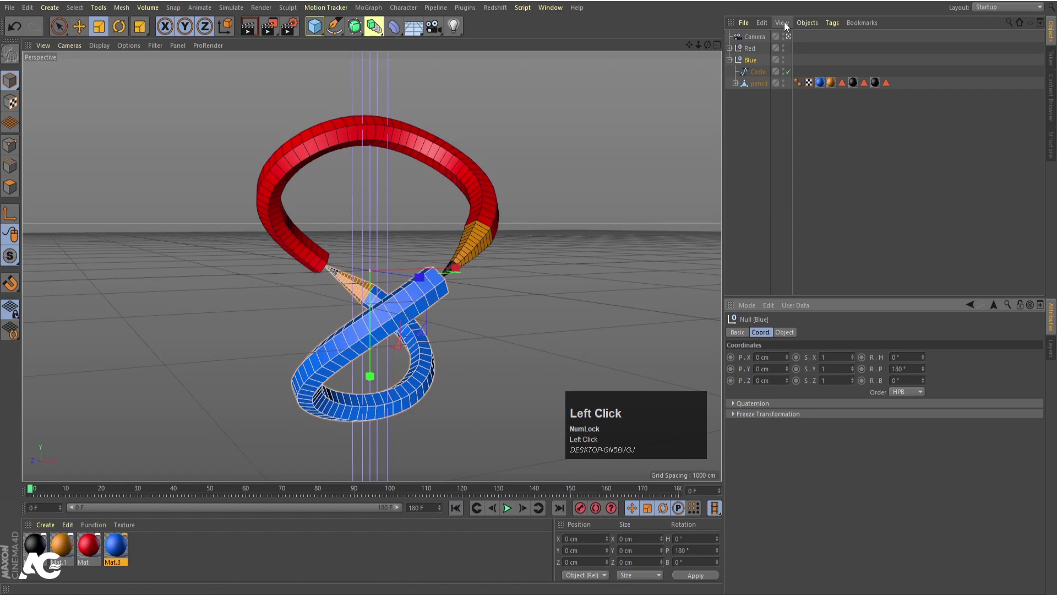
Duplicate the Red group and give the copy a 90° bank rotation
click(730, 65)
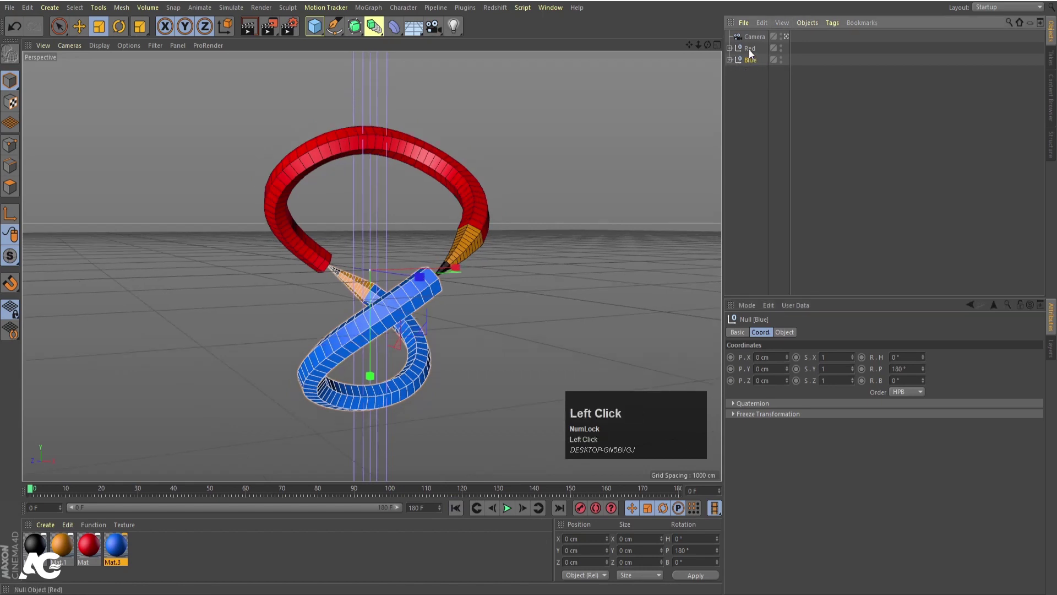
drag(753, 52, 895, 292)
click(927, 358)
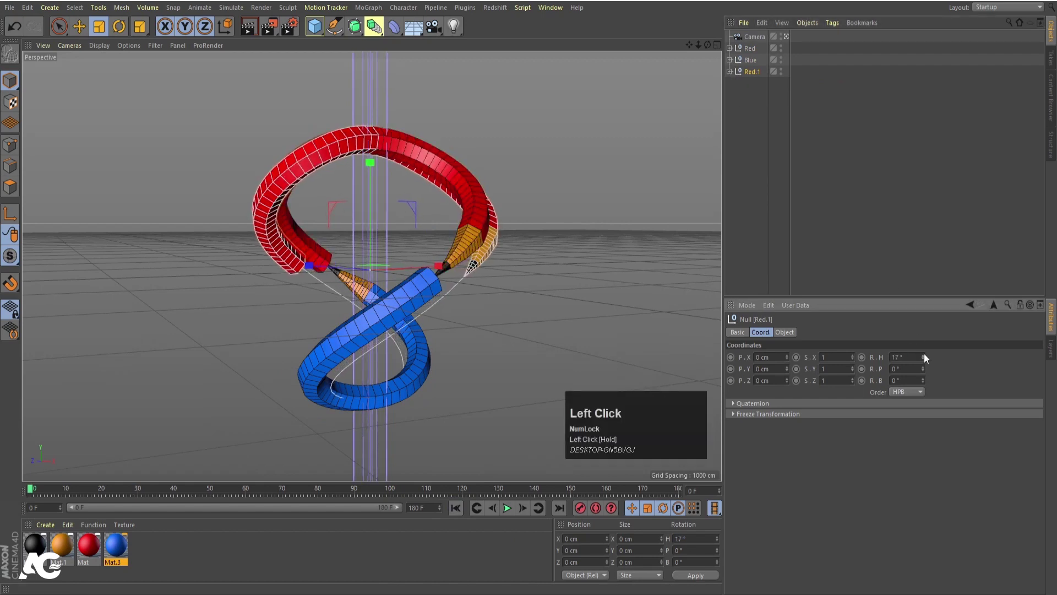
key(ctrl+z)
click(927, 369)
key(ctrl+z)
click(925, 380)
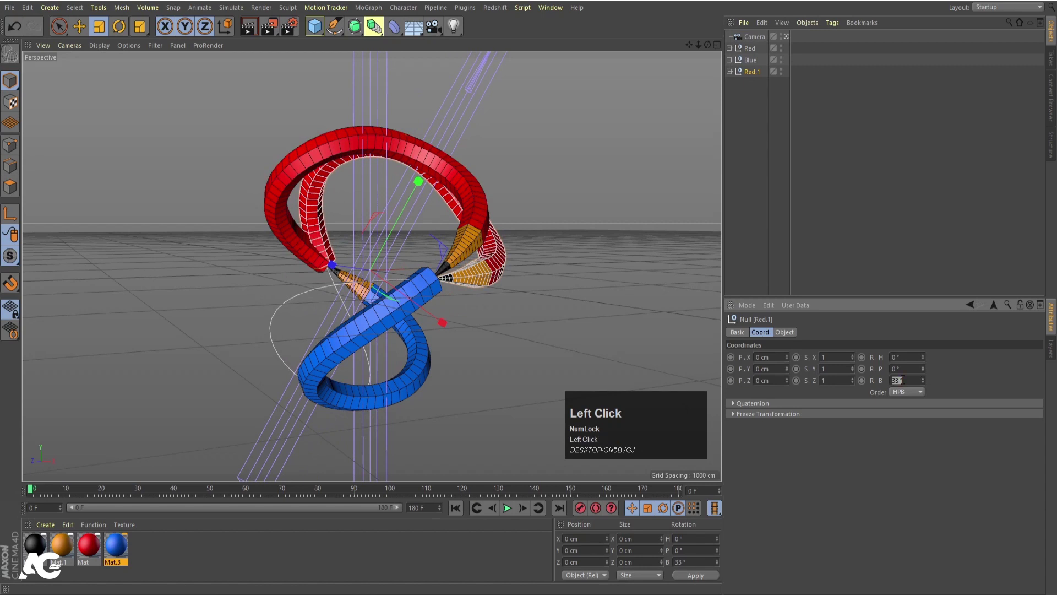
key(Return)
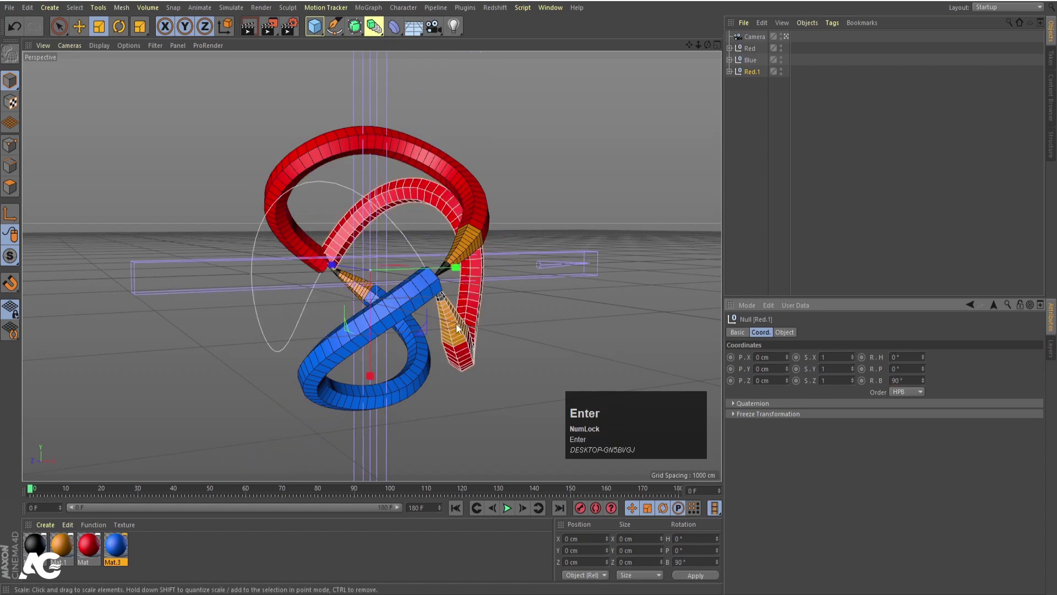
Slide the copied group back about 408 cm along Z using the four-view layout
middle_click(429, 335)
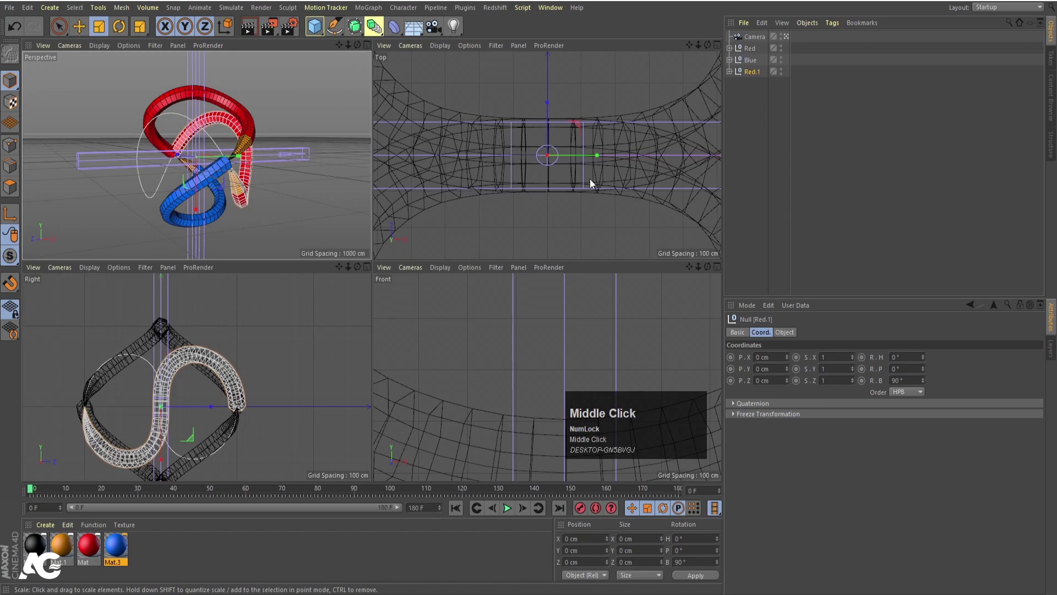
drag(401, 329, 445, 340)
key(e)
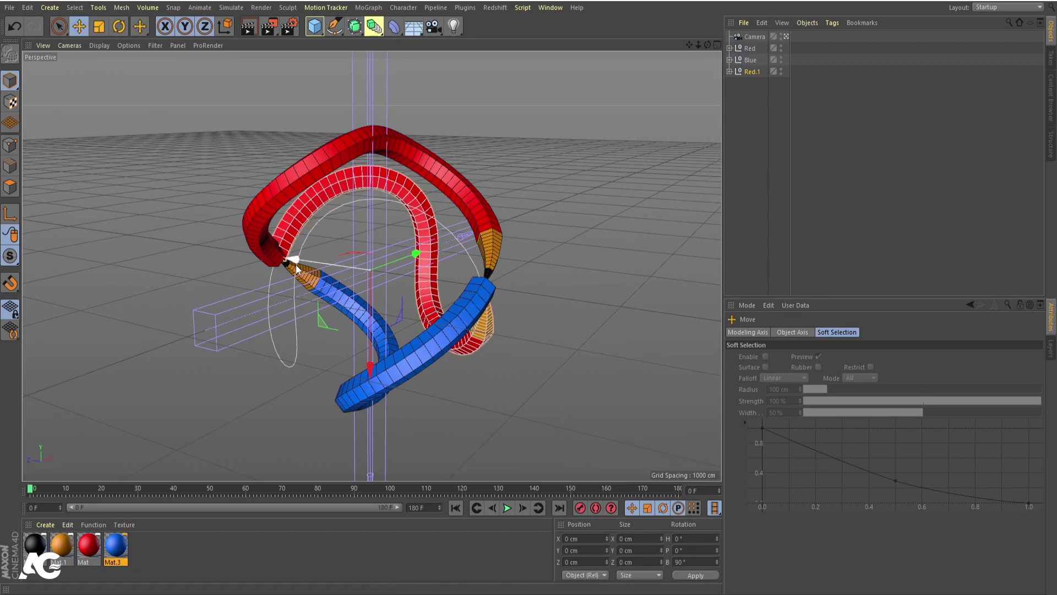
drag(300, 264, 502, 297)
drag(502, 297, 511, 515)
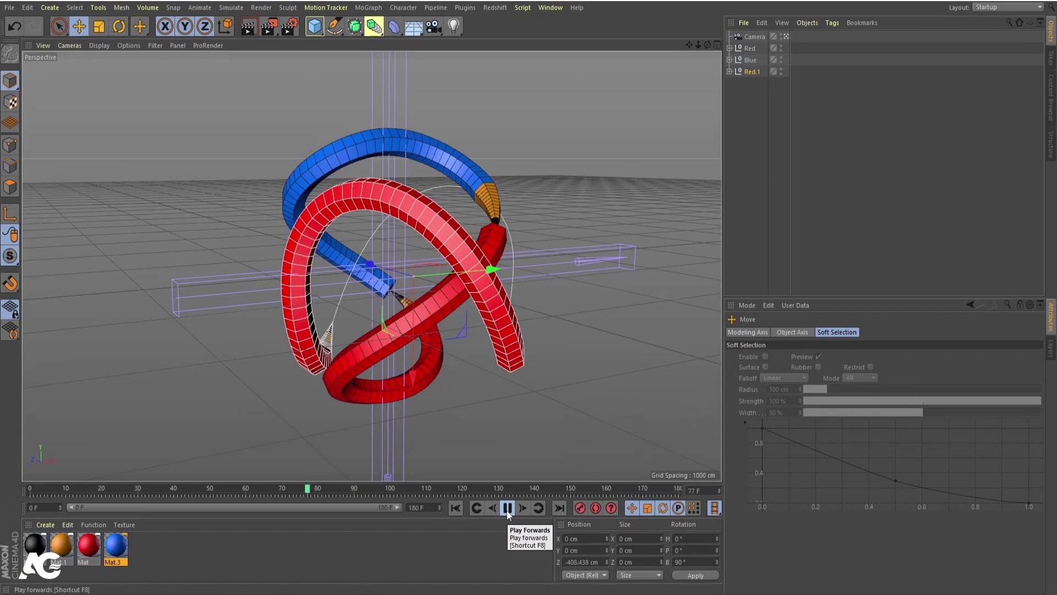
Set the third group's Position Z to -400 cm and rename it Green
click(511, 515)
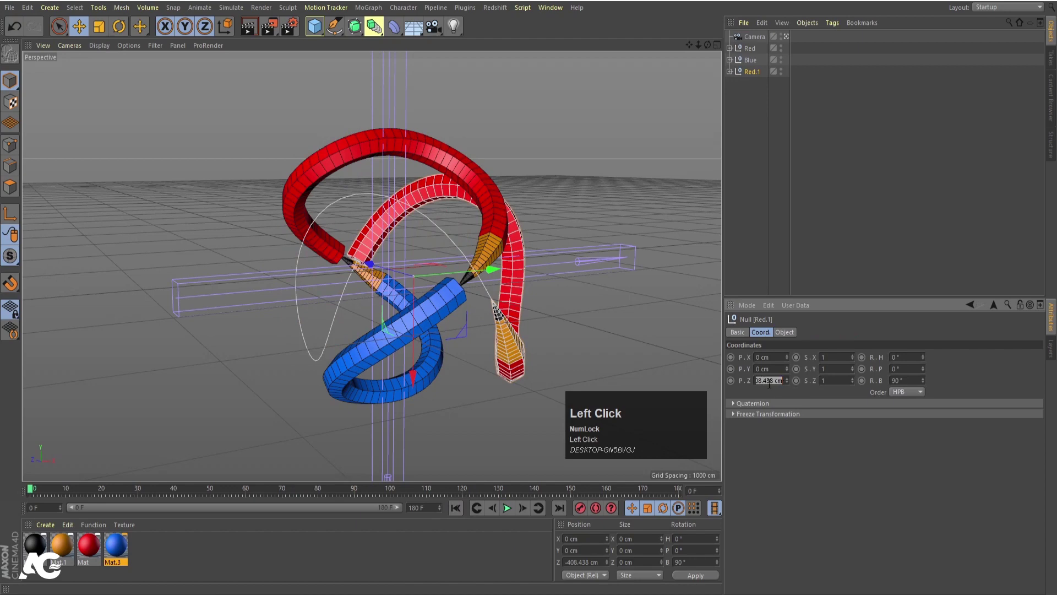
key(-)
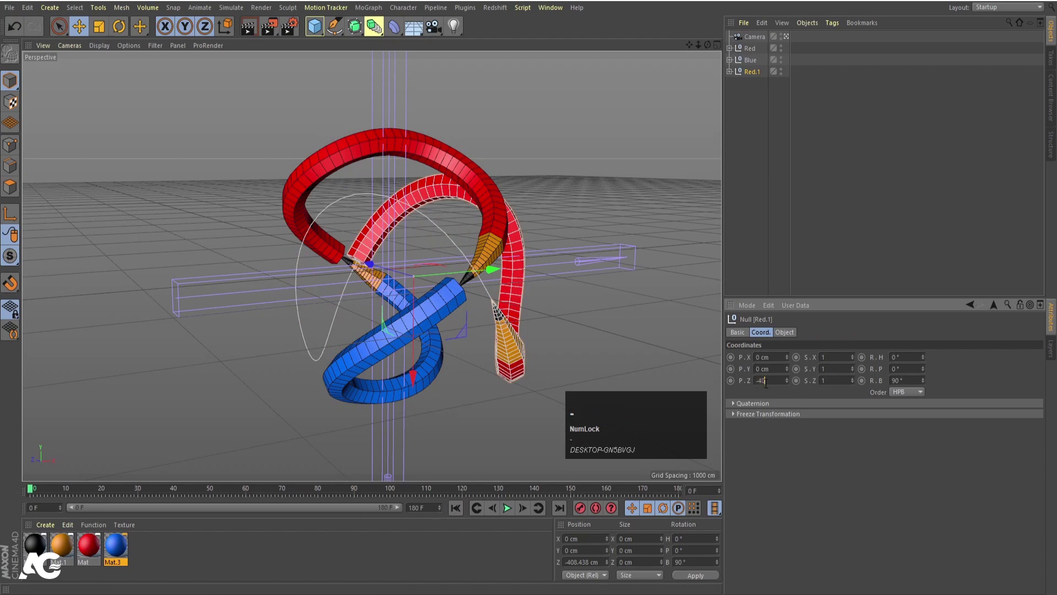
key(Return)
drag(465, 353, 450, 395)
drag(450, 394, 755, 73)
key(shift+g)
key(r)
text(reen)
key(Return)
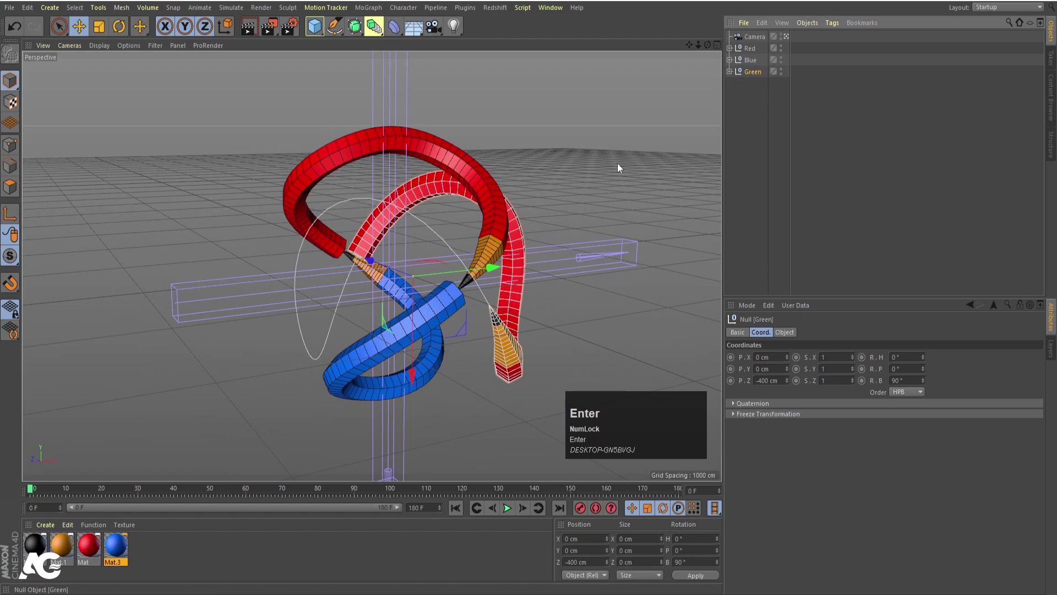
Copy the blue material as green, apply it to the Green pencil, and render a check
click(115, 547)
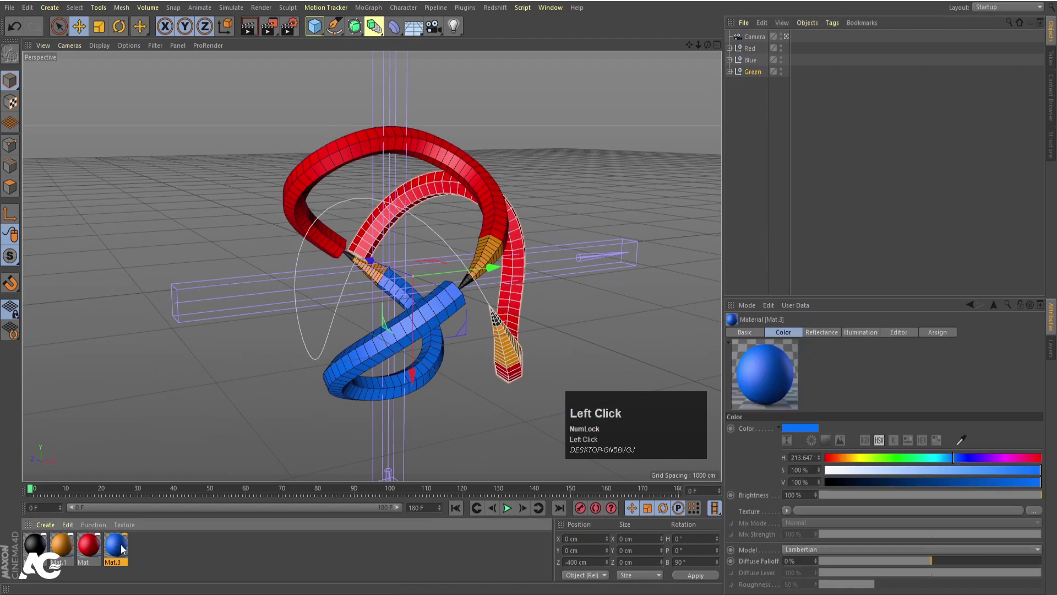
drag(121, 545, 503, 71)
key(ctrl+r)
click(526, 286)
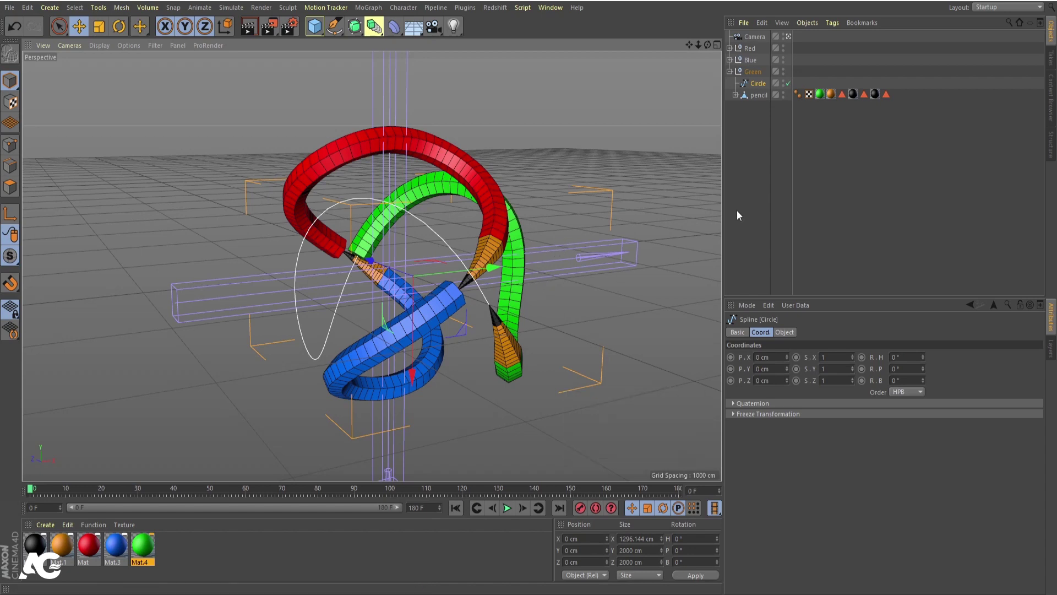
click(782, 211)
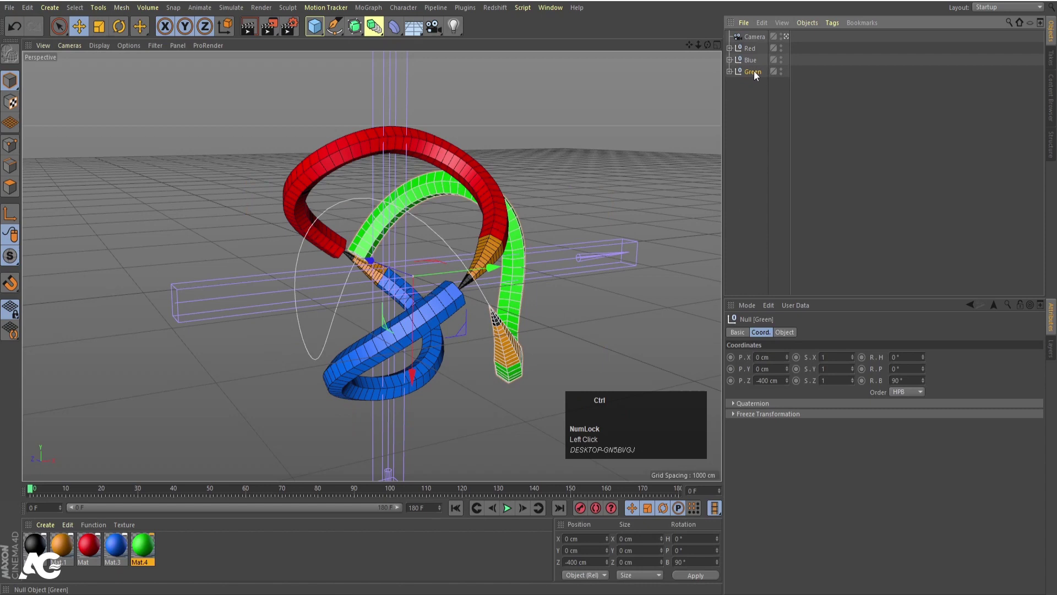
Duplicate the Green group as Yellow, set Rotation B to 90°, and scrub the spin
drag(757, 75, 753, 88)
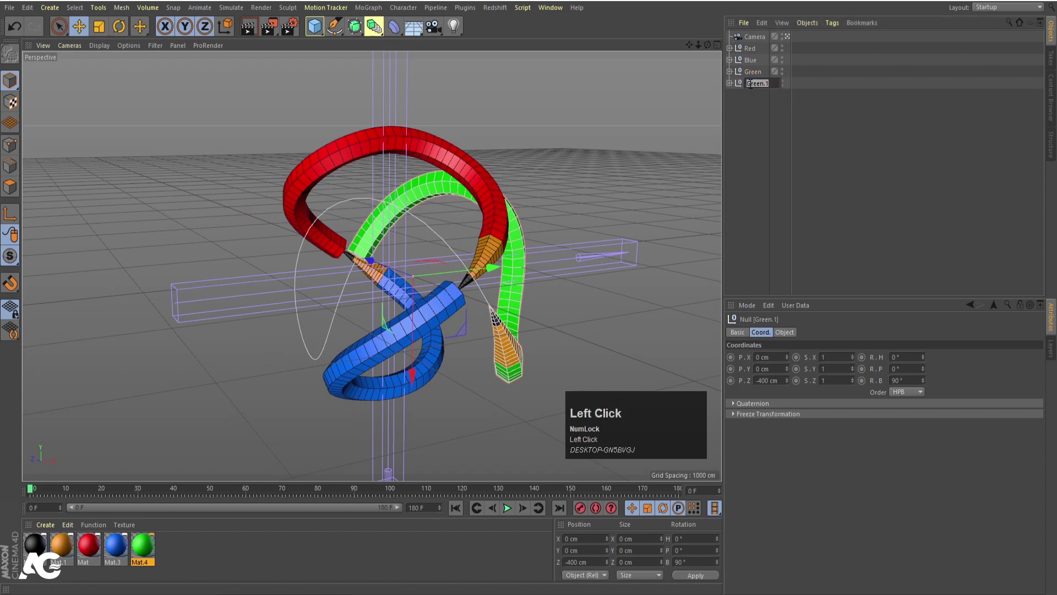
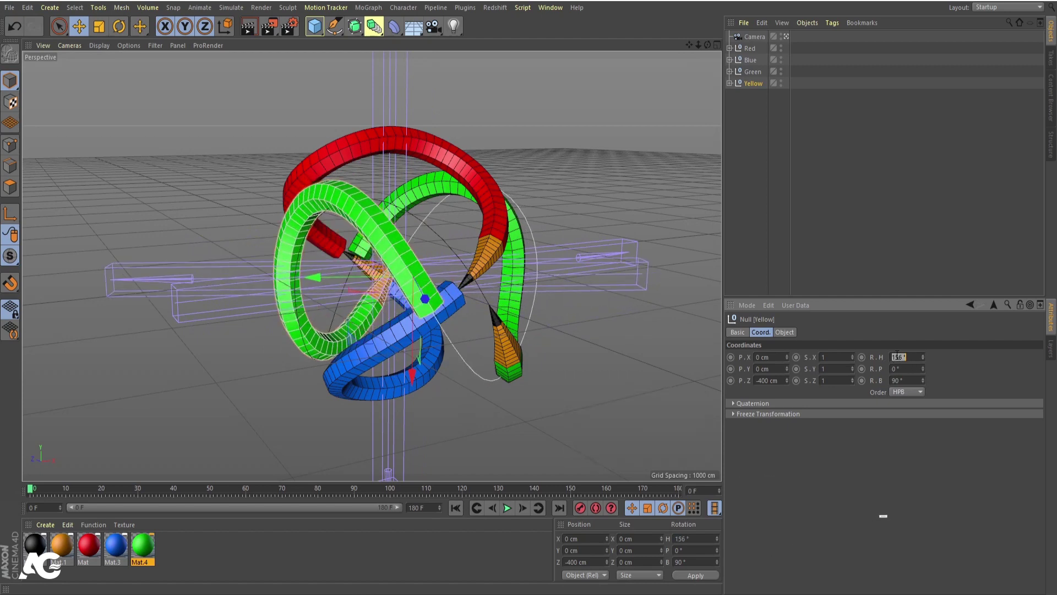
key(Return)
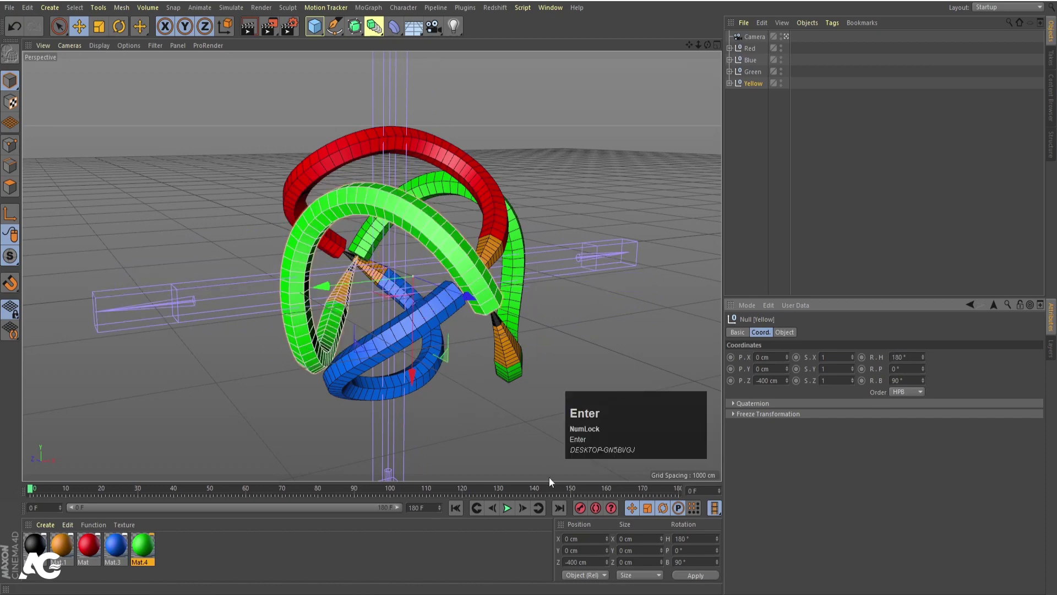
click(512, 510)
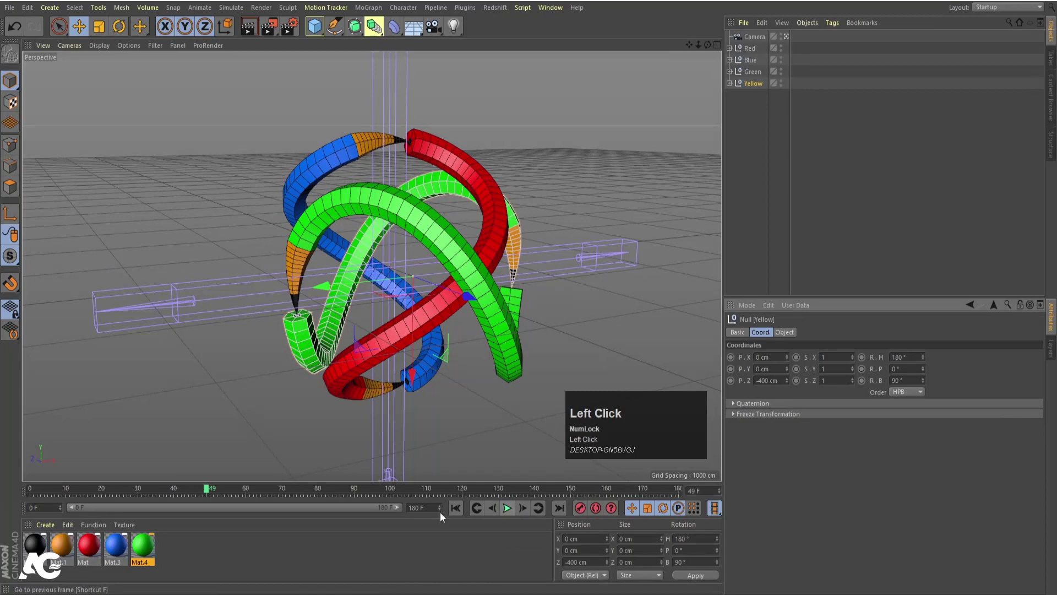
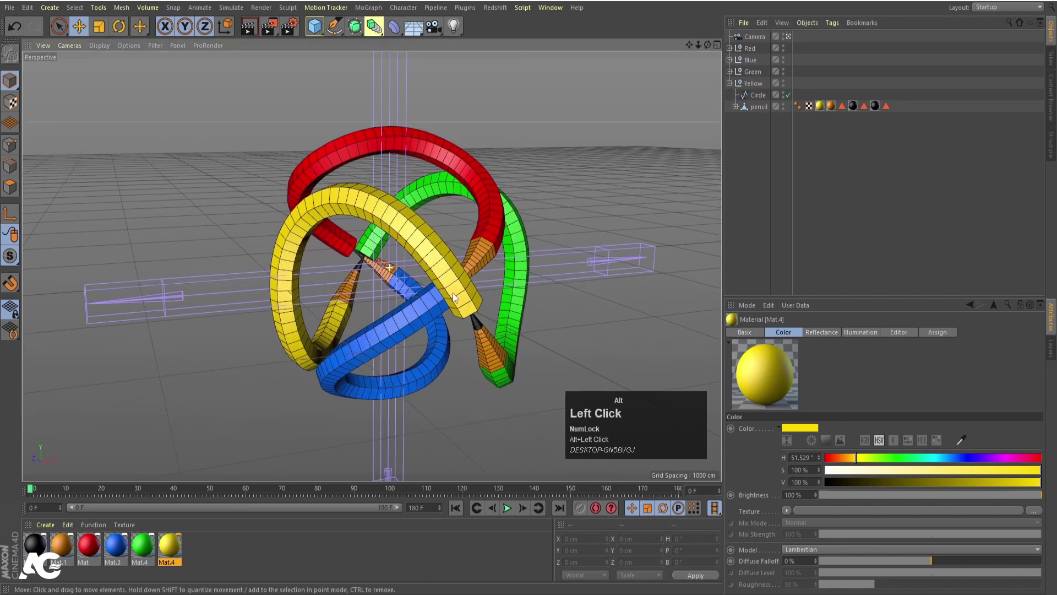
Play the spinning pencils and reveal the contents of every pencil group
scroll(up, 3)
middle_click(456, 299)
click(460, 510)
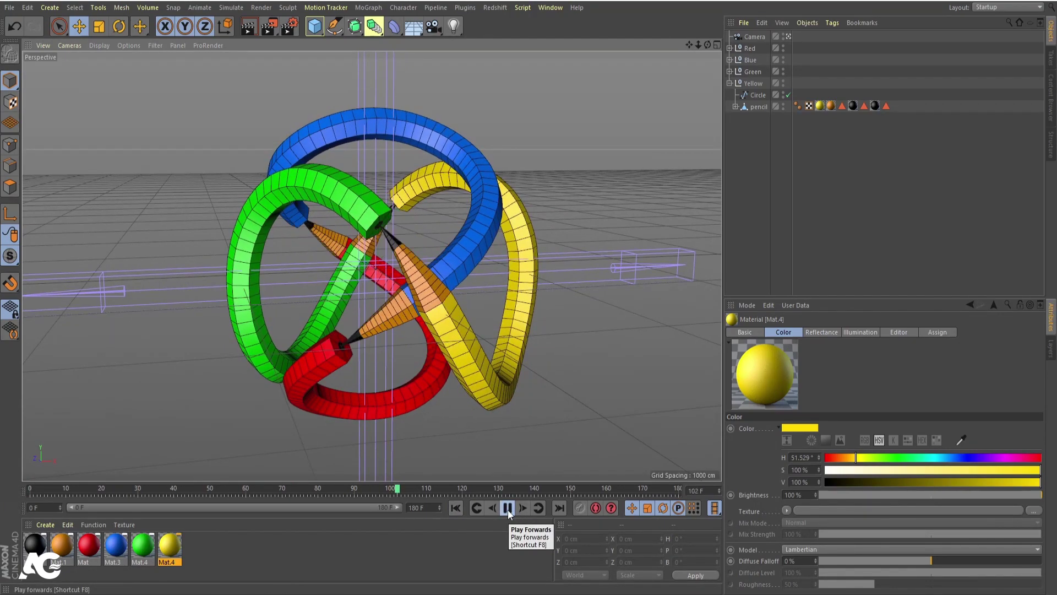
double_click(510, 514)
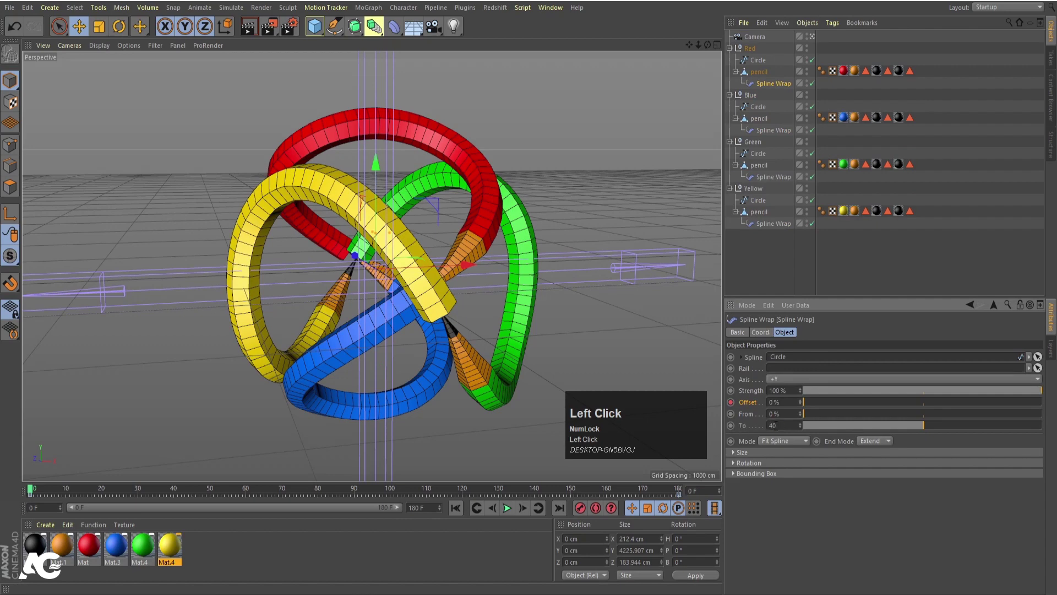
Play the spin animation from the start and stop playback
key(Return)
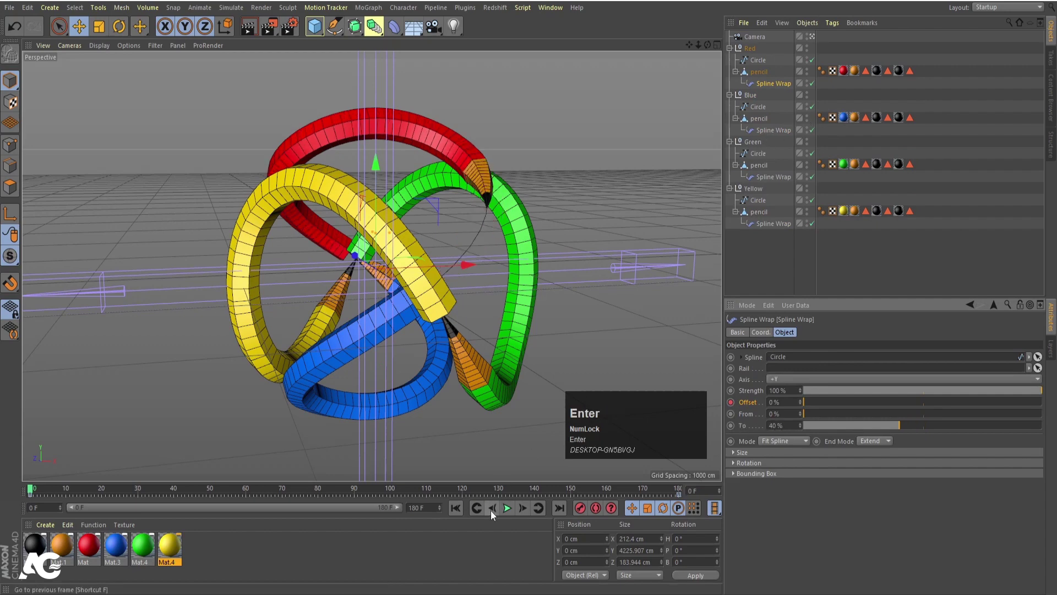
click(510, 512)
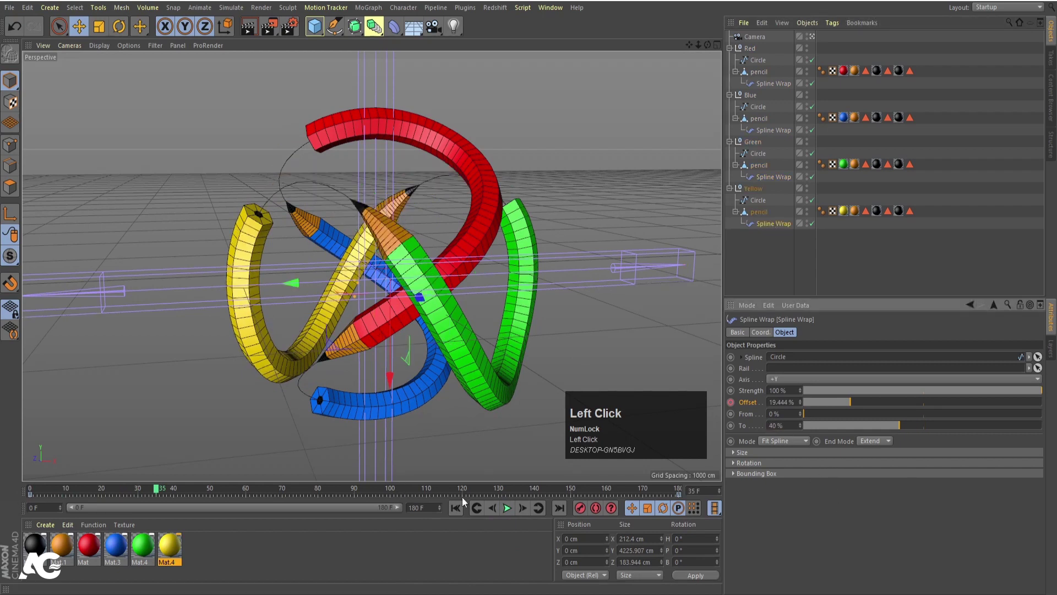
click(509, 510)
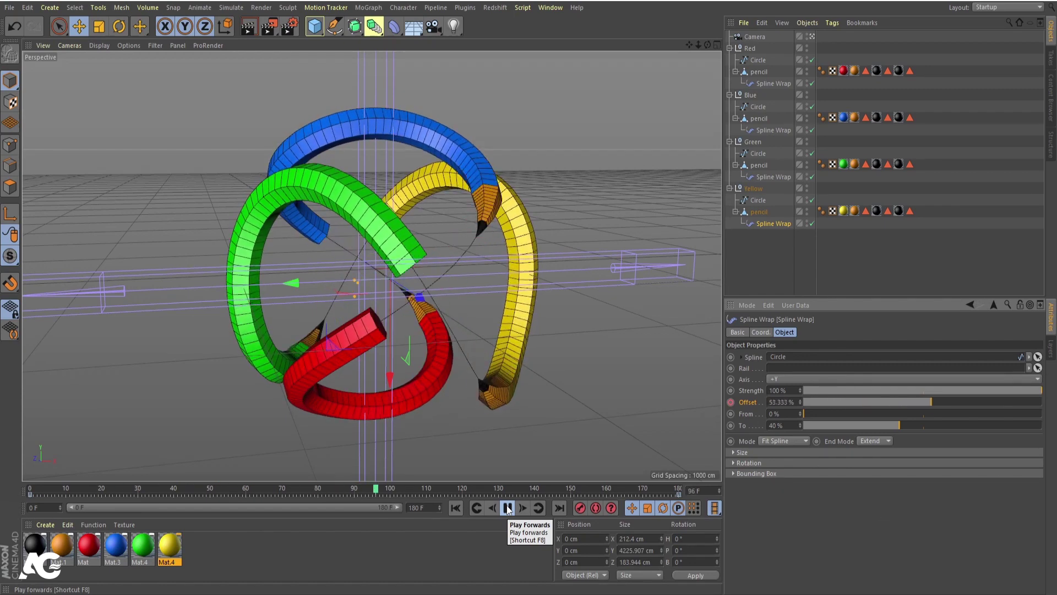
click(510, 509)
Add a light and move it in front of the pencils from the Top view
scroll(up, 3)
middle_click(384, 302)
scroll(up, 3)
scroll(down, 3)
drag(384, 338, 730, 52)
drag(730, 53, 421, 188)
middle_click(421, 187)
scroll(down, 3)
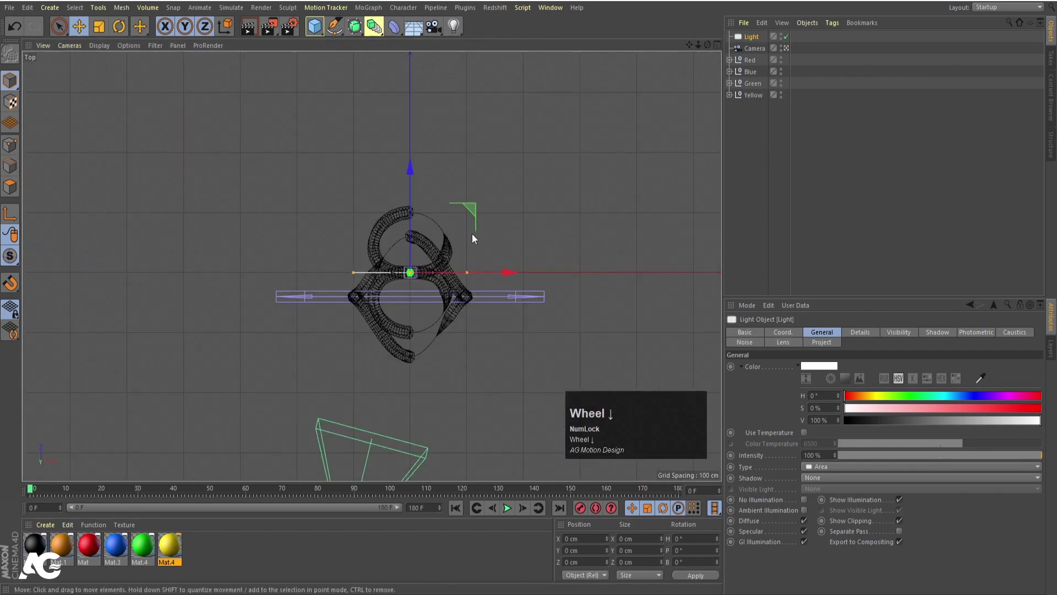
Move the light out to roughly 2508 cm on X and -2906 cm on Z
drag(472, 215, 615, 389)
key(t)
click(617, 427)
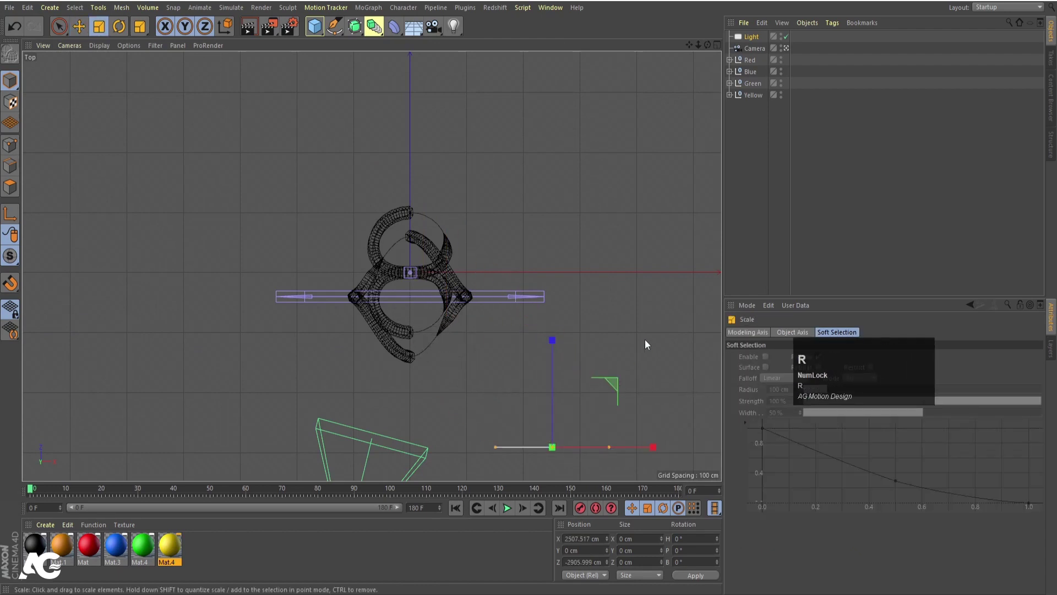
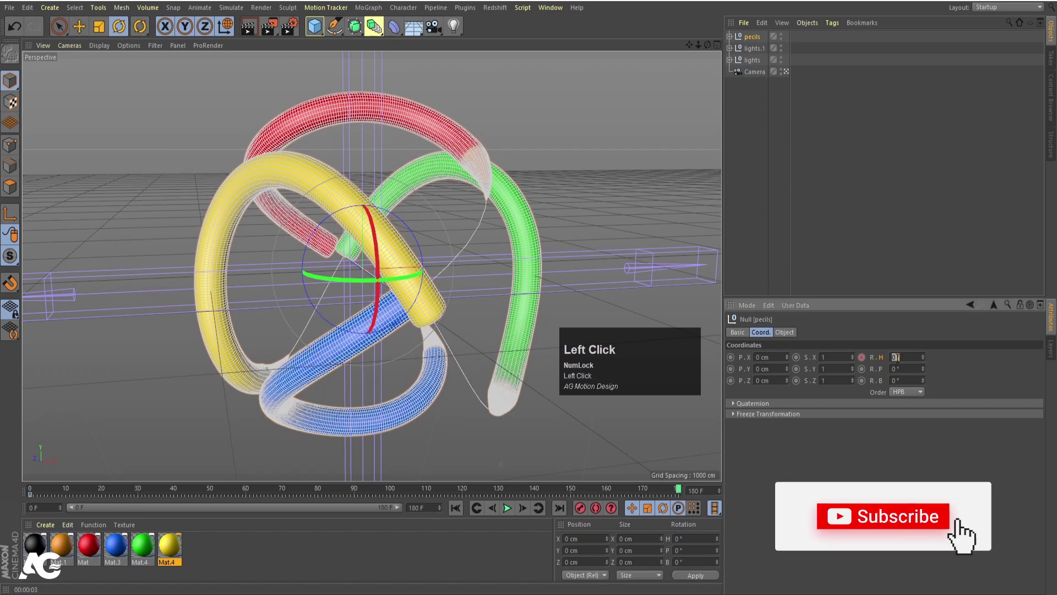
Keyframe Rotation H at 360° on the last frame, check its F-Curve, and preview the spin
key(Return)
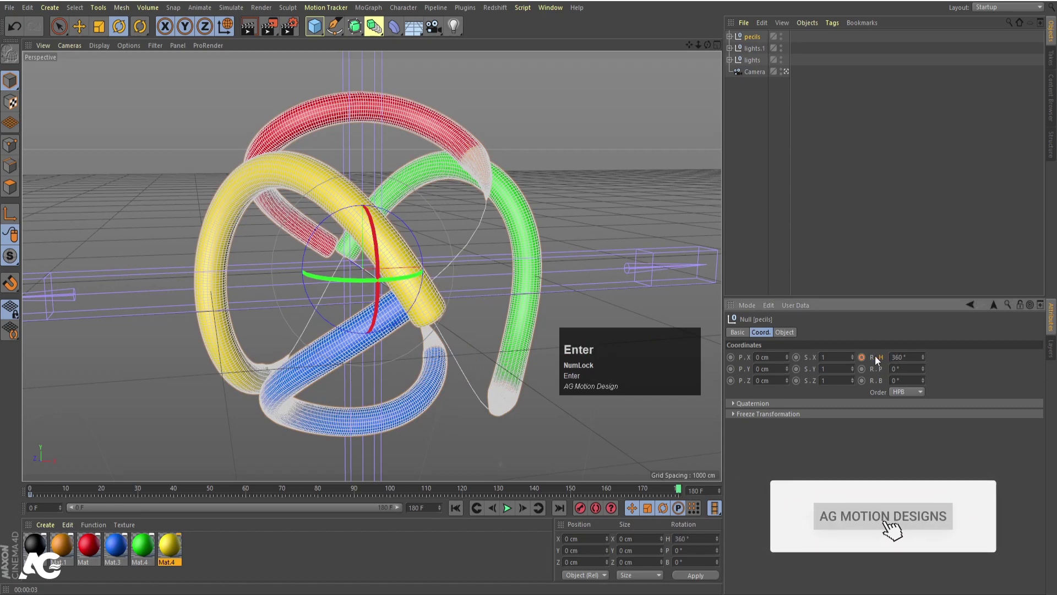
click(868, 359)
right_click(881, 359)
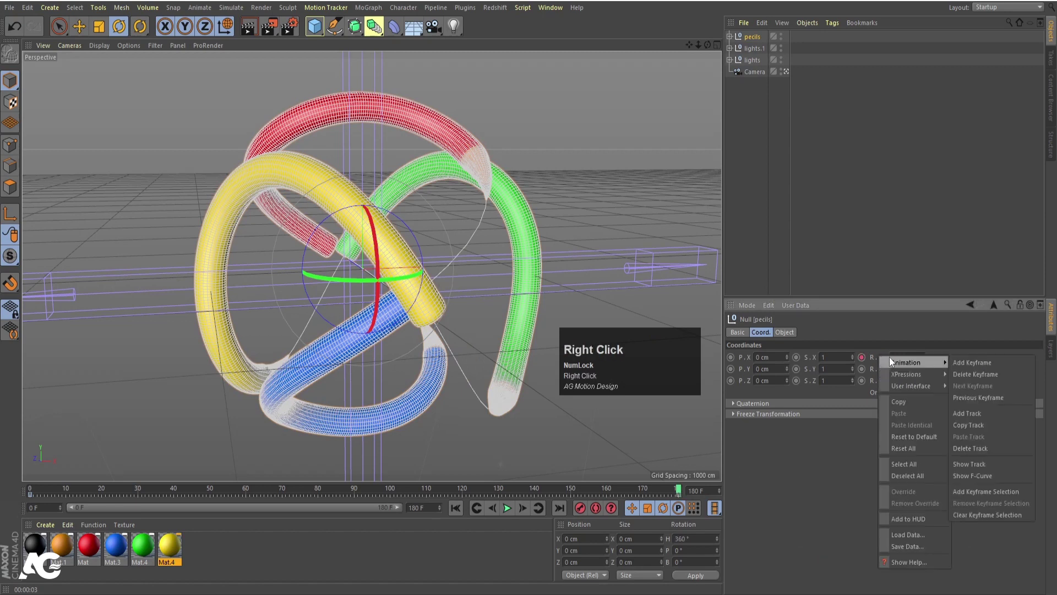
click(1004, 483)
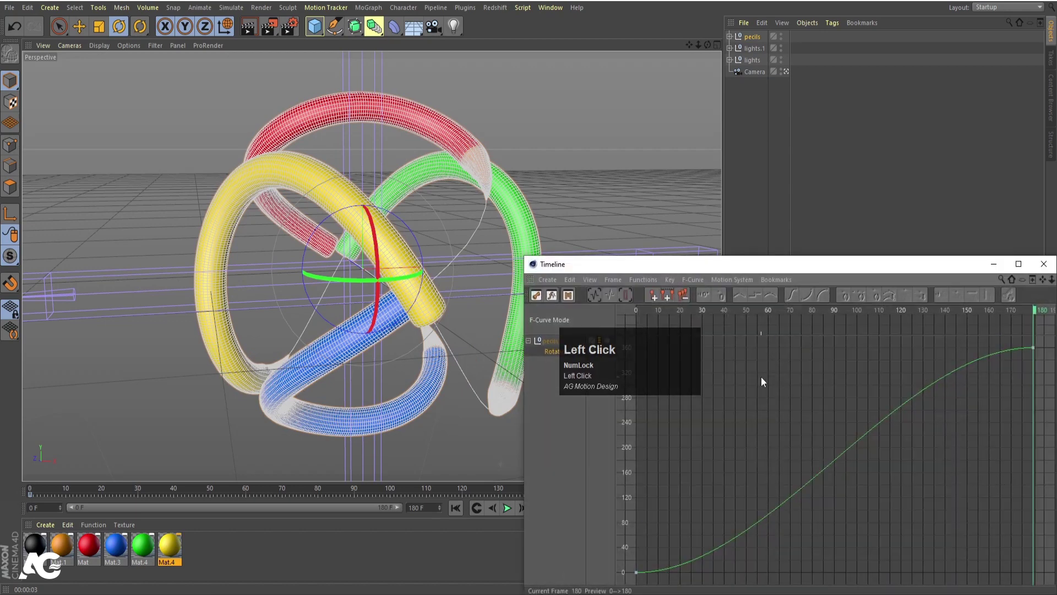
key(ctrl+a)
click(744, 300)
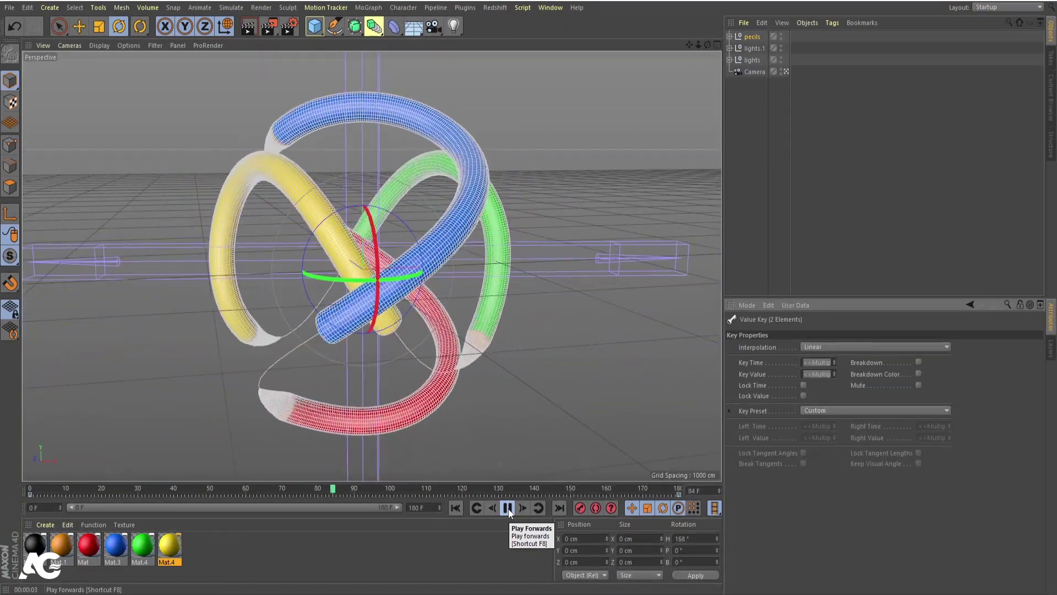
click(511, 513)
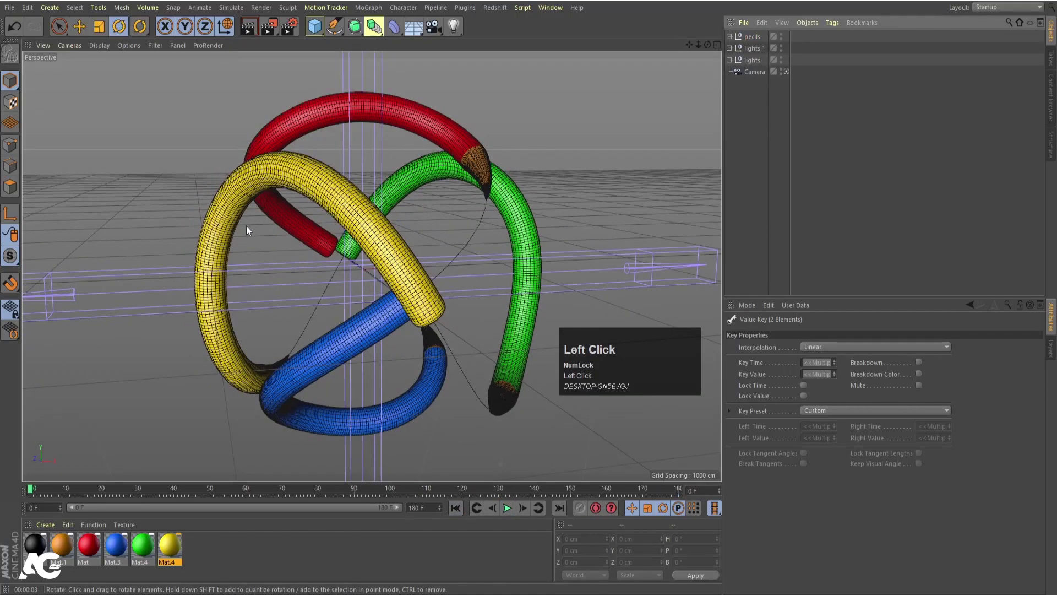
Render a quick preview of the pencils, then return to the shaded viewport
click(364, 259)
key(ctrl+r)
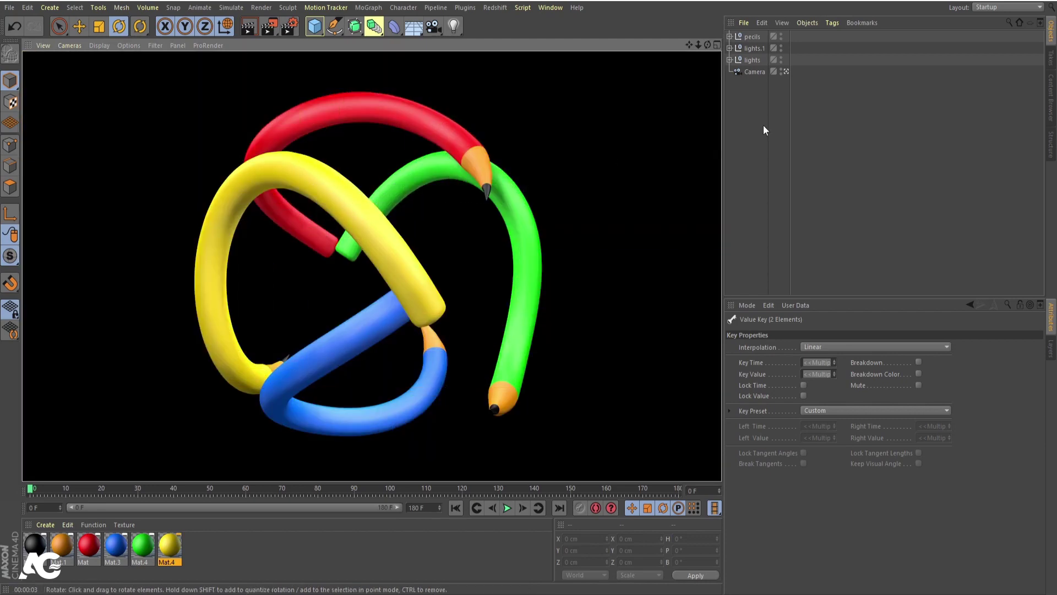
click(884, 164)
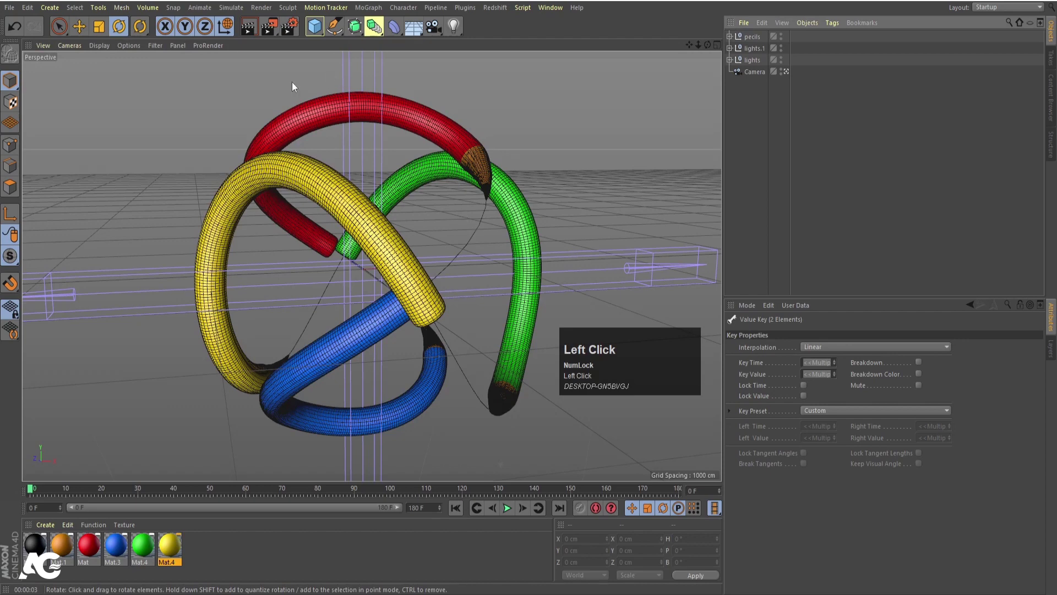
Add a Plane, stand it upright and enlarge it as a backdrop behind the pencils
drag(321, 26, 393, 272)
drag(393, 272, 440, 381)
key(e)
drag(395, 297, 431, 282)
middle_click(431, 282)
In the four-view layout, resize and push the backdrop plane so it fills the background
click(117, 433)
middle_click(210, 165)
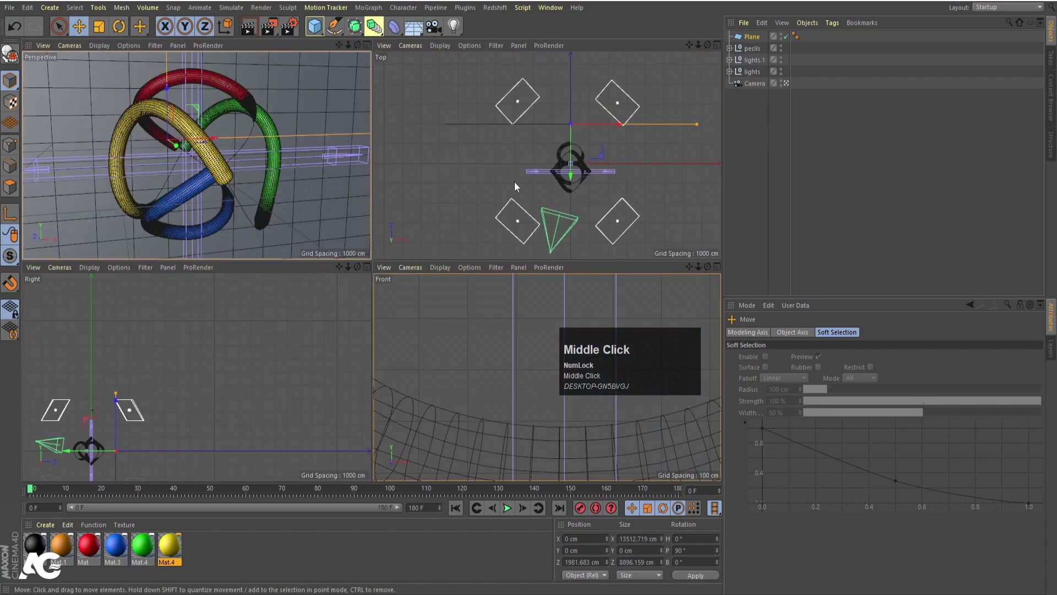
key(r)
text(re)
drag(570, 179, 626, 155)
scroll(down, 3)
Create a white luminant material at 80% brightness and apply it to the backdrop plane
click(152, 396)
key(r)
drag(619, 103, 202, 150)
middle_click(202, 149)
drag(250, 565, 38, 549)
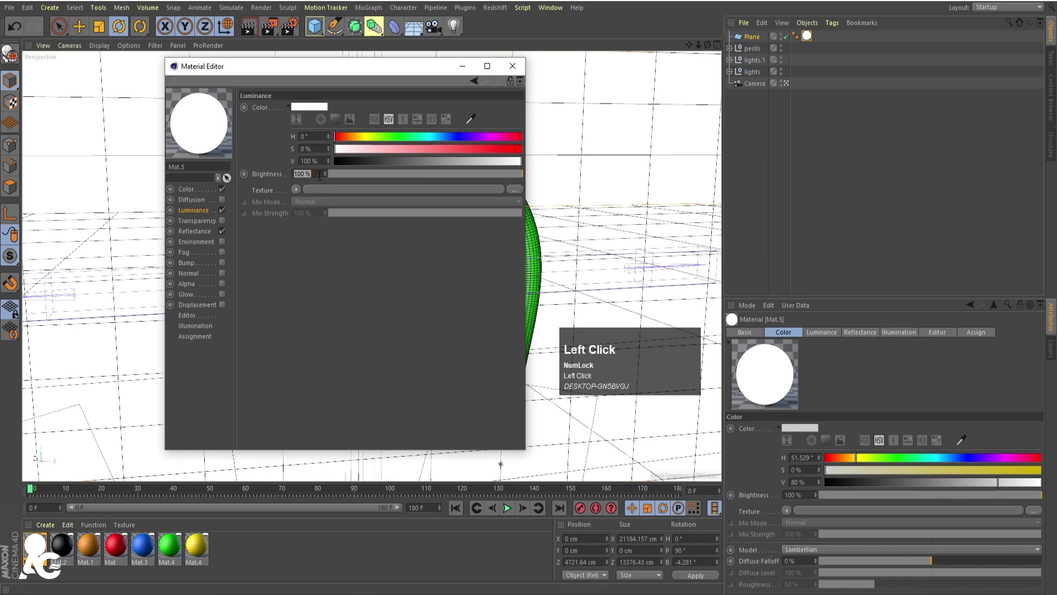
key(Return)
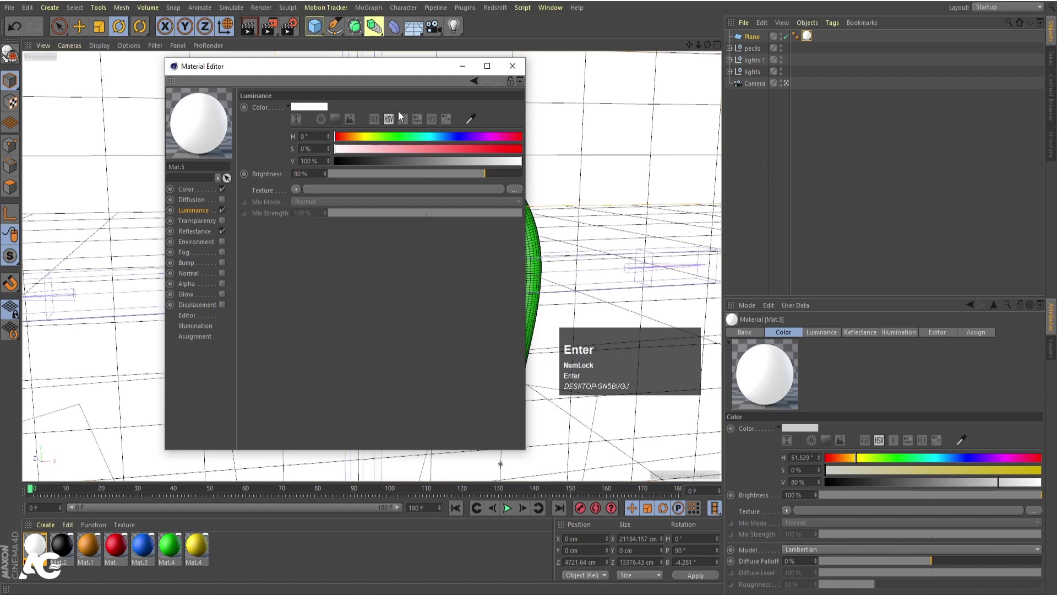
click(513, 73)
Render previews of the pencils against the white backdrop
key(ctrl+r)
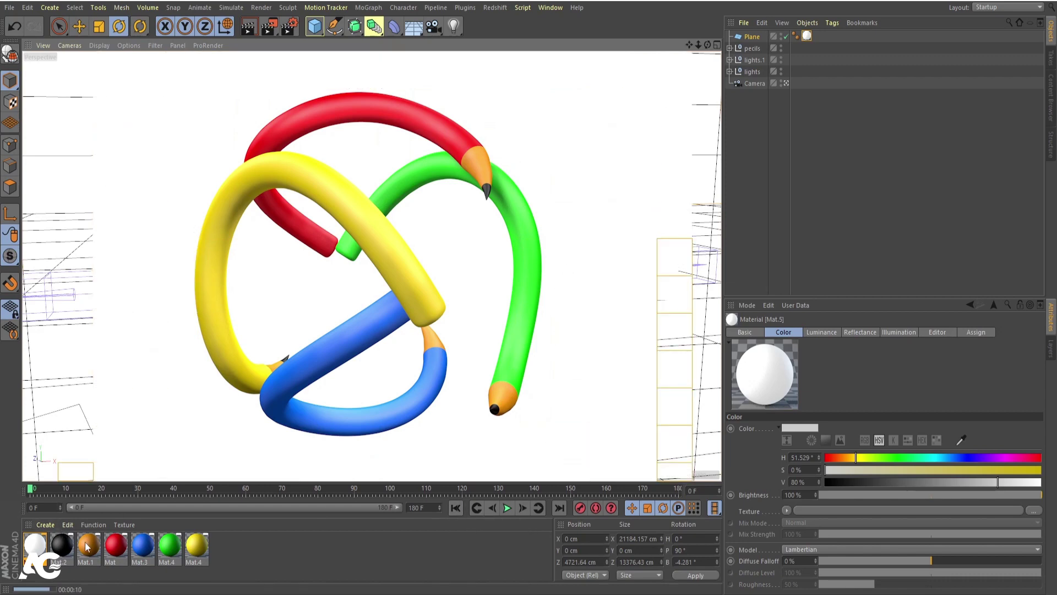
click(88, 546)
key(ctrl+r)
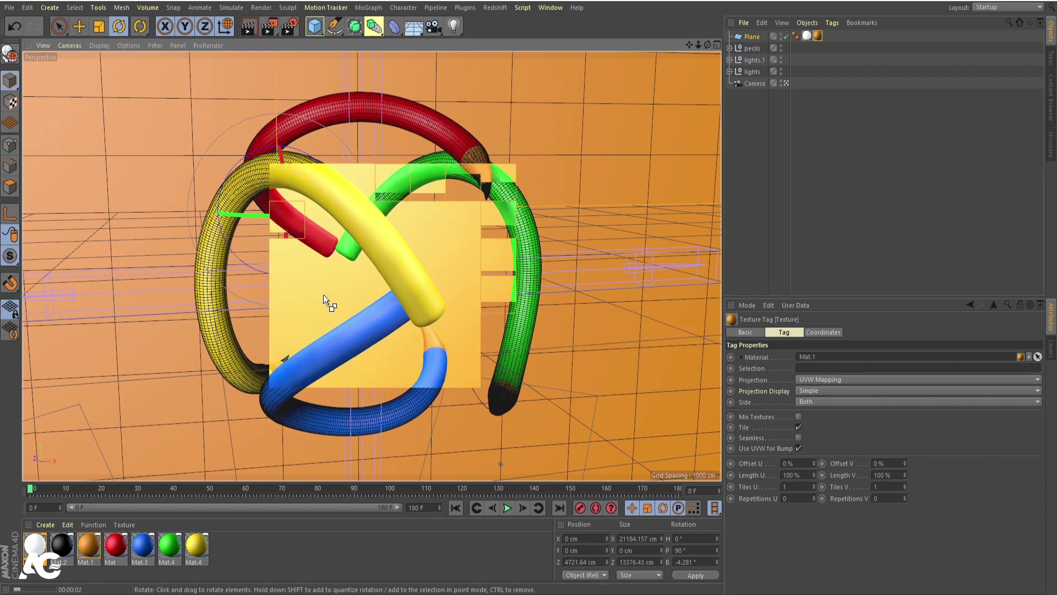
Disable the backdrop plane and render the pencils on a black background
click(755, 38)
click(784, 40)
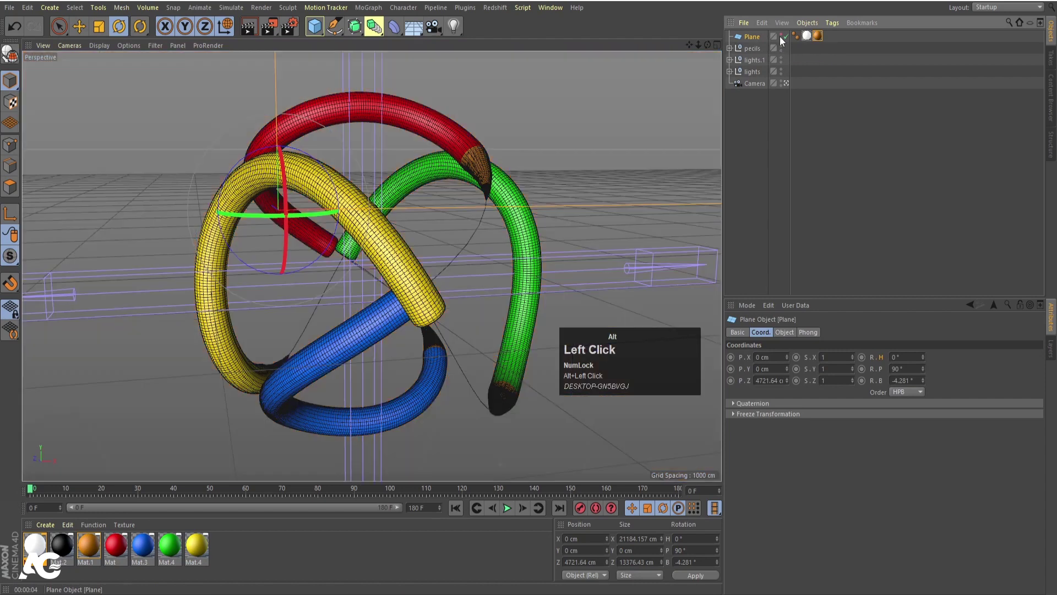
key(ctrl+r)
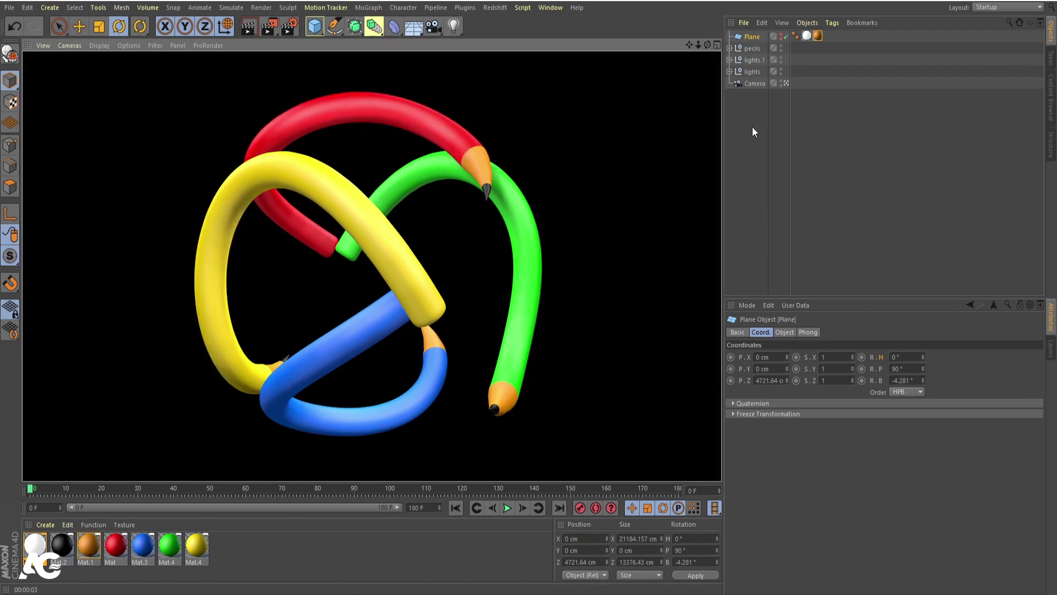
Play back the finished spinning-pencils animation, then stop playback
click(751, 42)
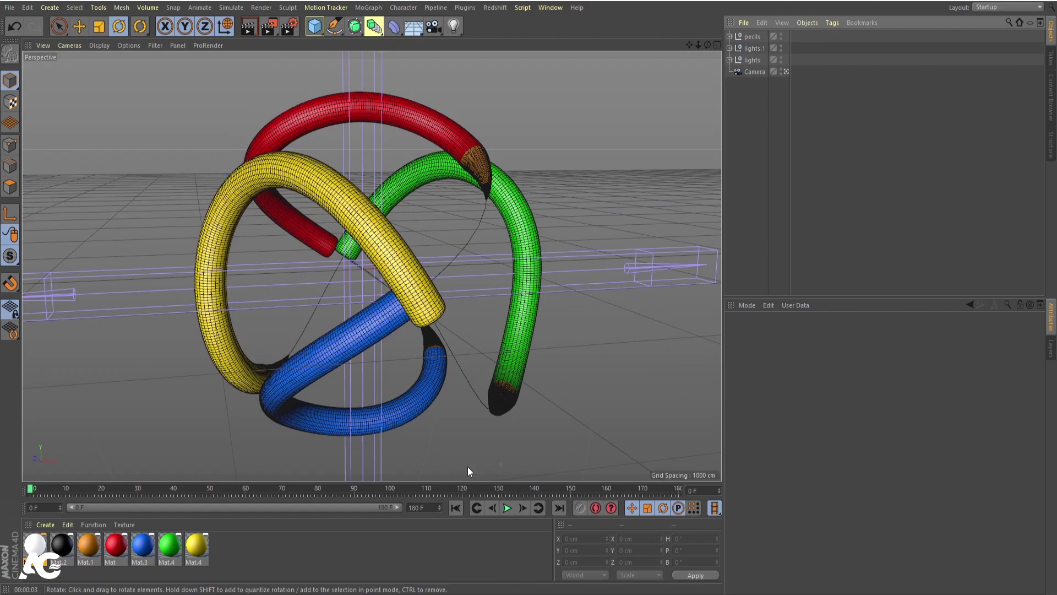
click(504, 510)
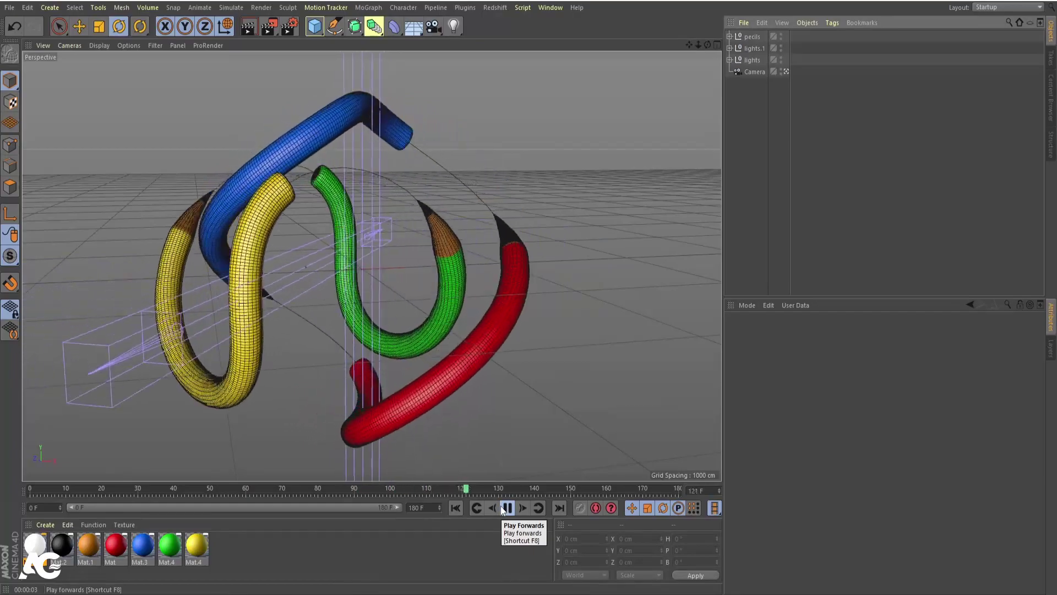
click(504, 510)
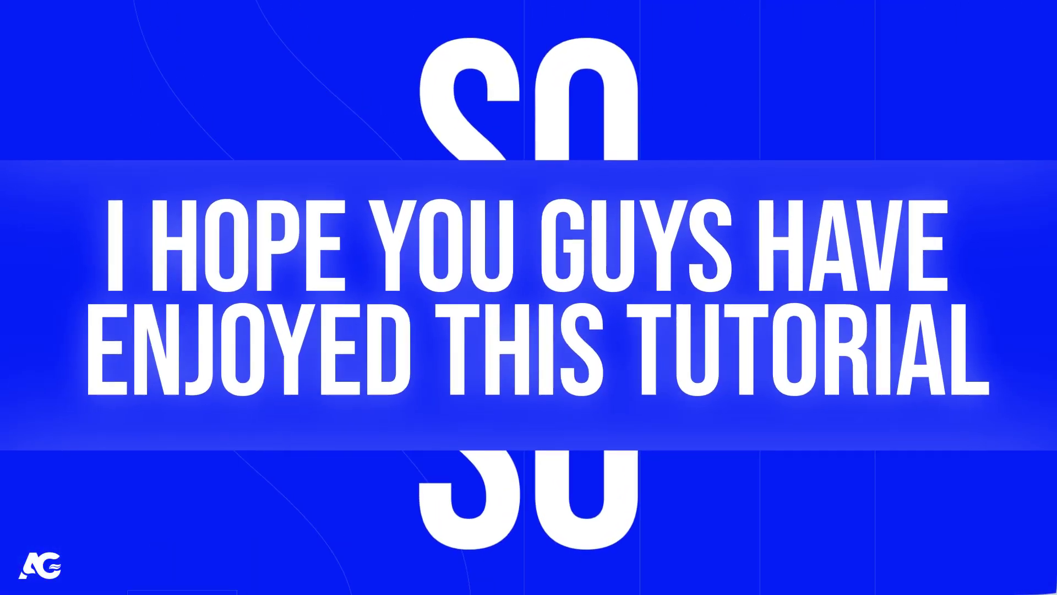